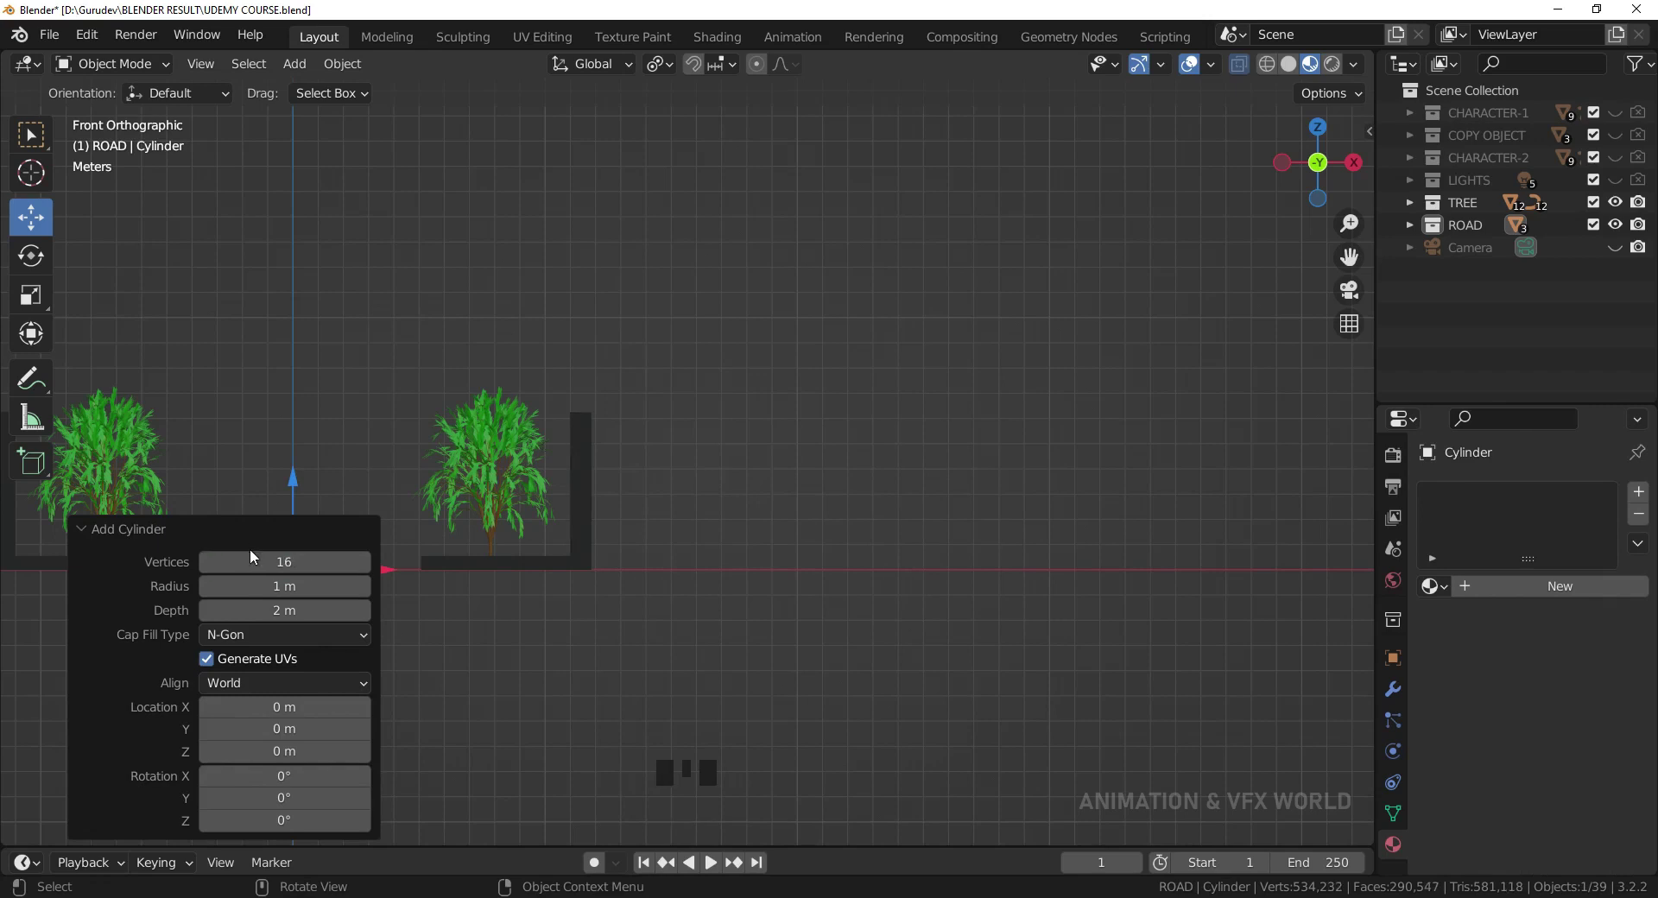
- Place the thin cylinder pole on the road centre and raise it so its base meets the ground
scroll(down, 3)
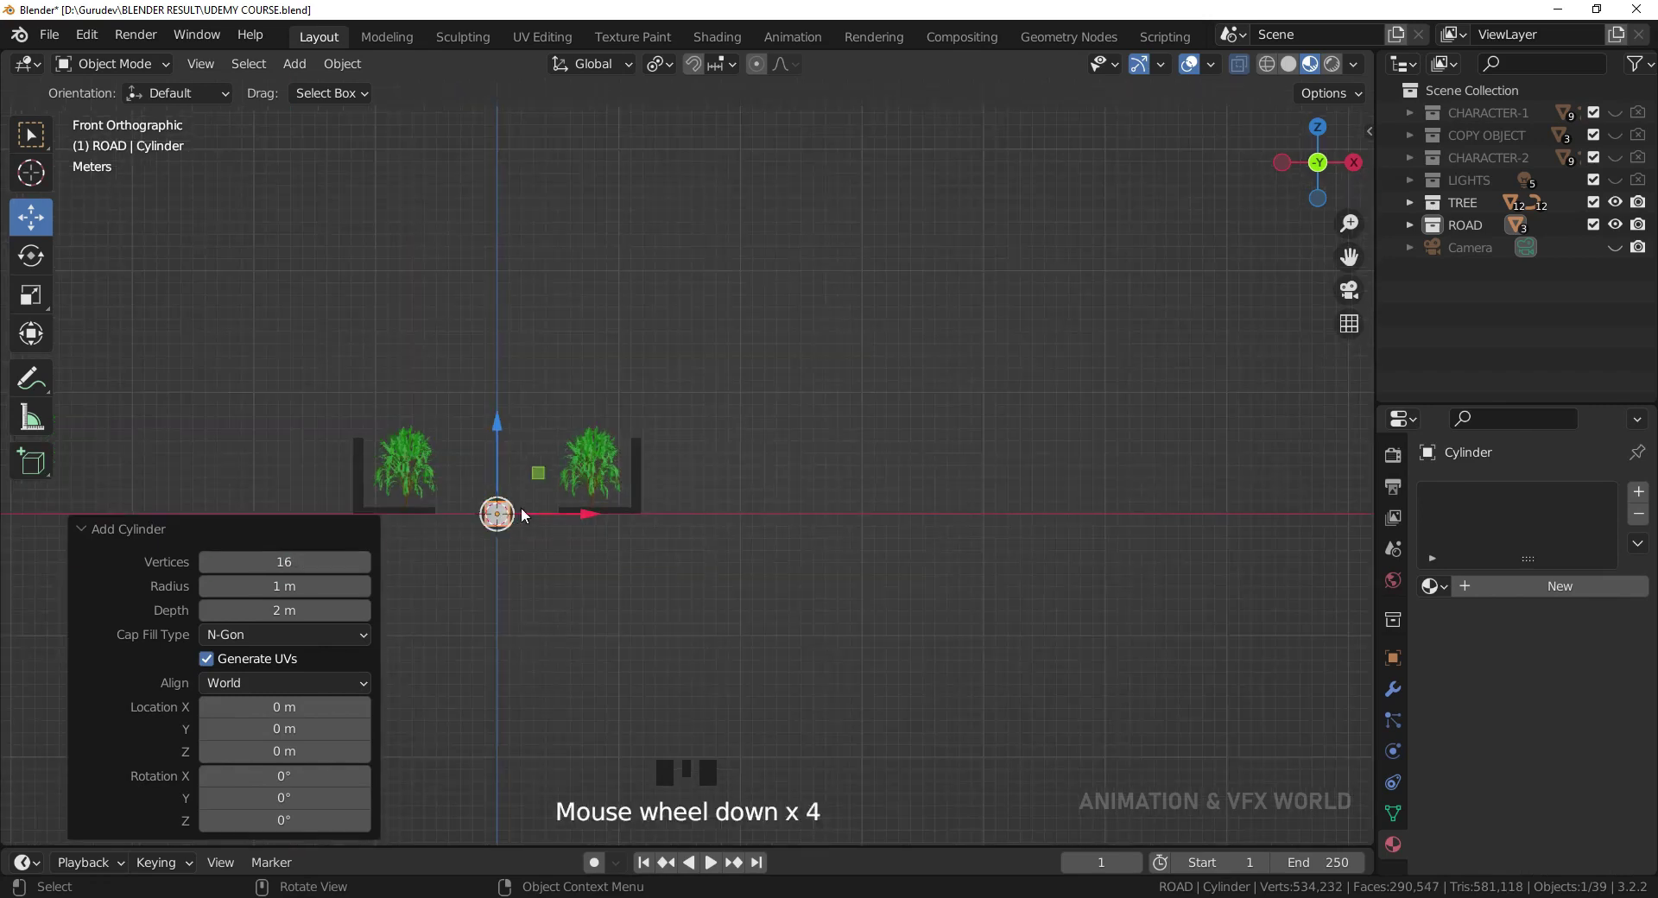
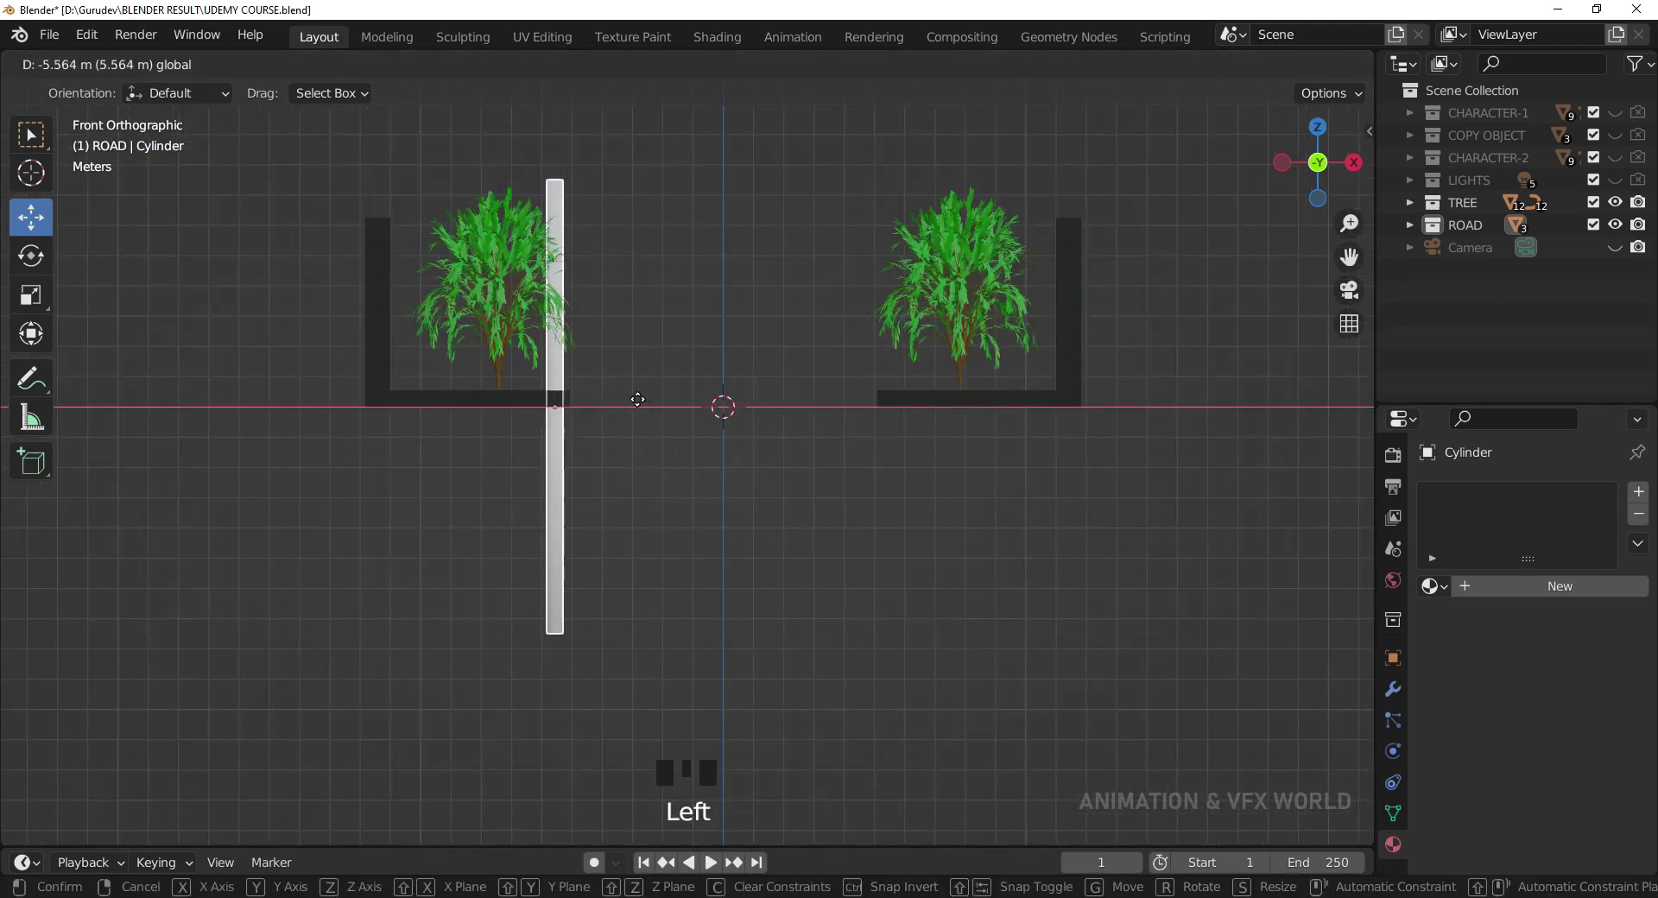
click(715, 334)
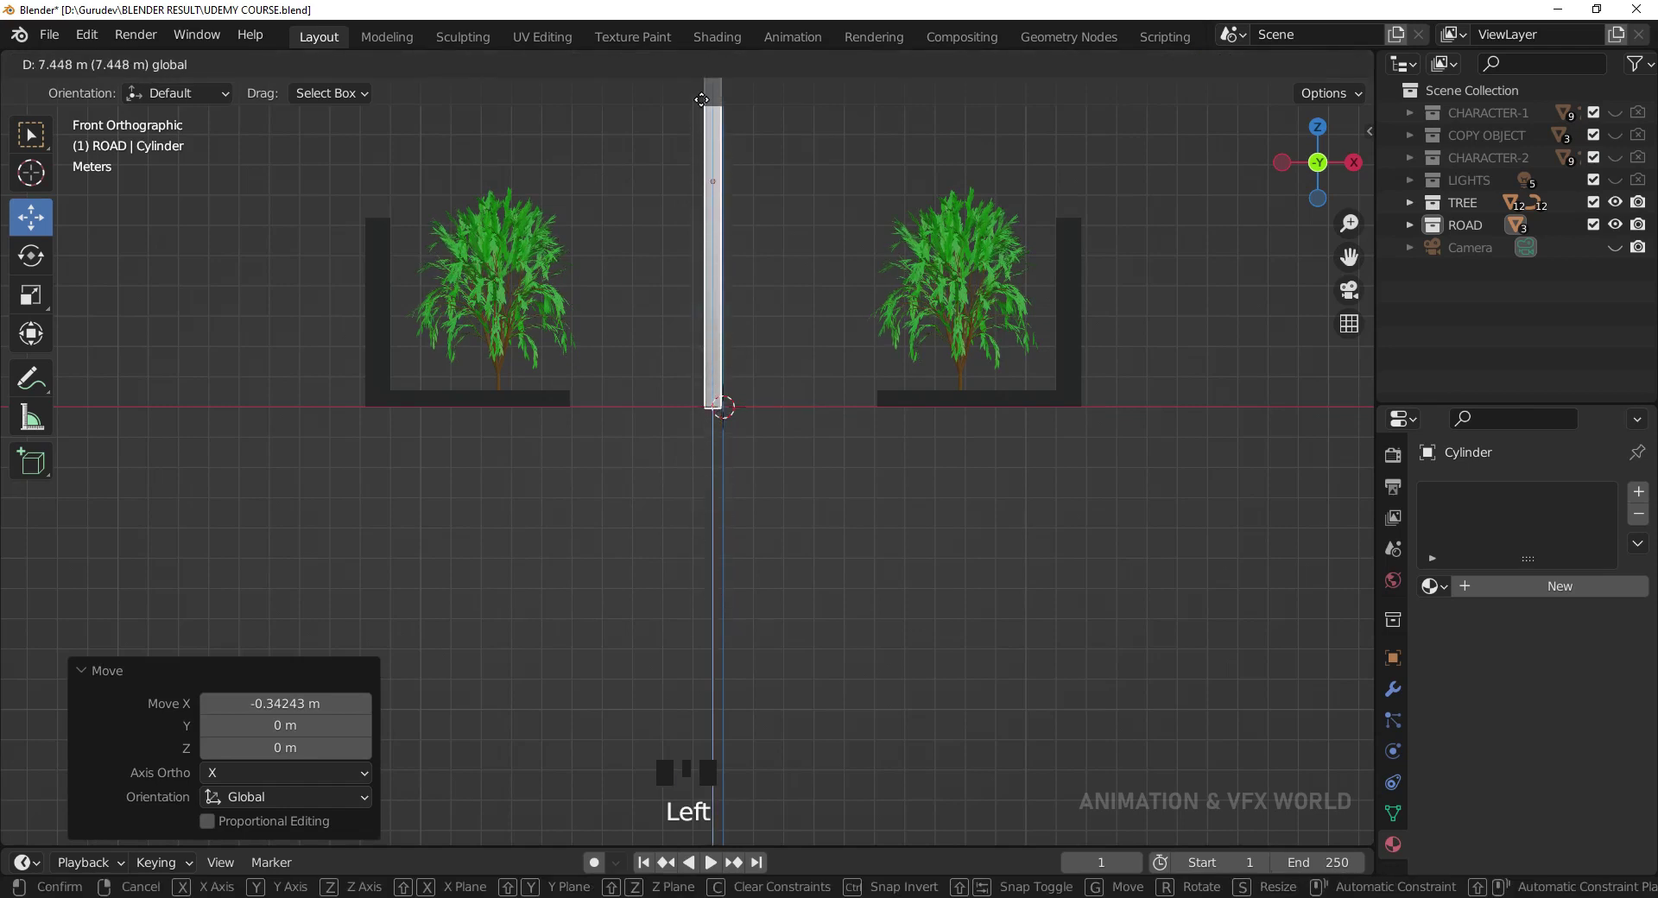
drag(809, 202, 831, 427)
- In Edit Mode, shrink the pole's top ring to about three-quarters width for an upward taper
key(Tab)
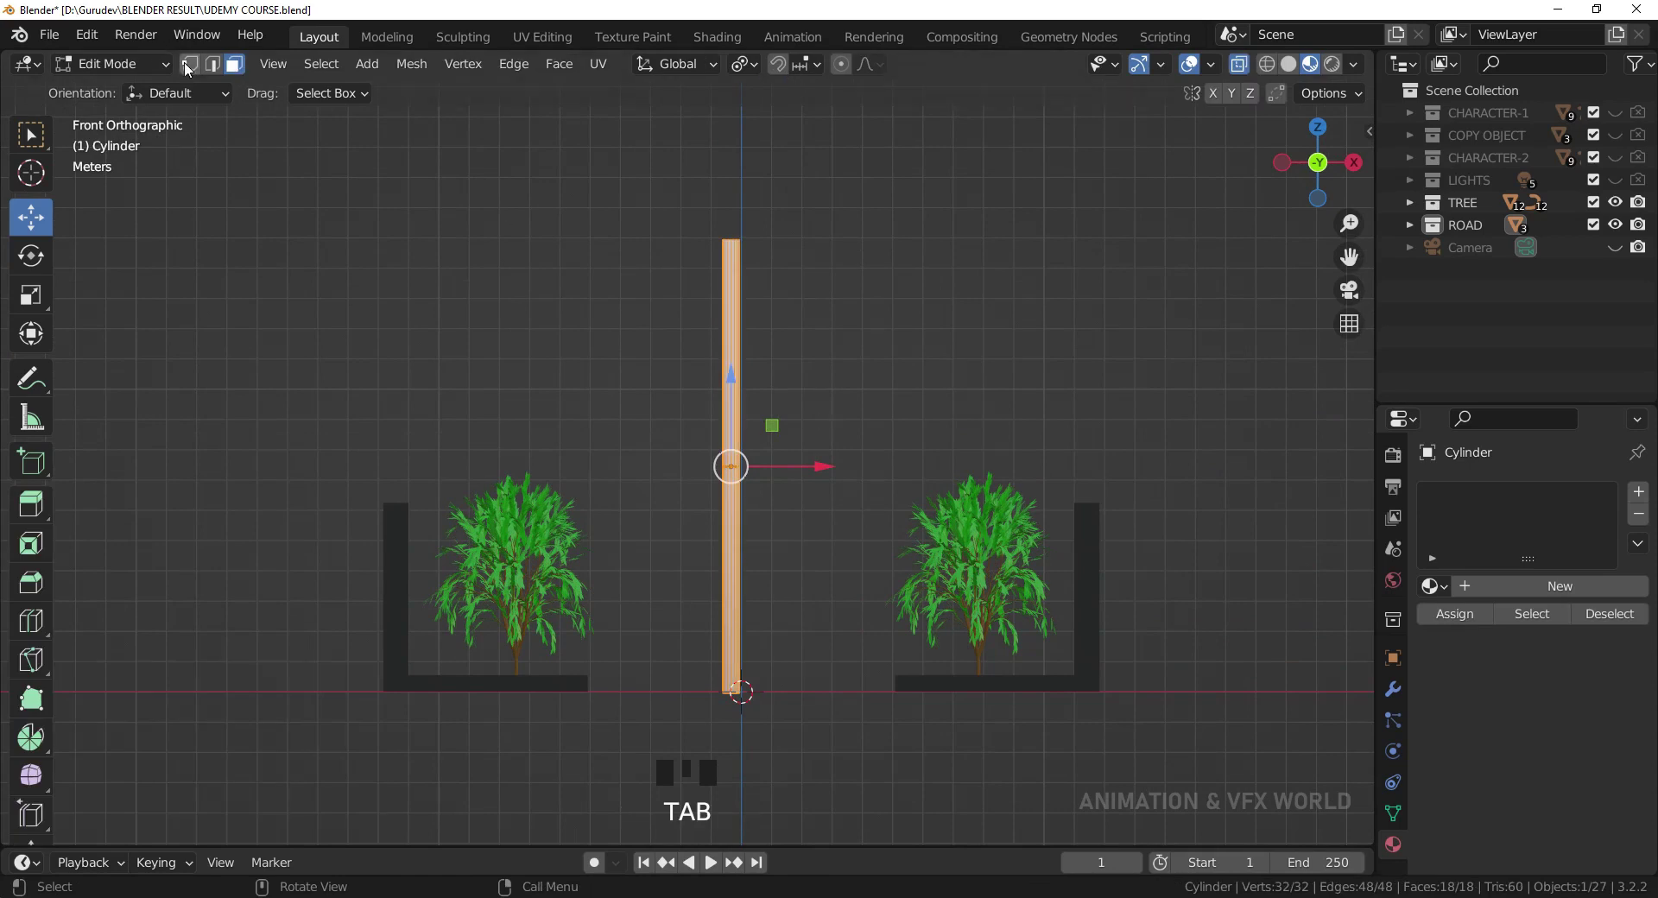
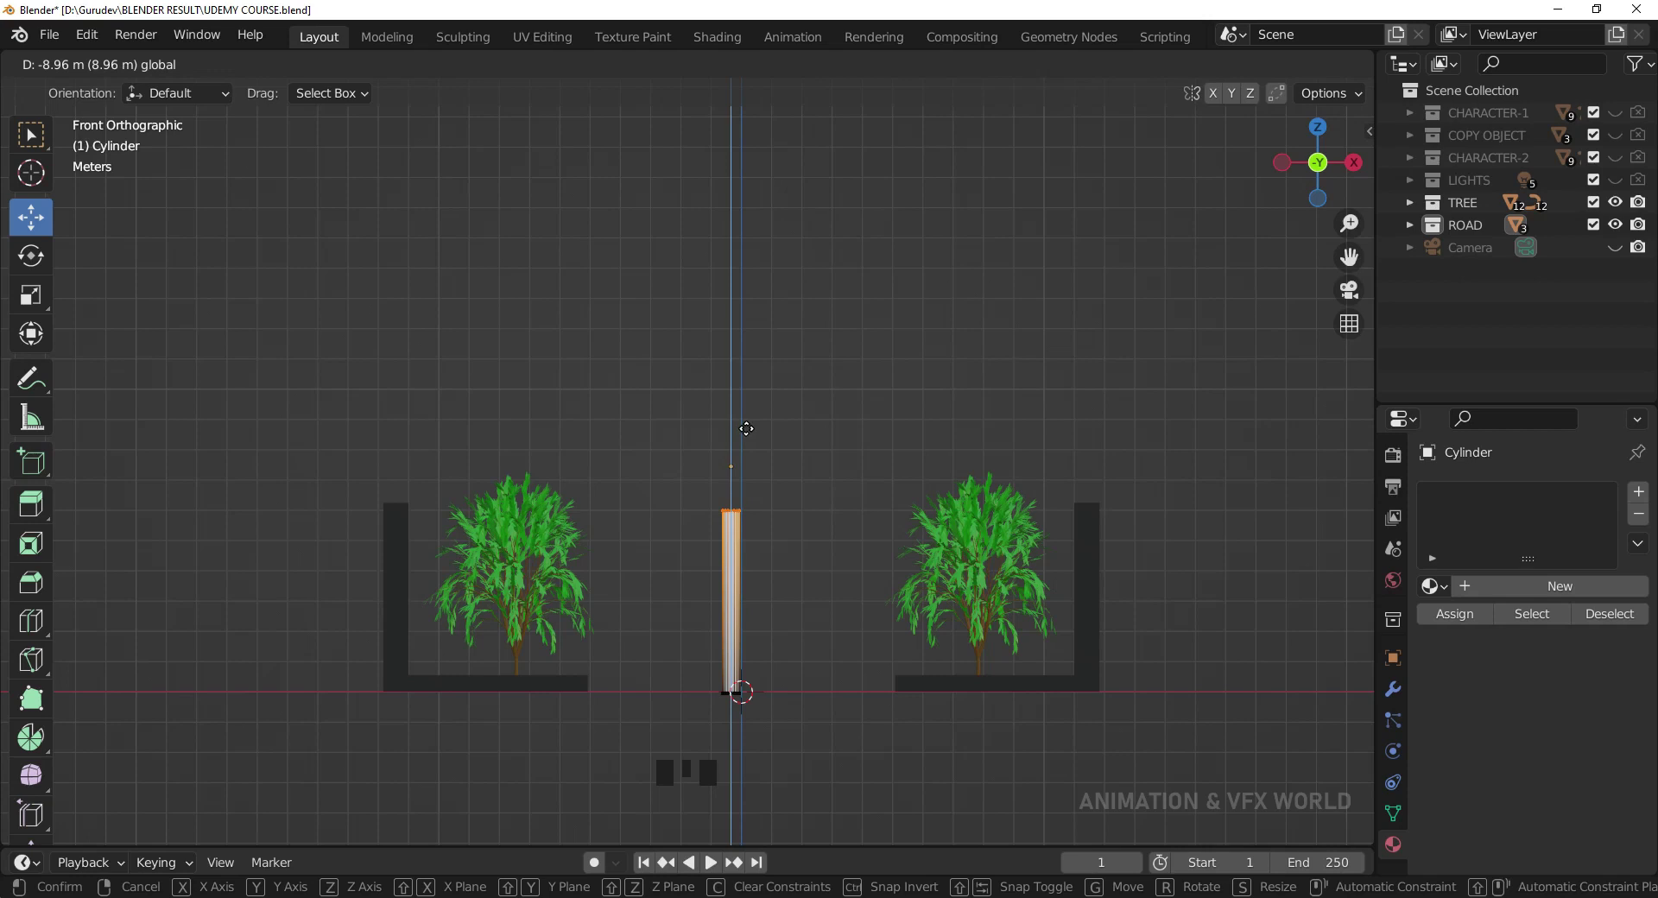
key(s)
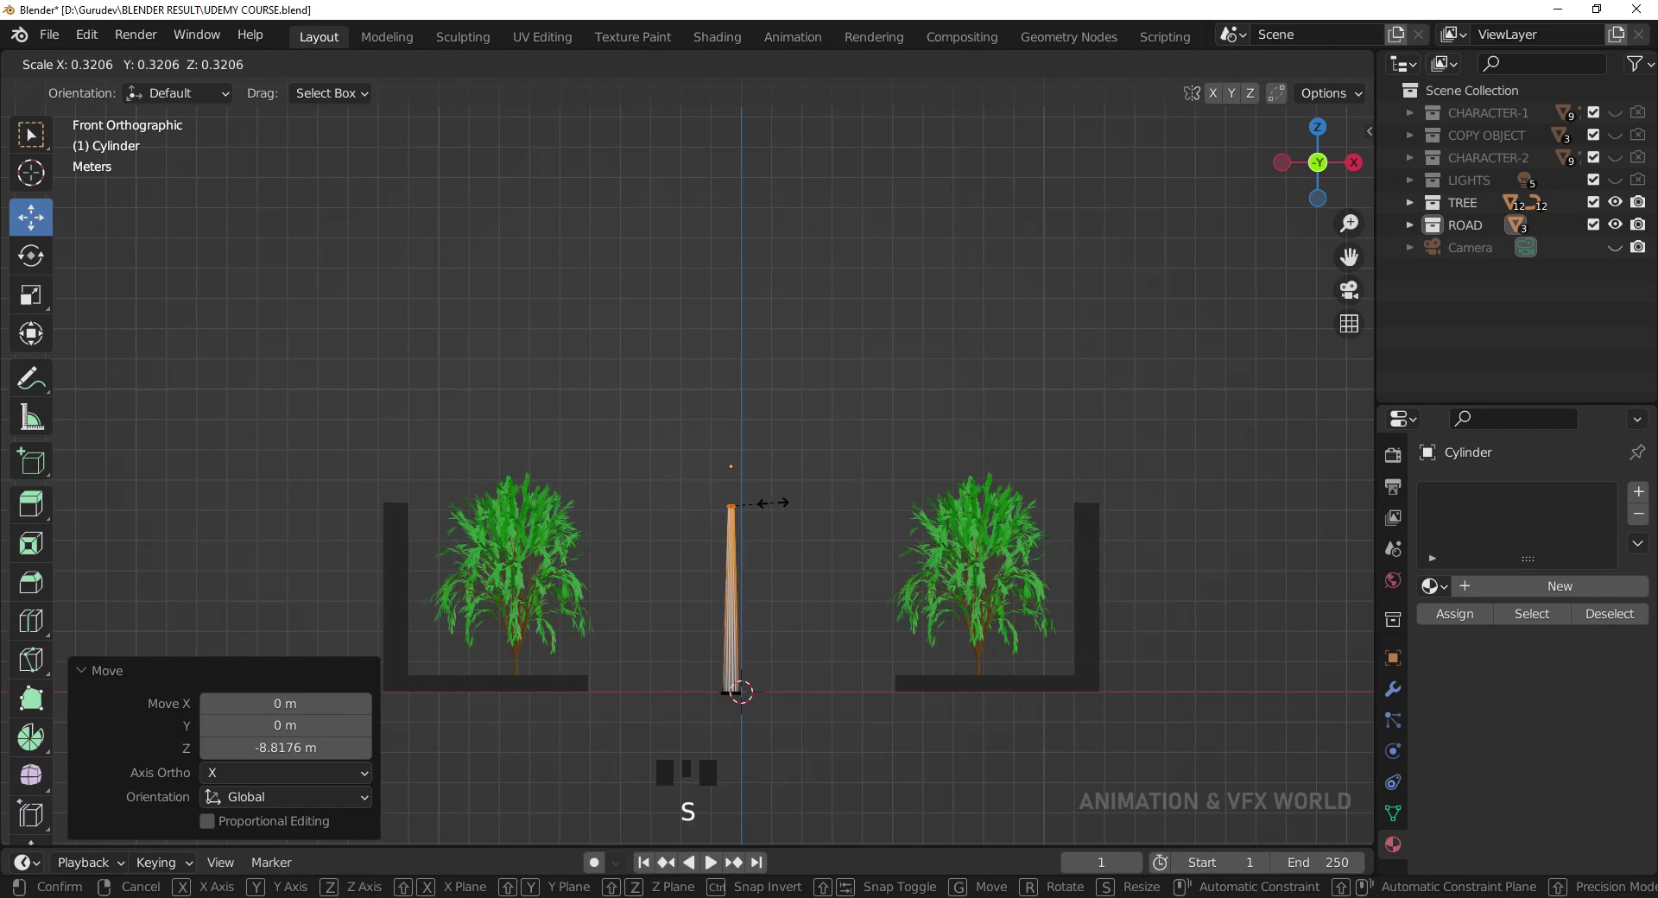
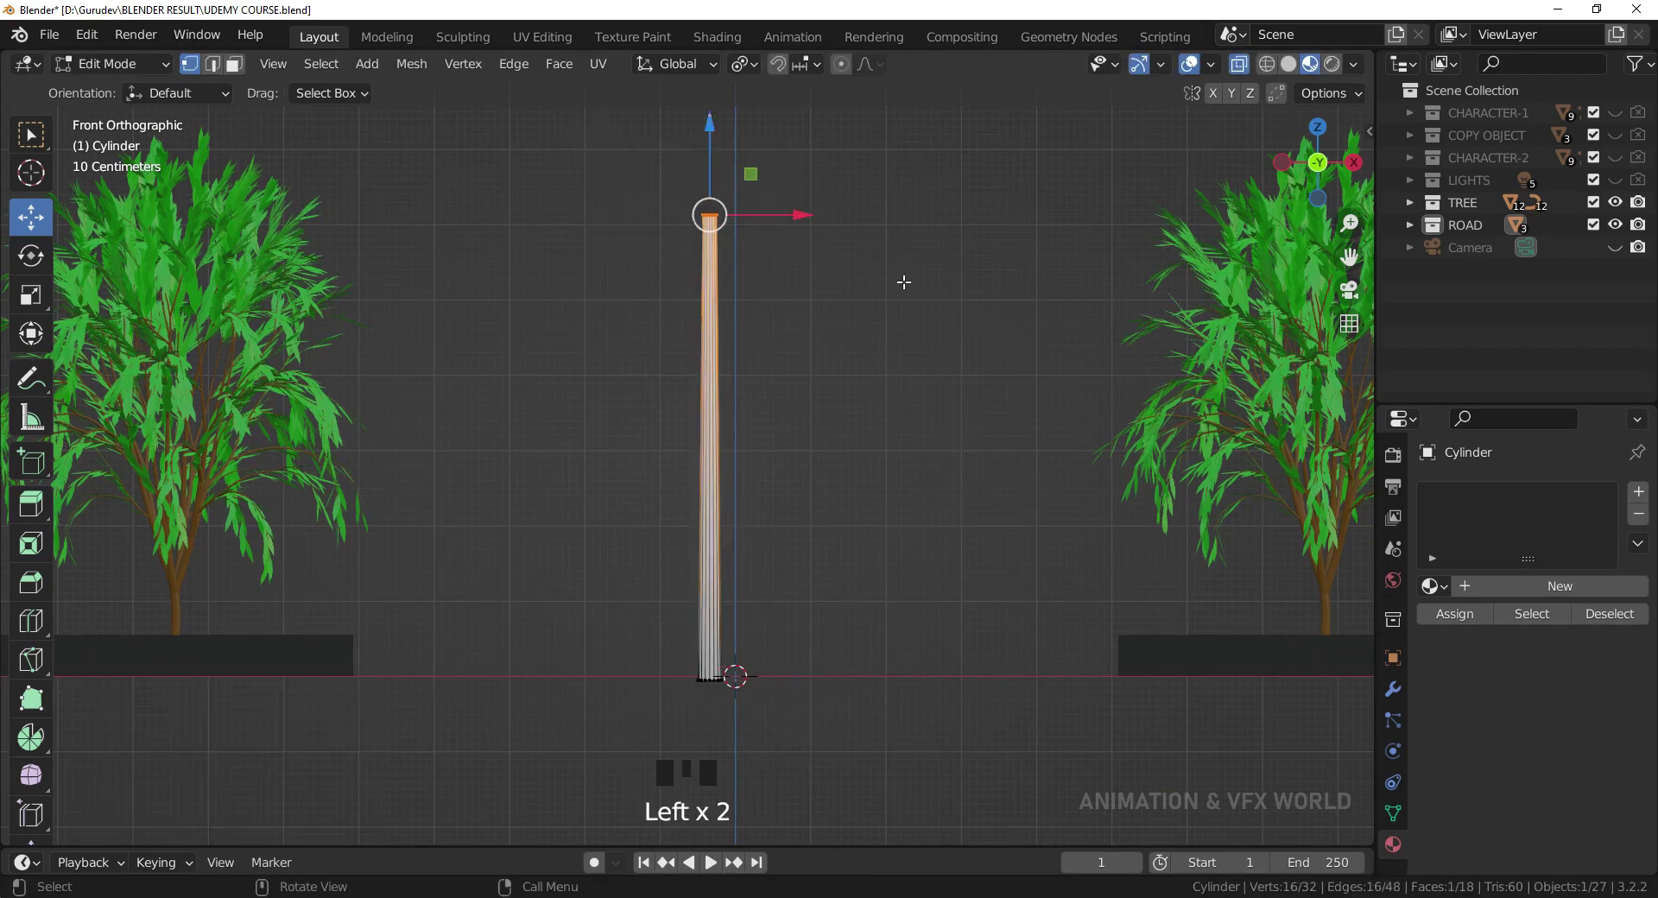
key(s)
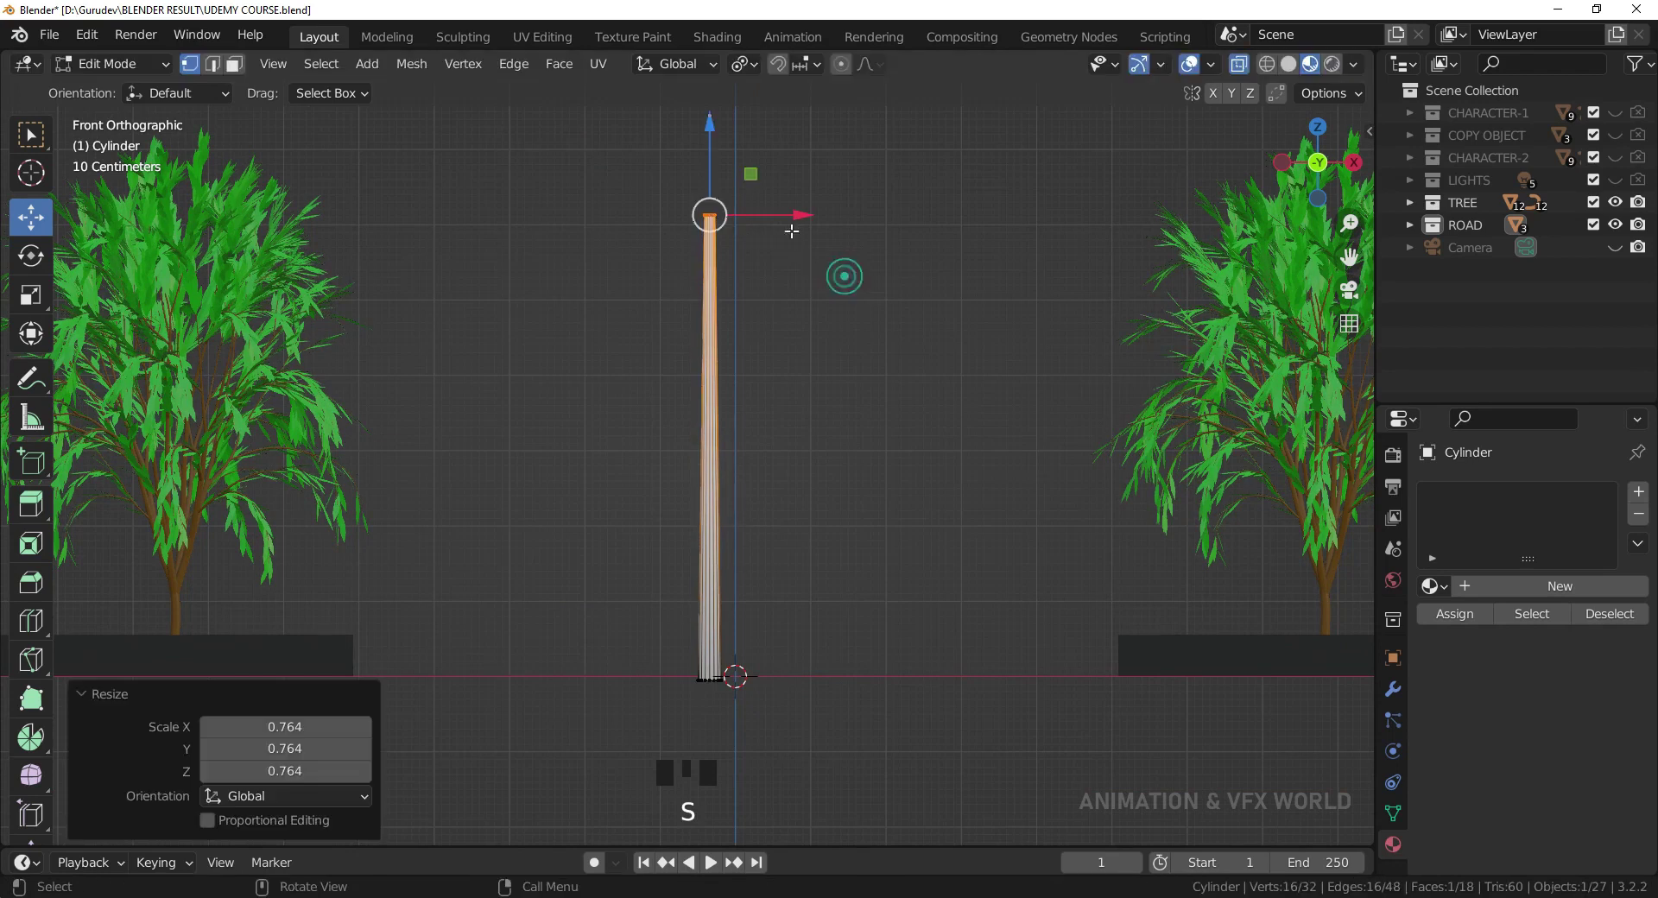
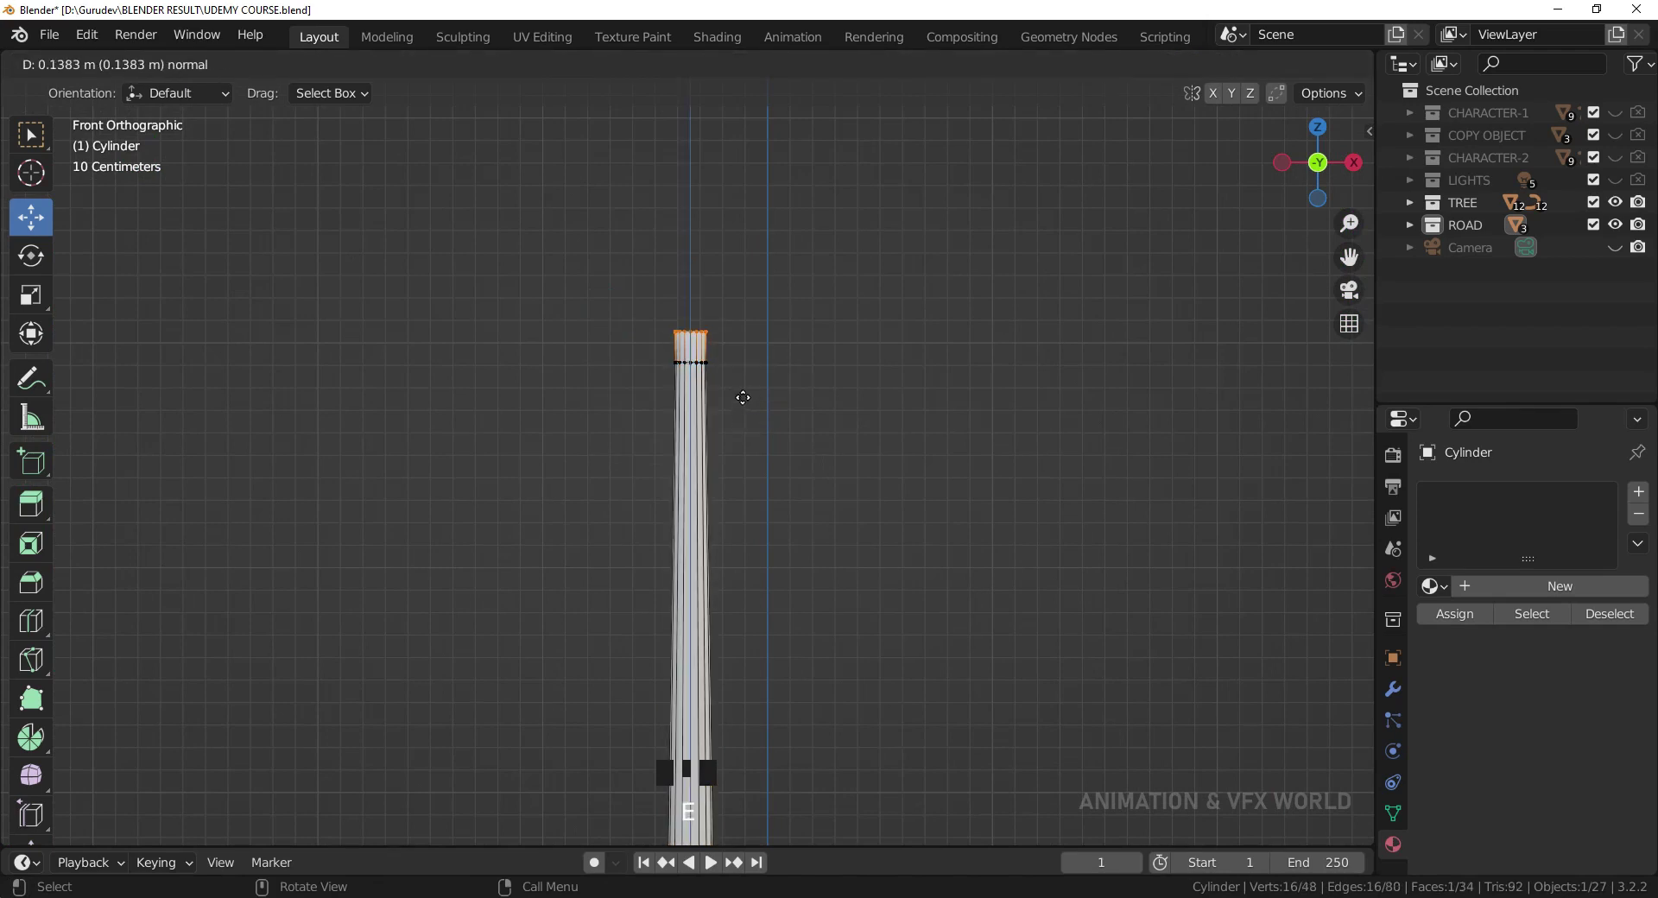
- Extrude and rotate short top segments repeatedly until the end face turns horizontal
key(r)
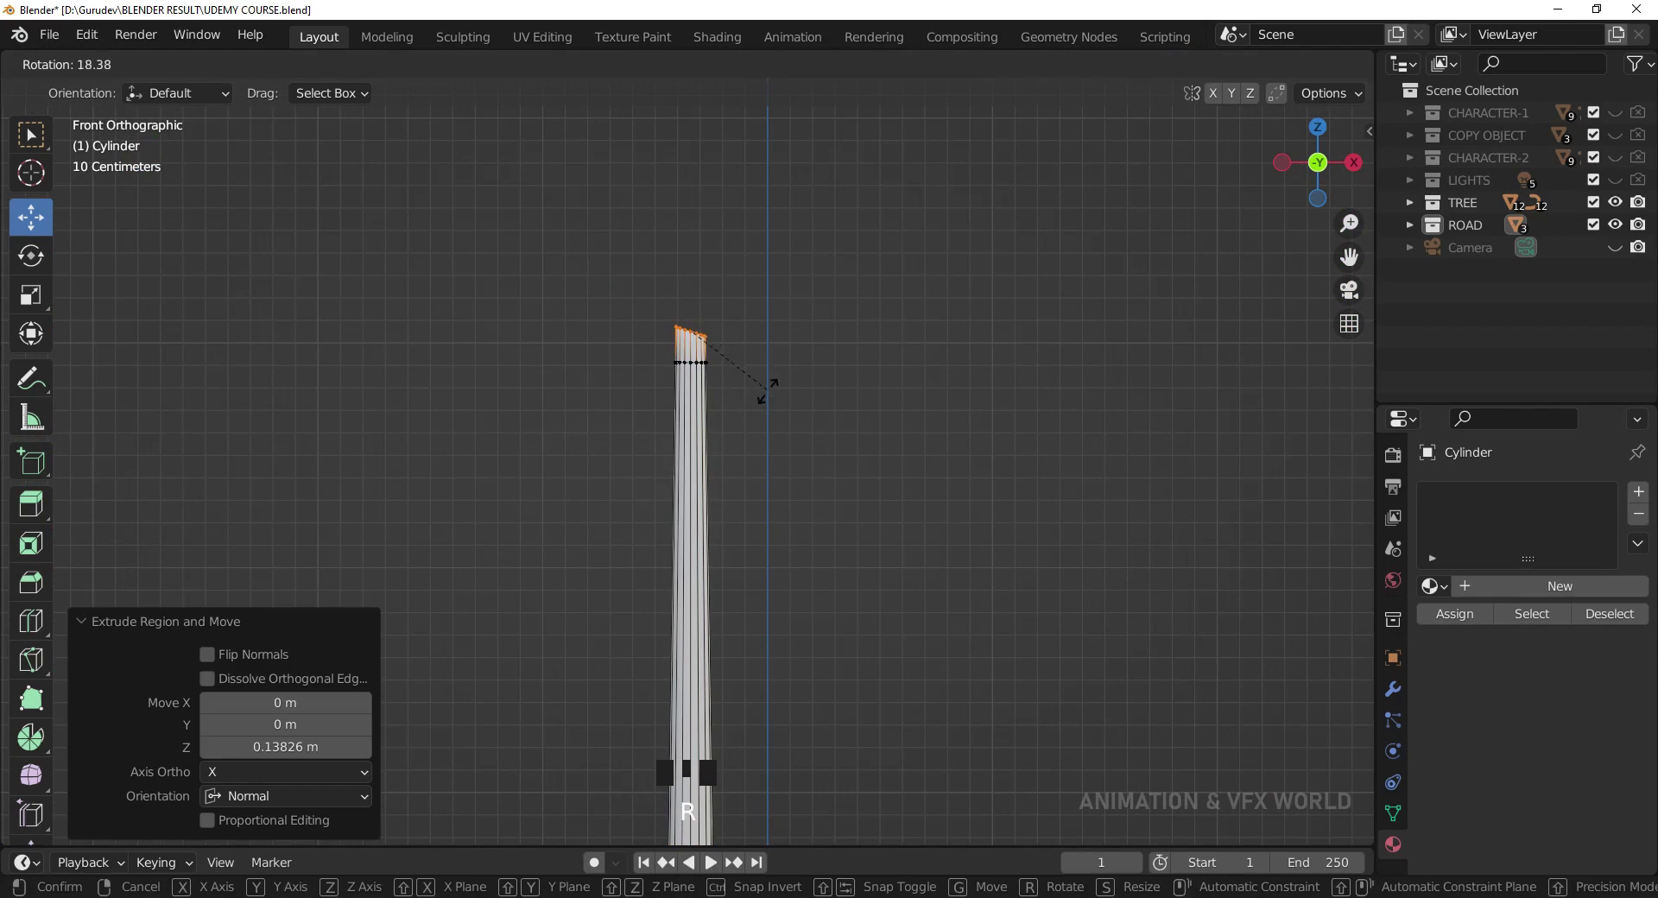
key(e)
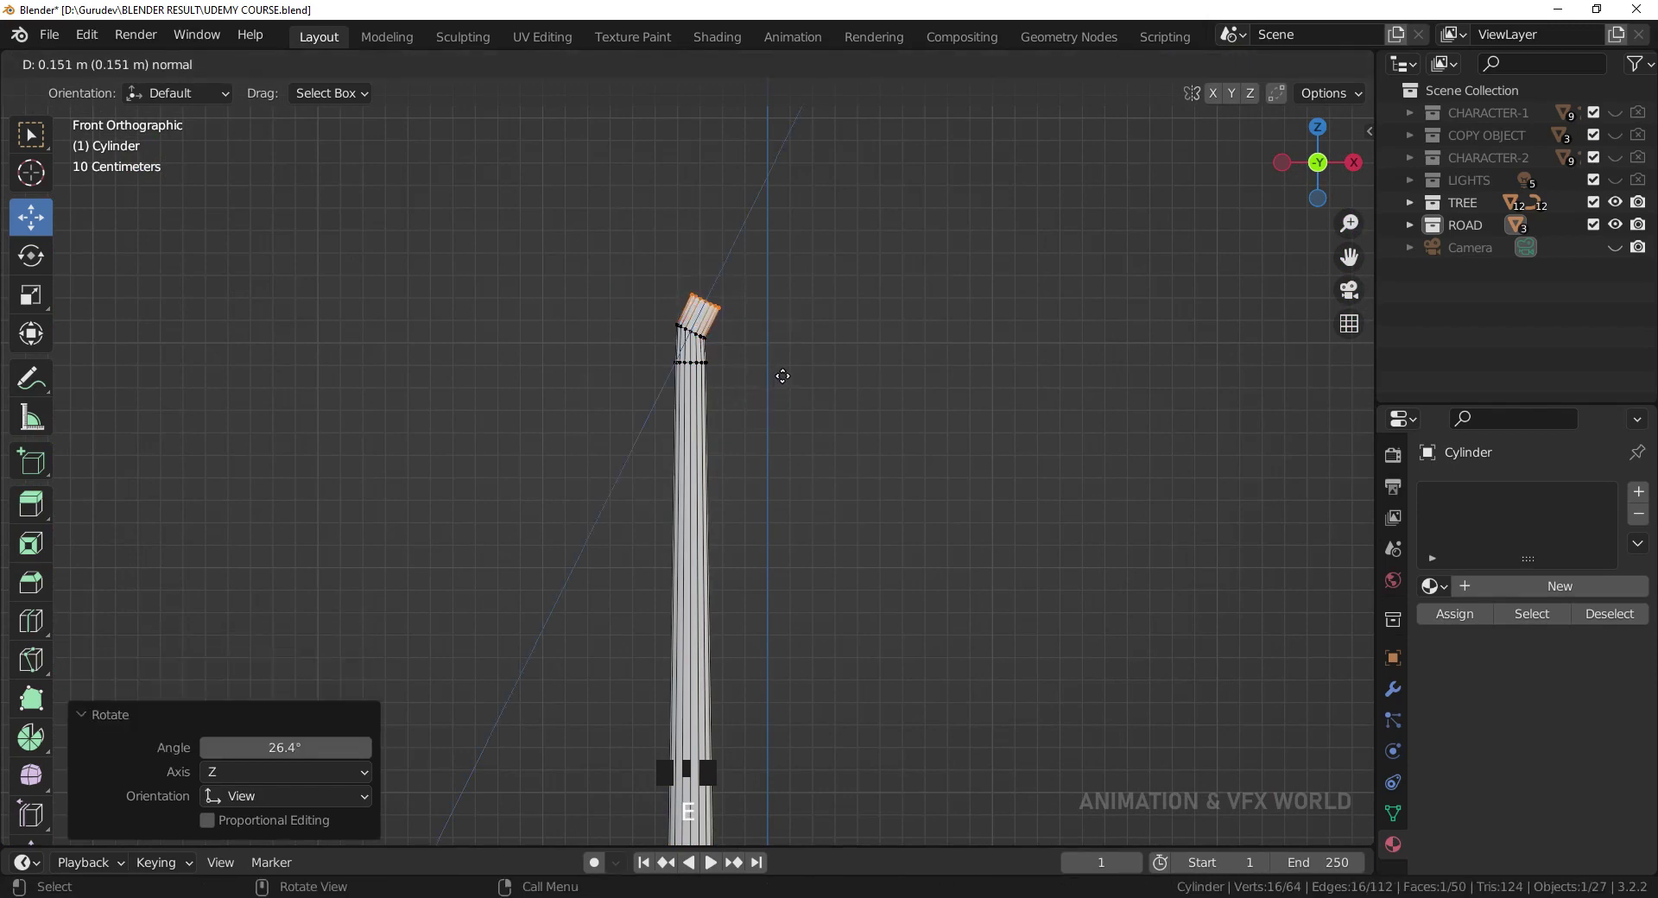
key(r)
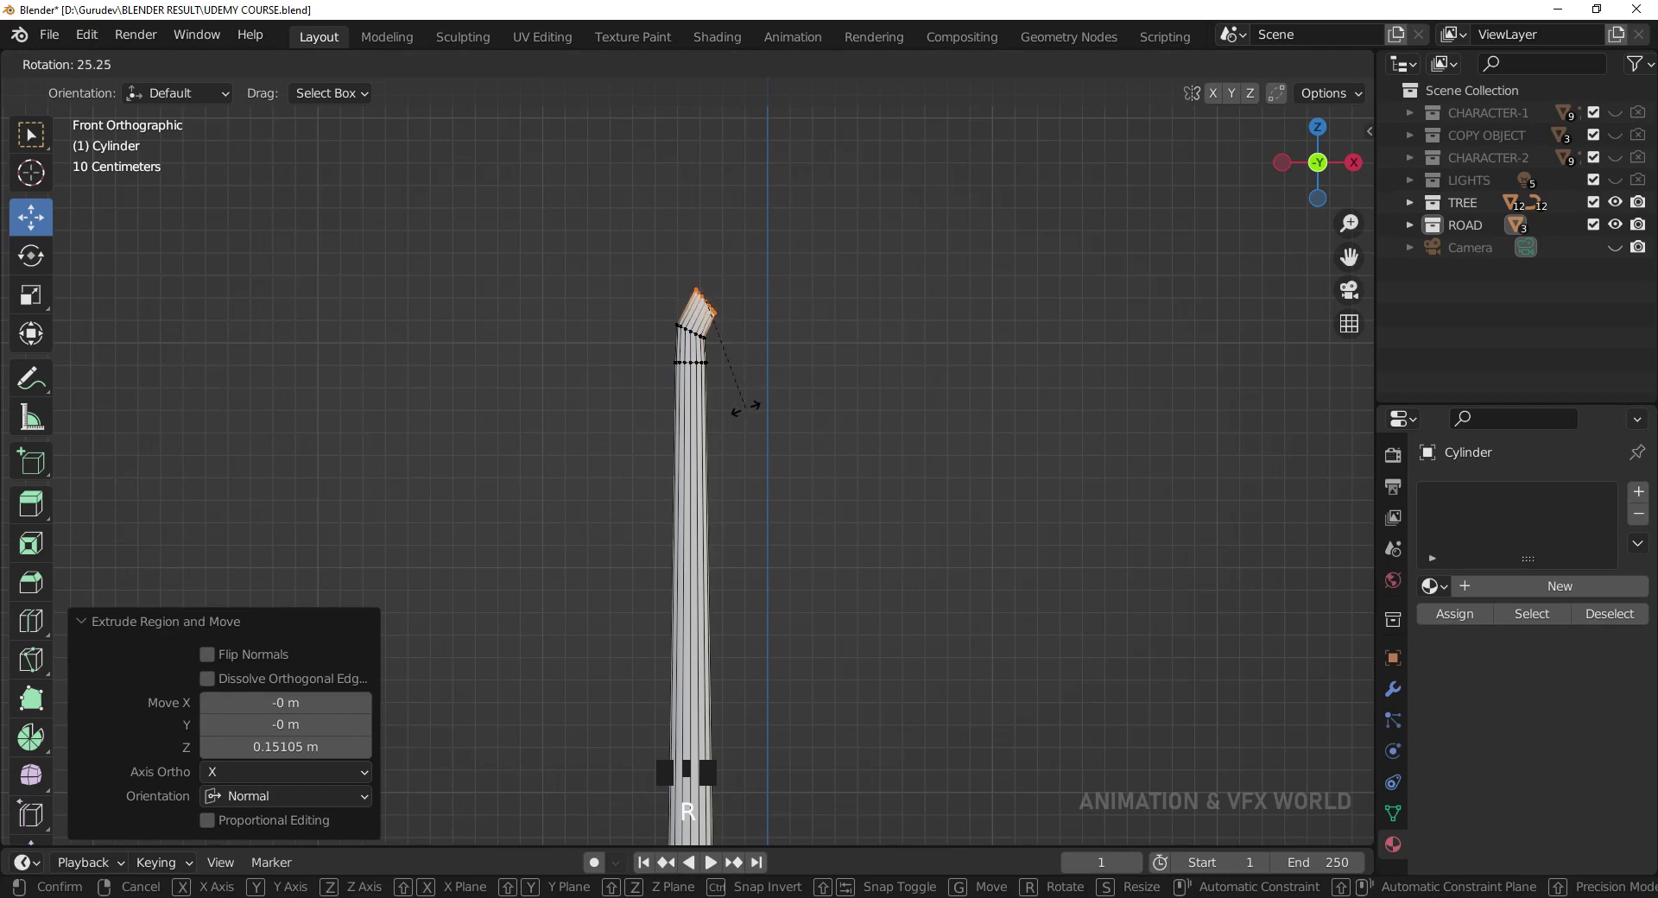
key(e)
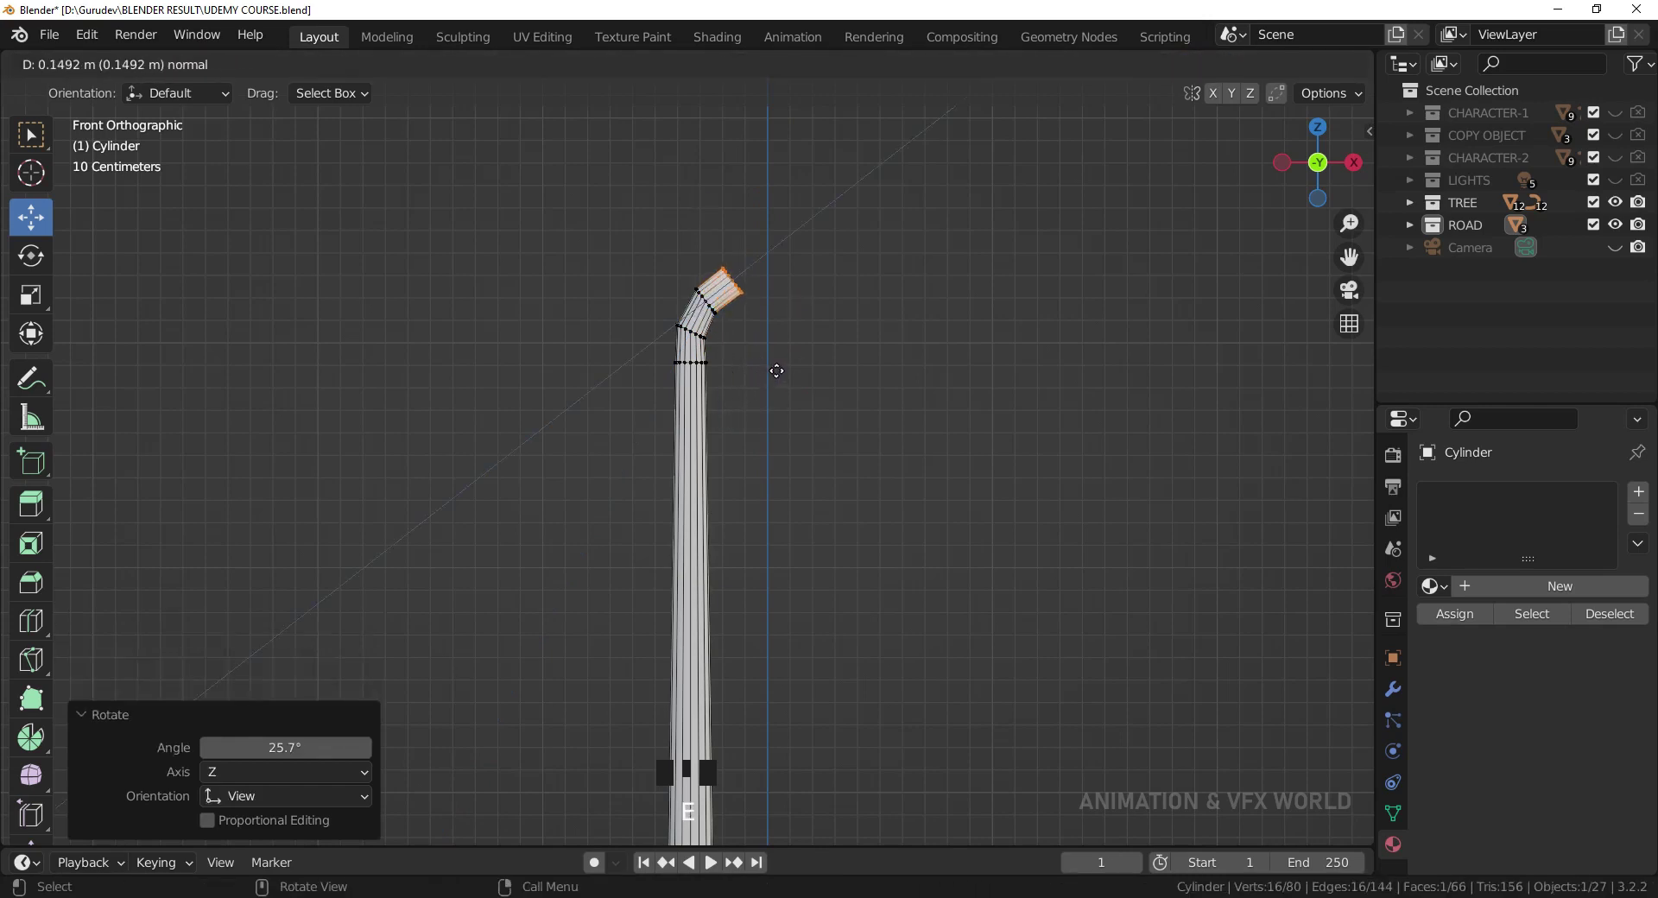
key(r)
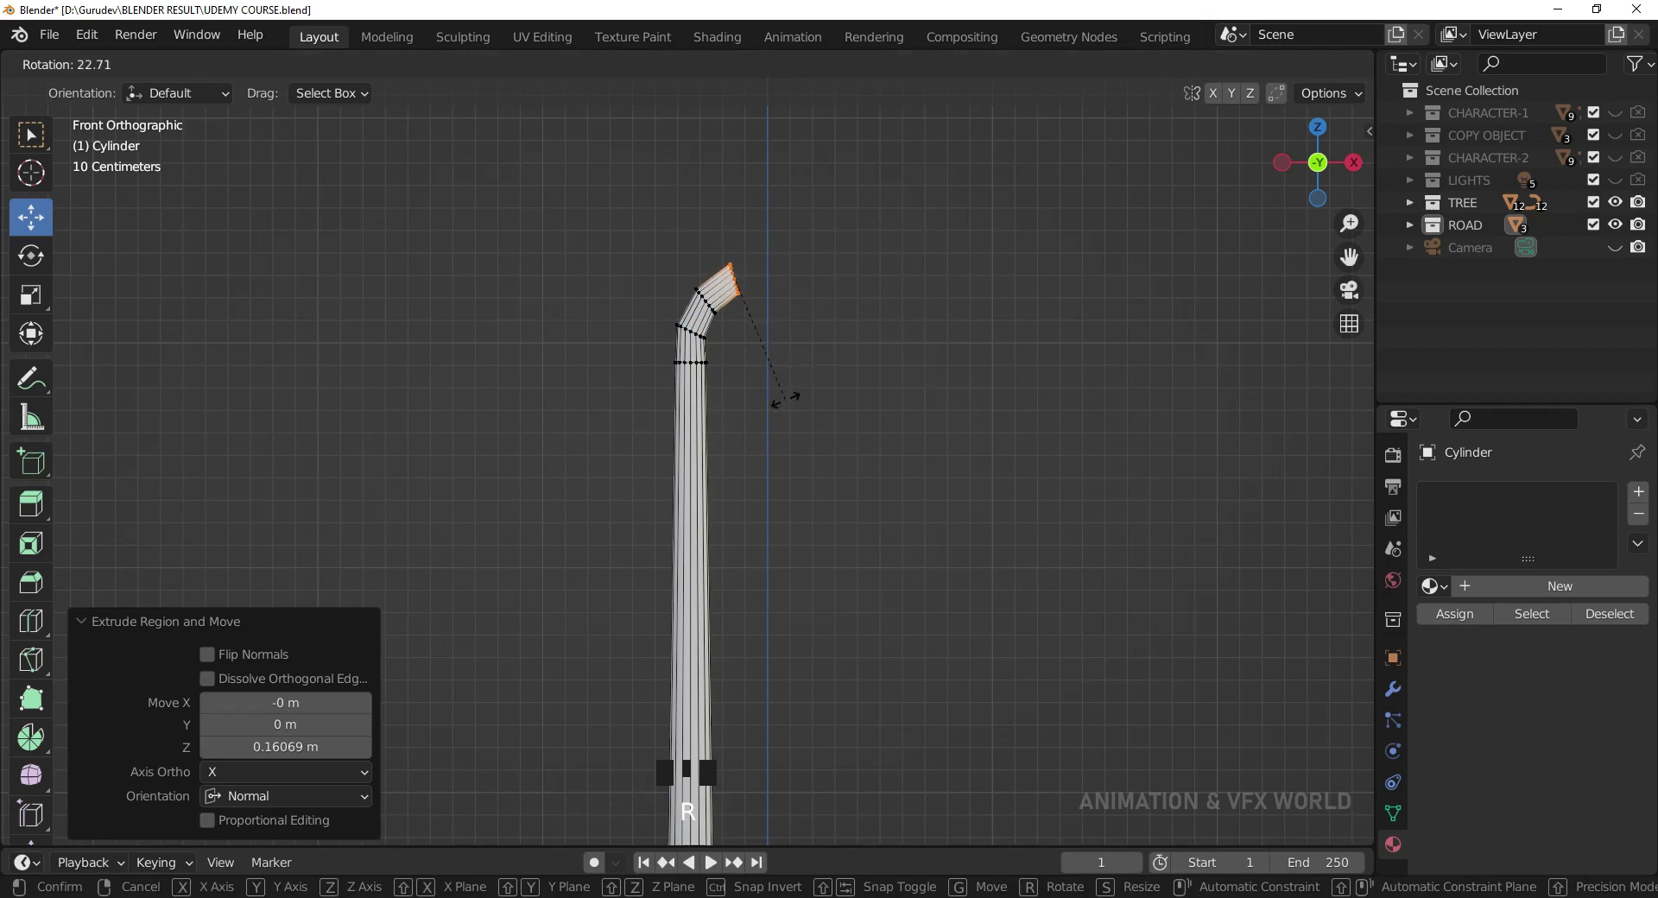
key(e)
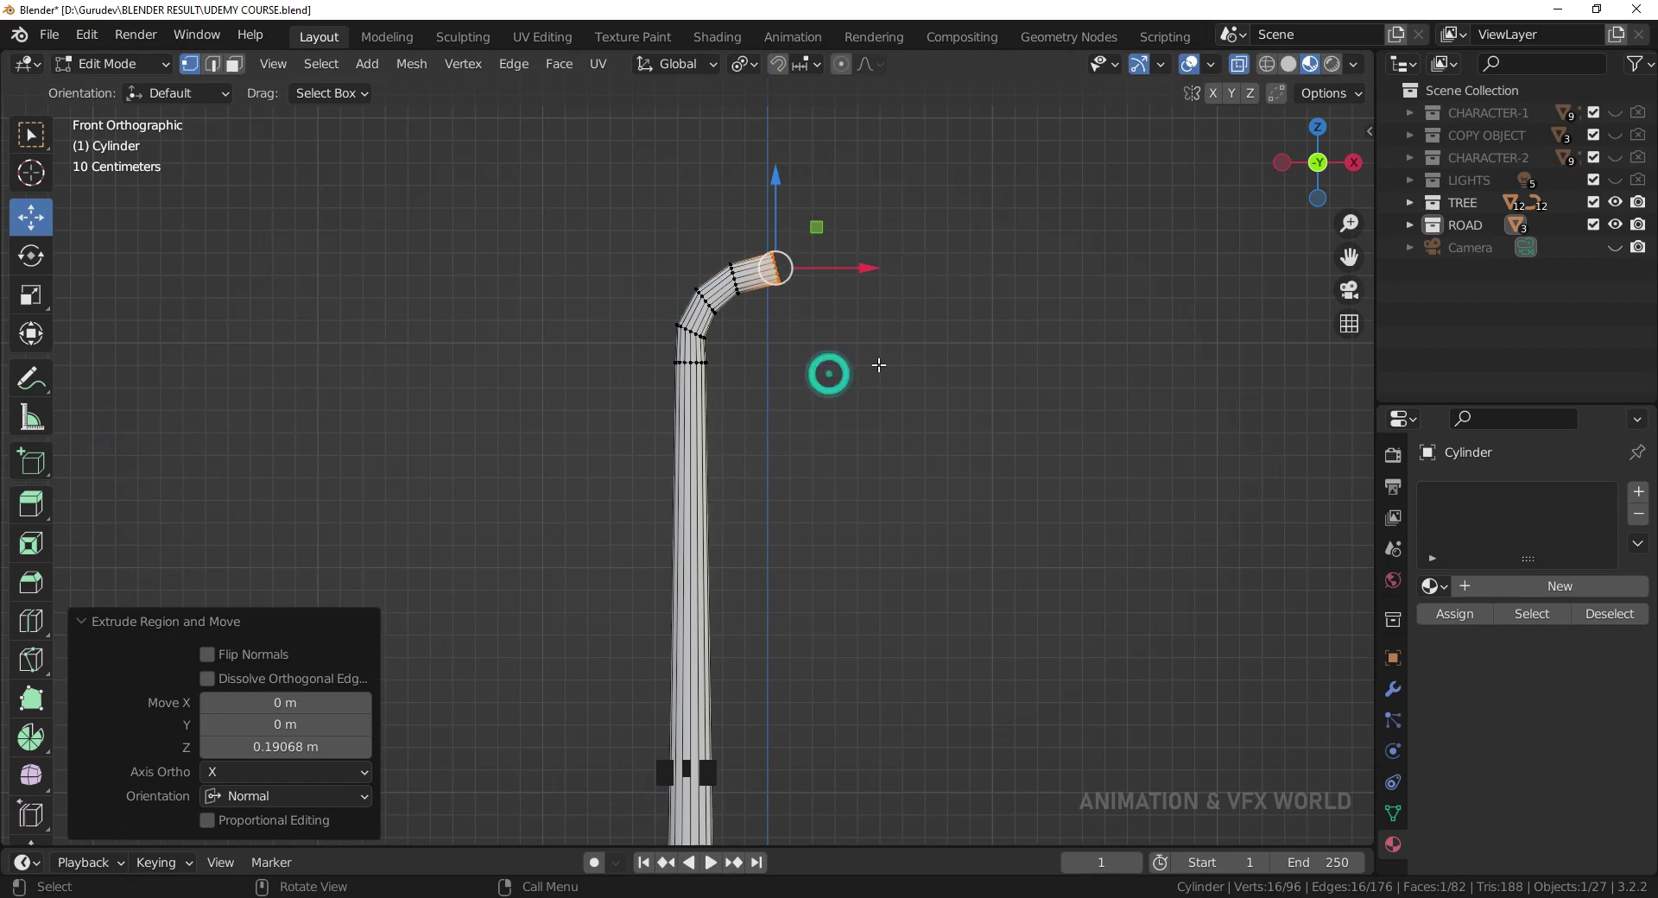
key(r)
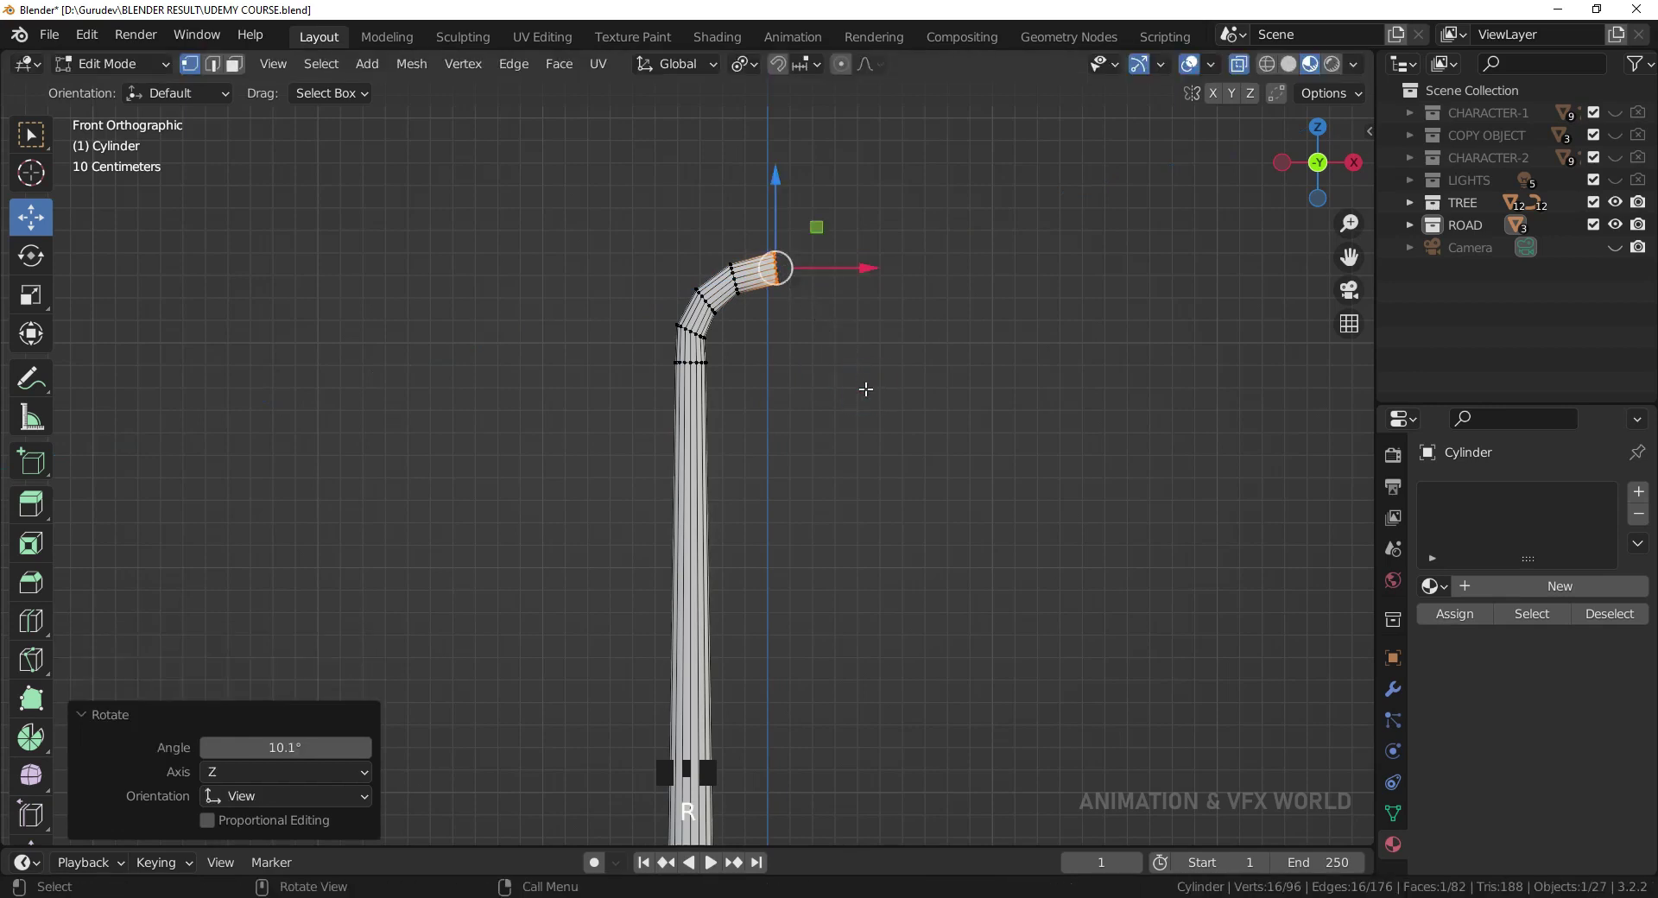
- Extrude a long horizontal arm and shrink its end and middle rings into a taper
key(e)
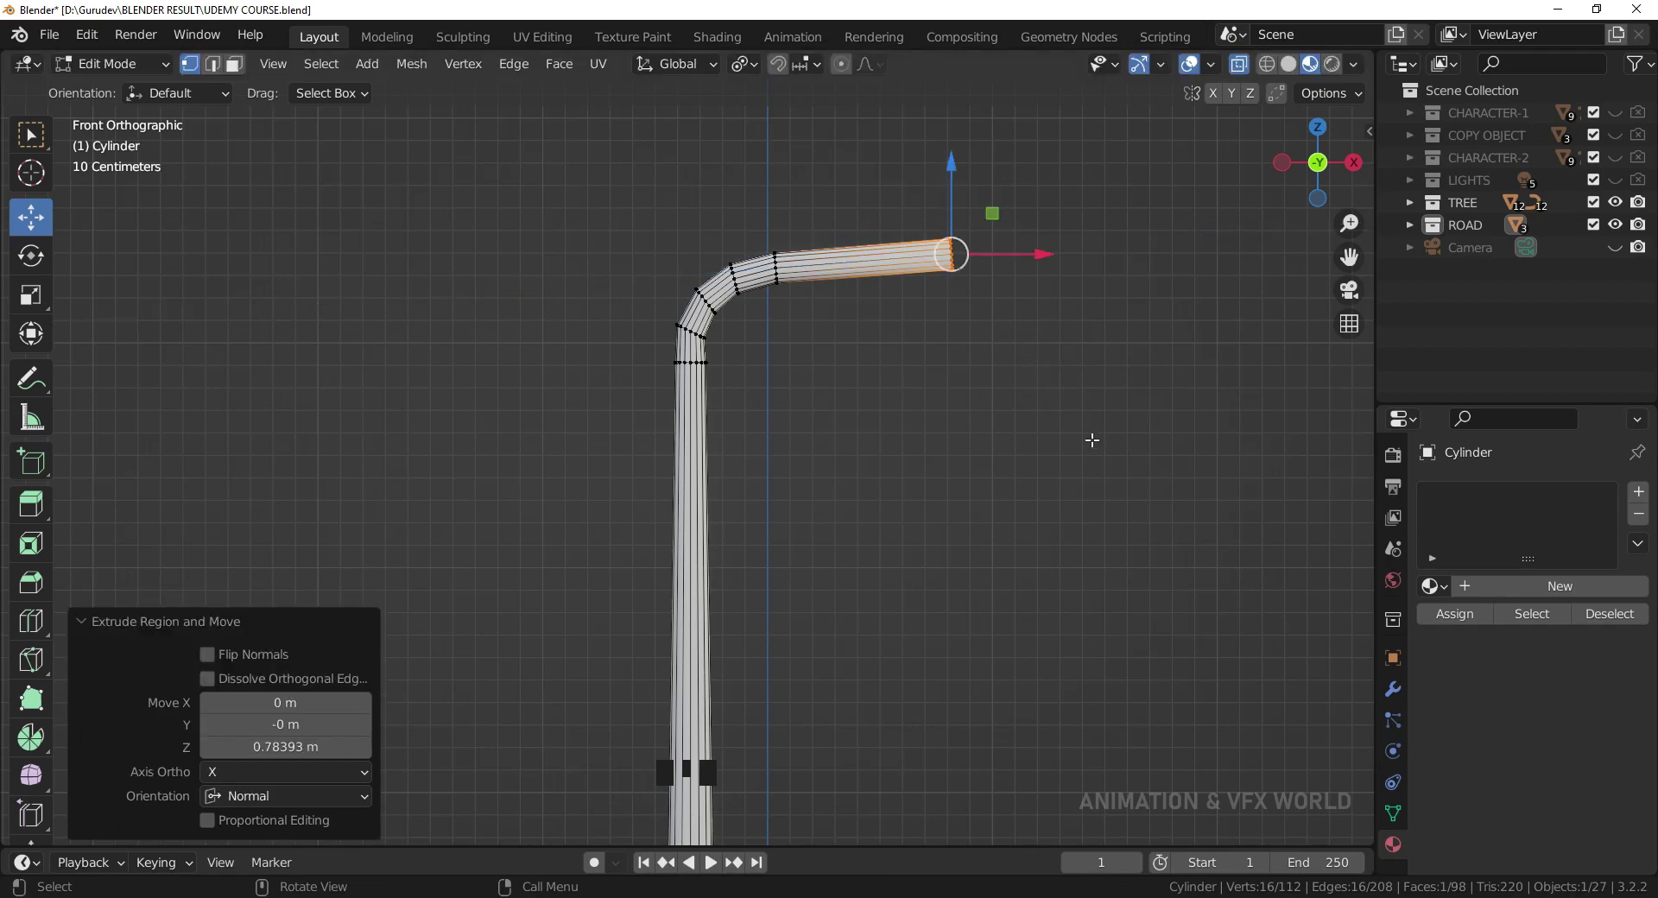
key(s)
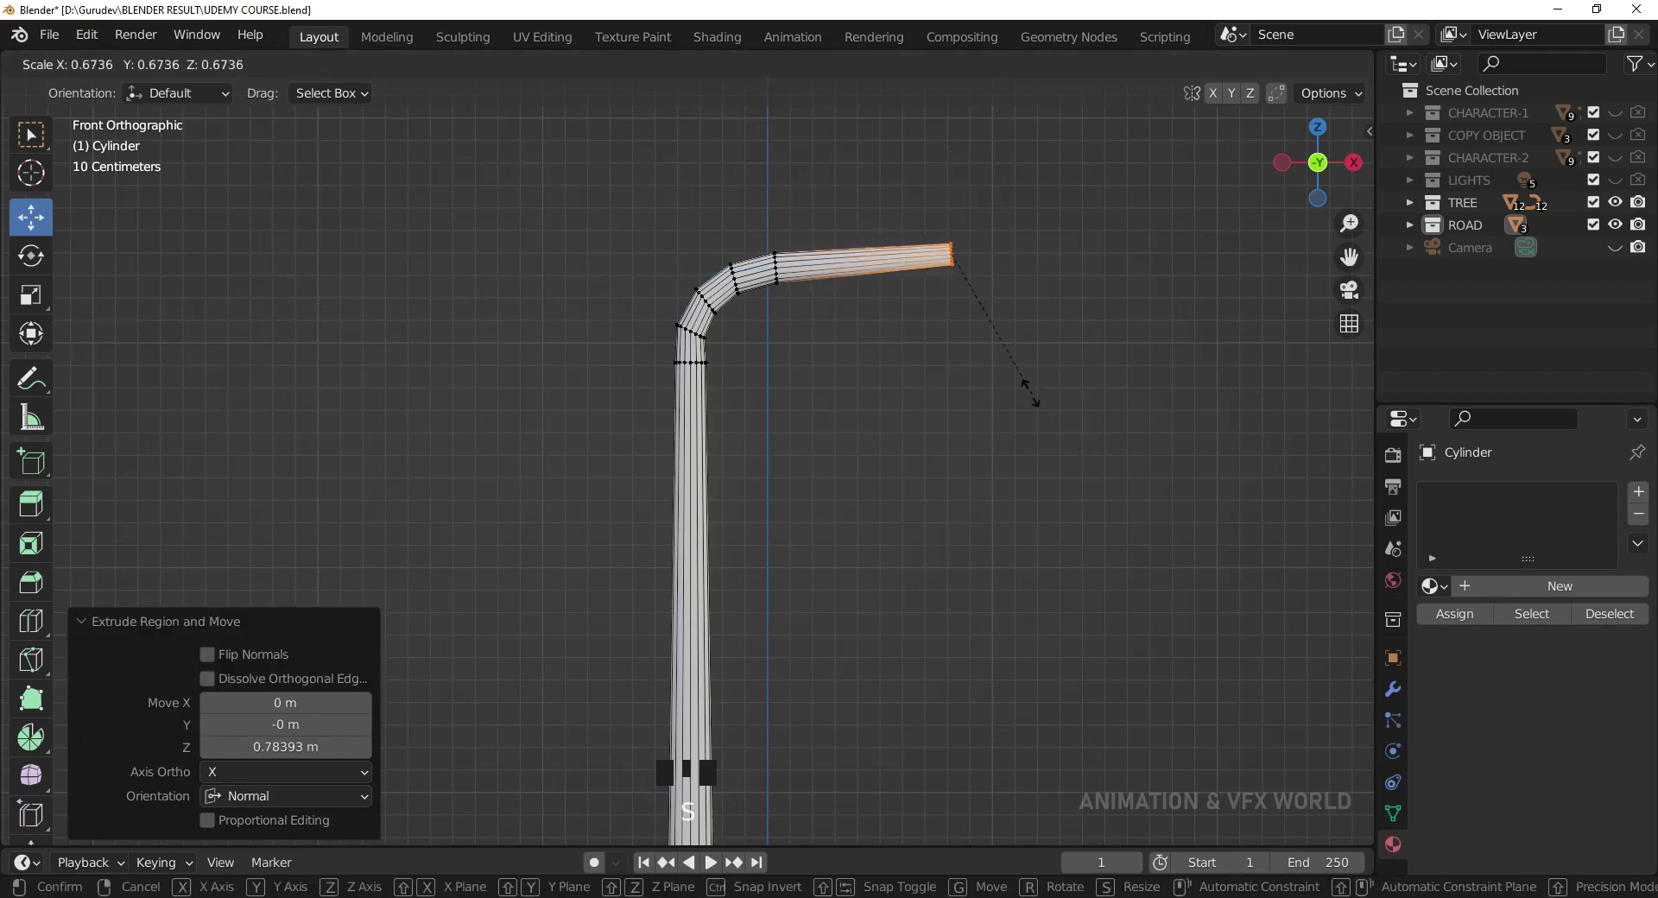
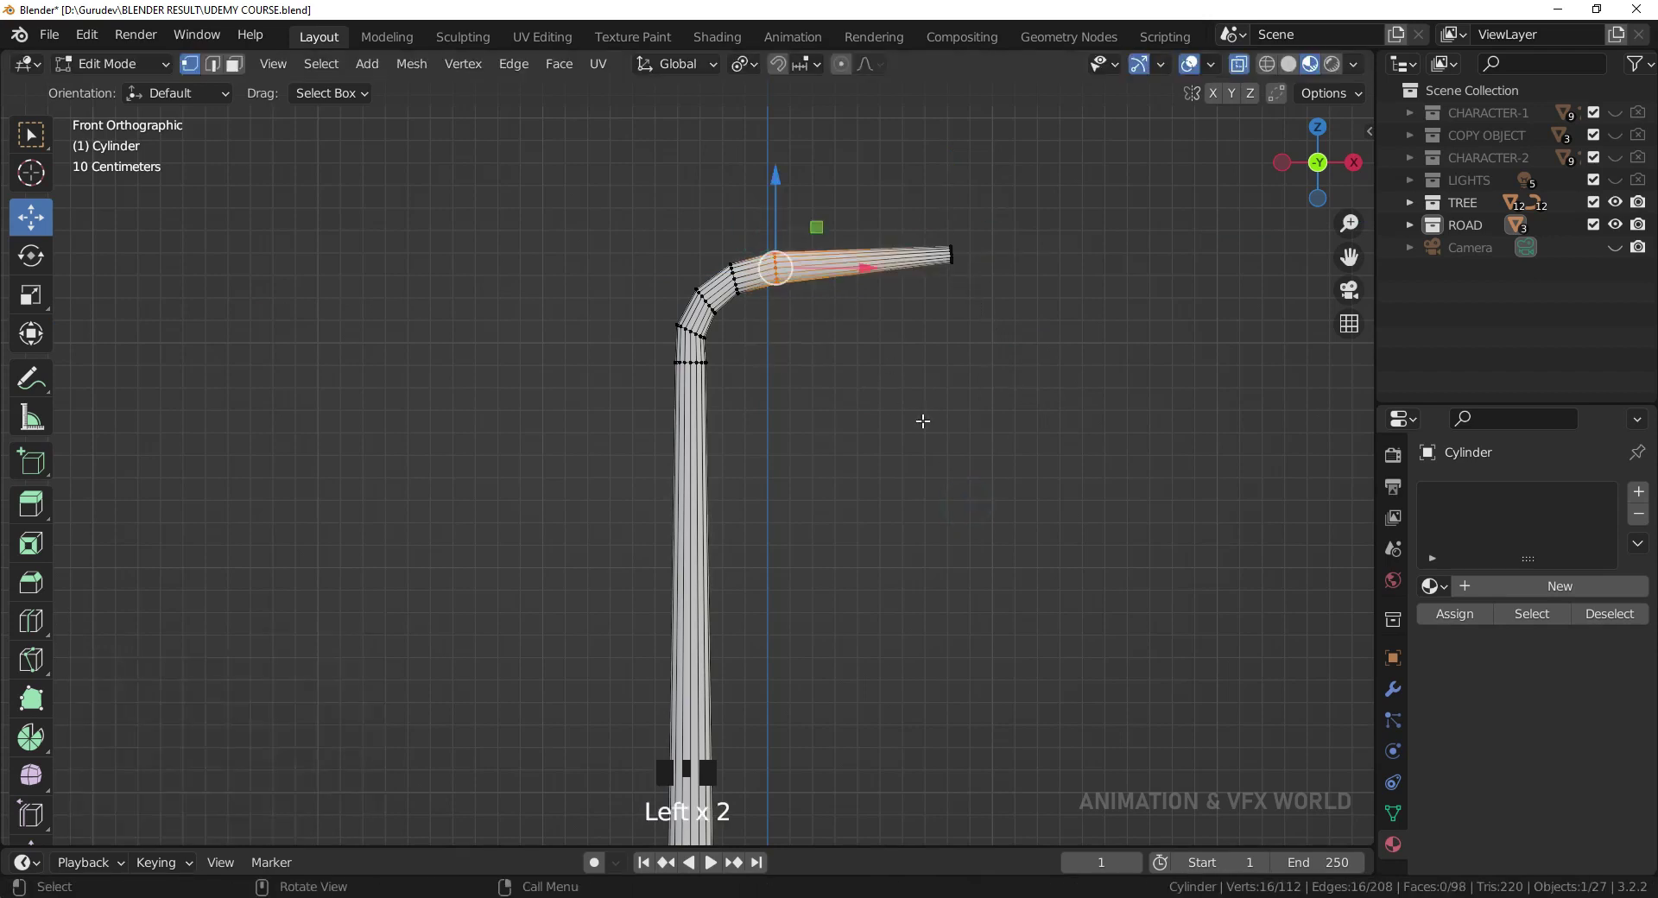
key(s)
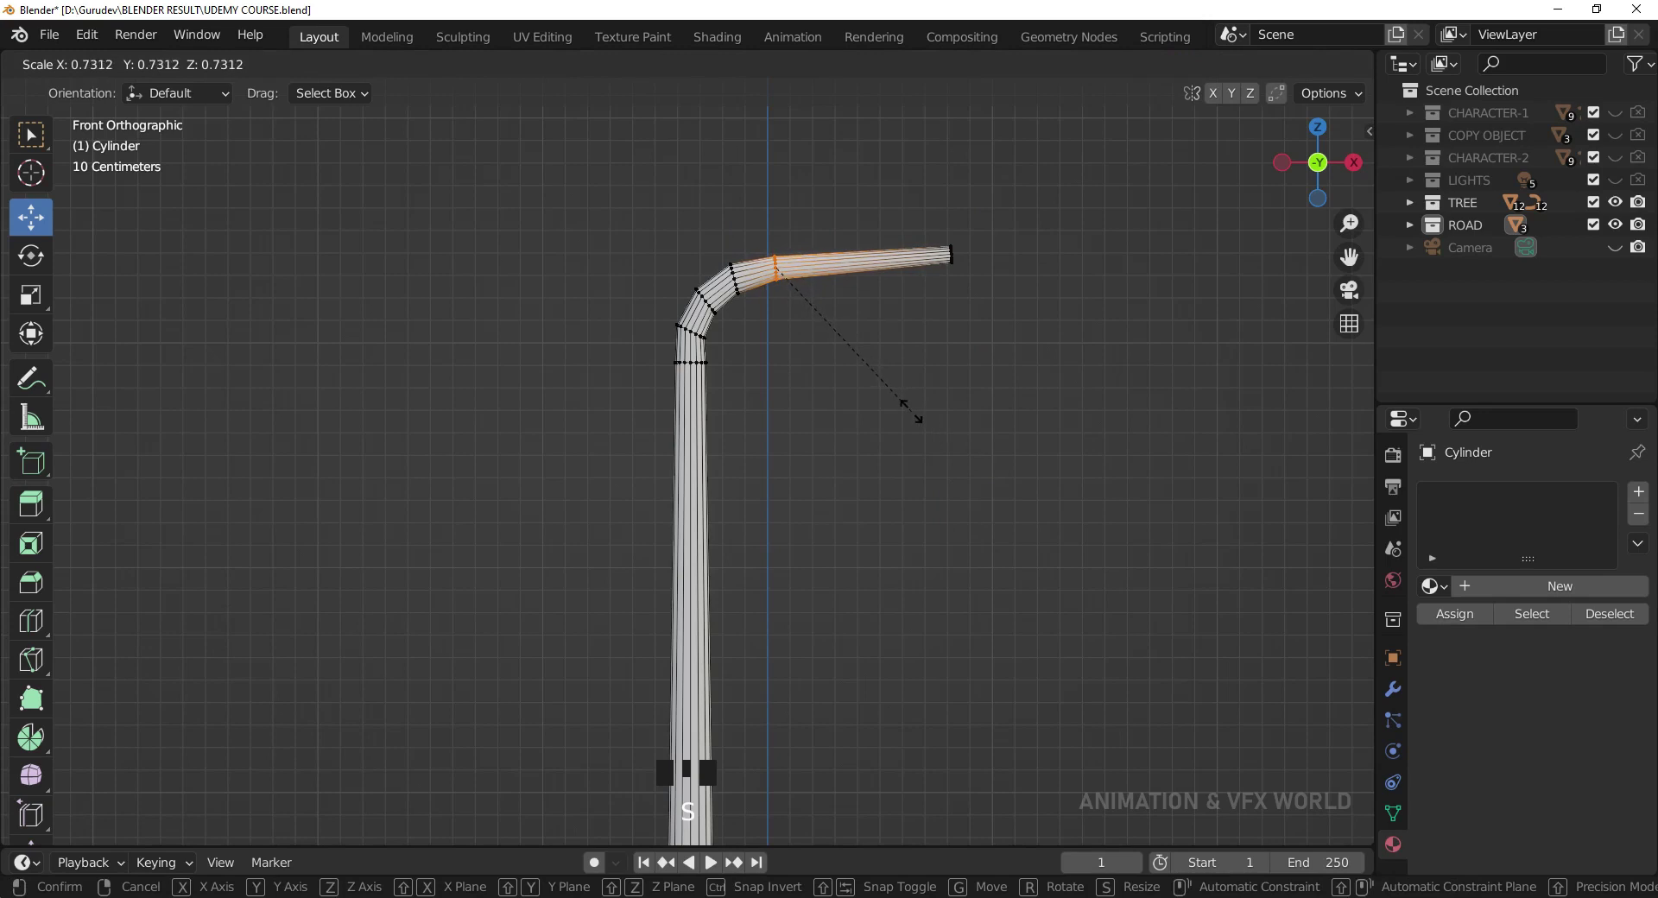
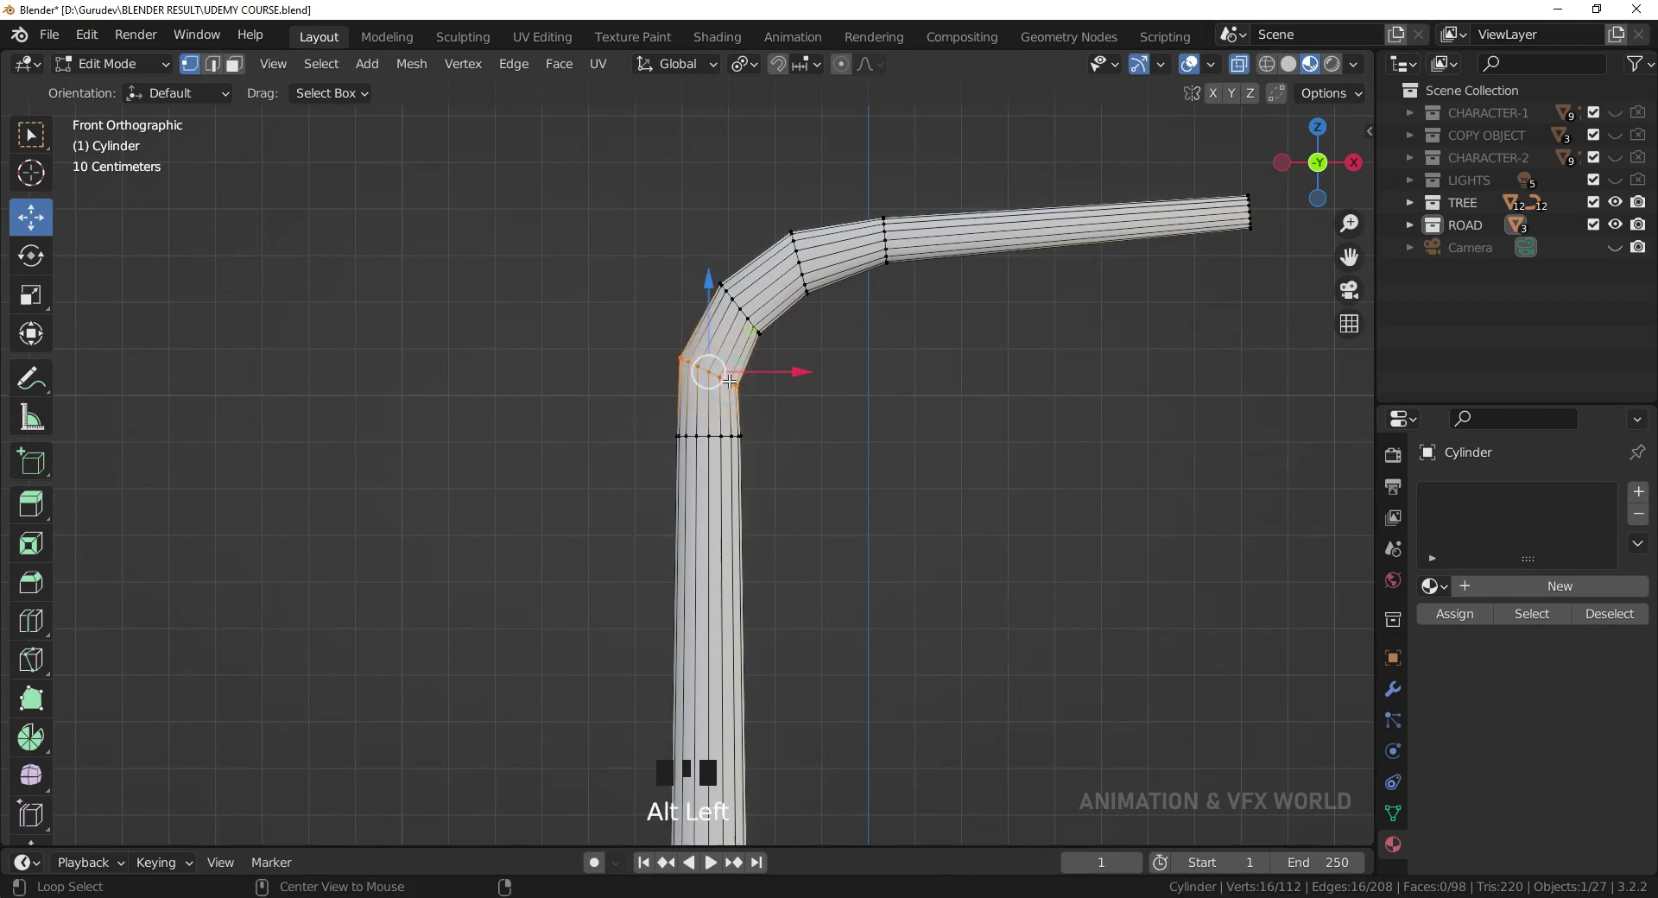
- Rotate the bend's rings into a smoother curve and enlarge the ring at the arm's start
key(r)
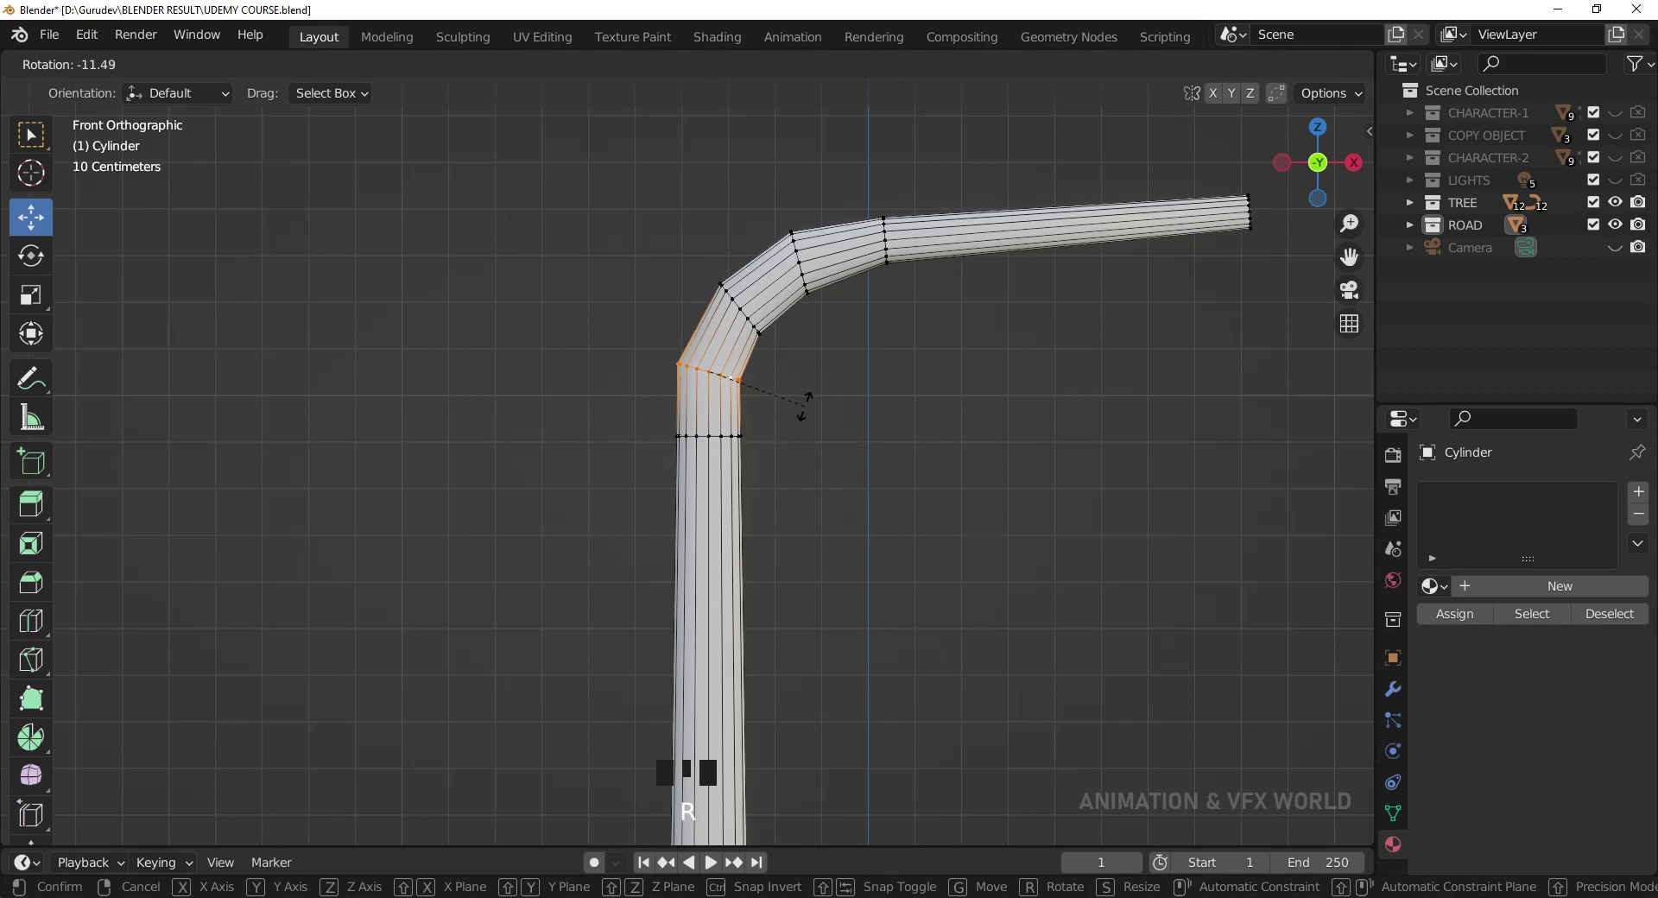
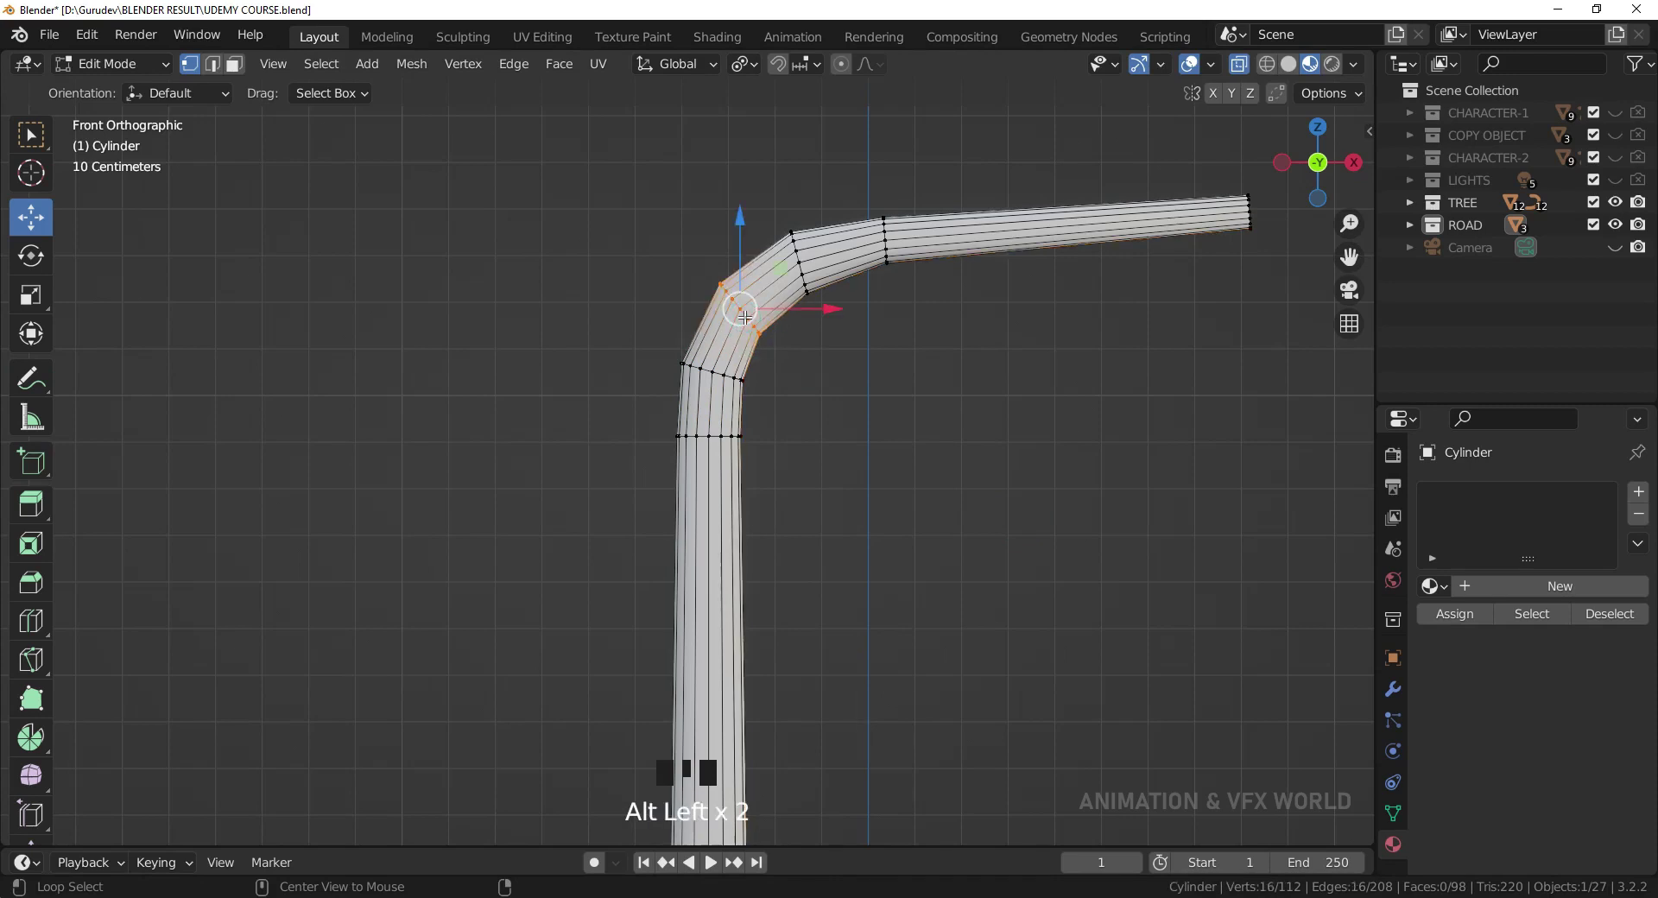
key(r)
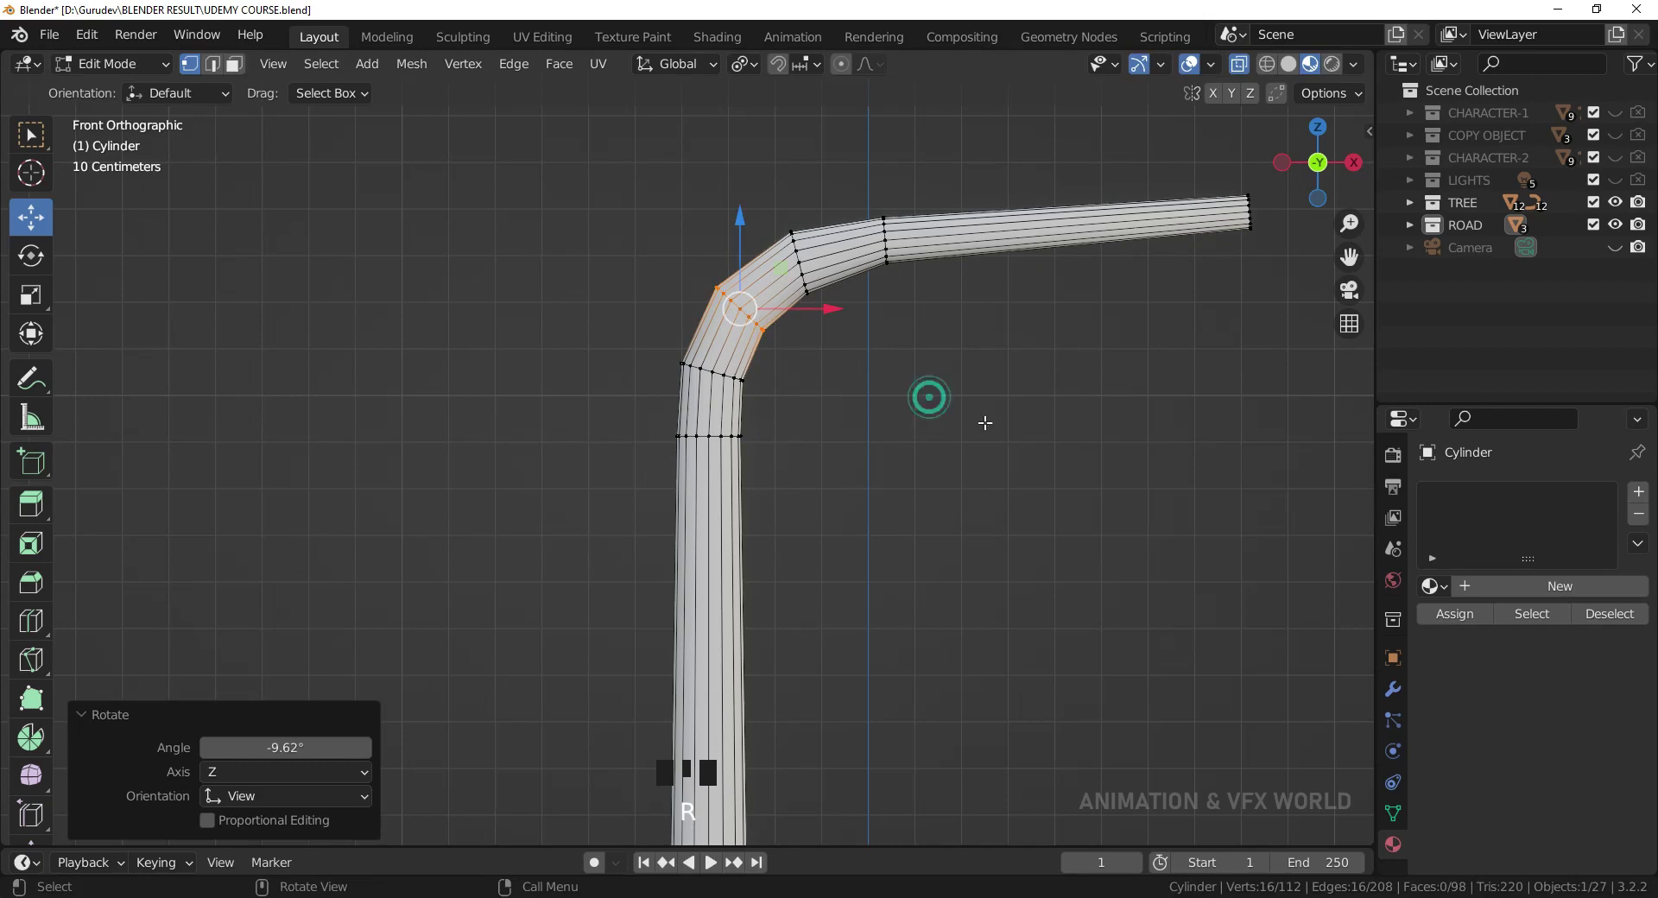
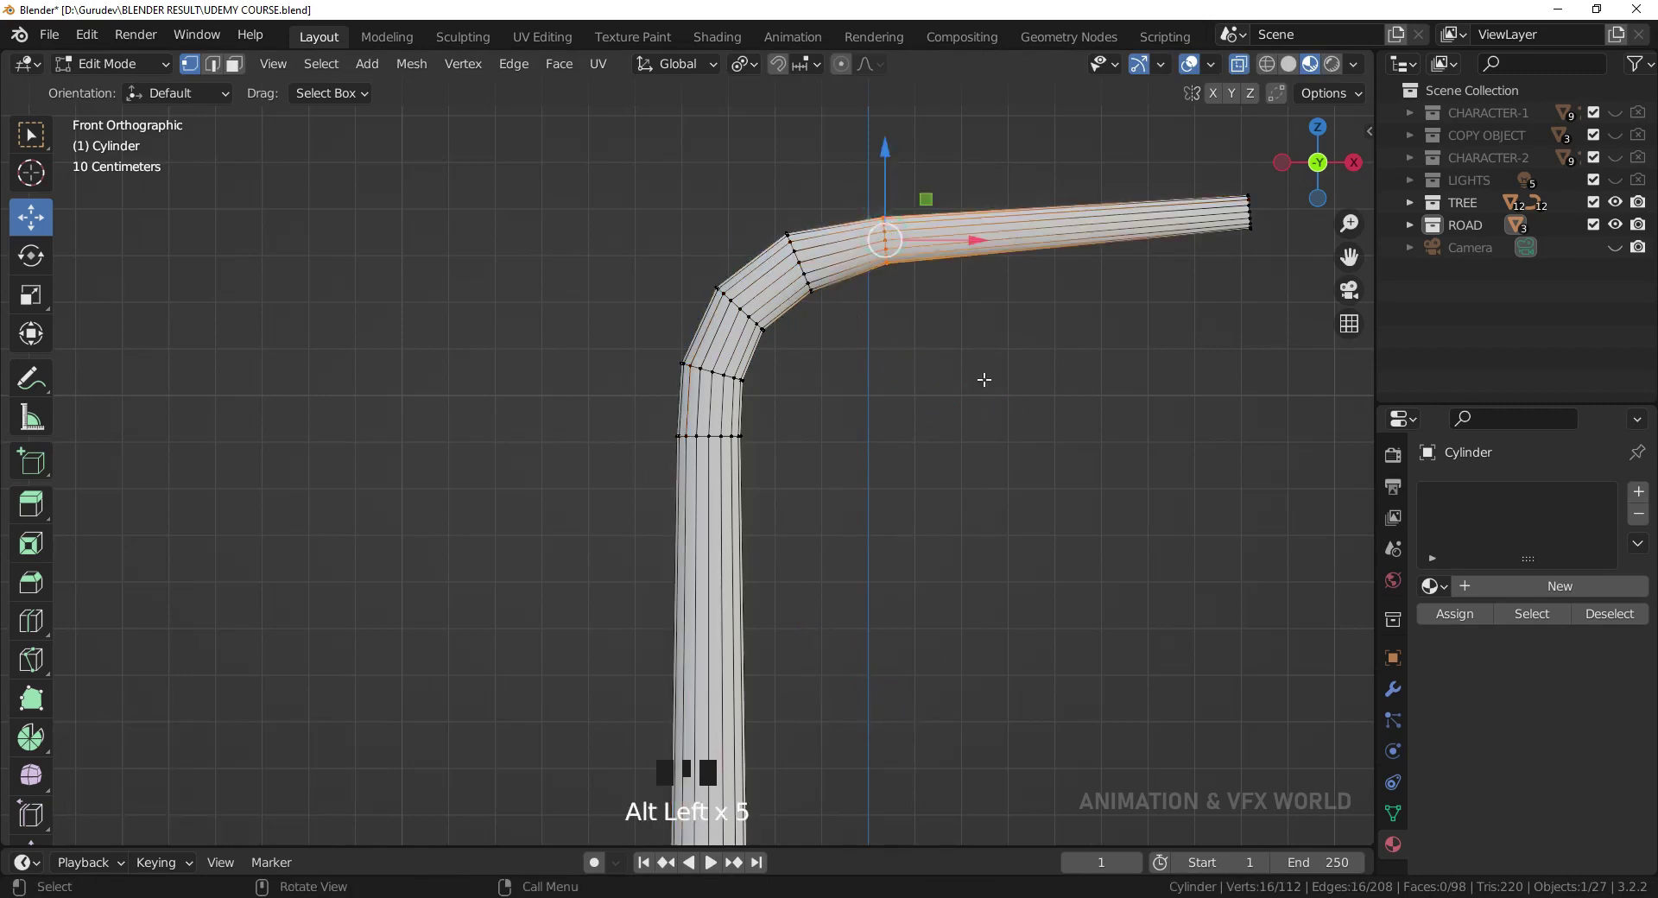
key(r)
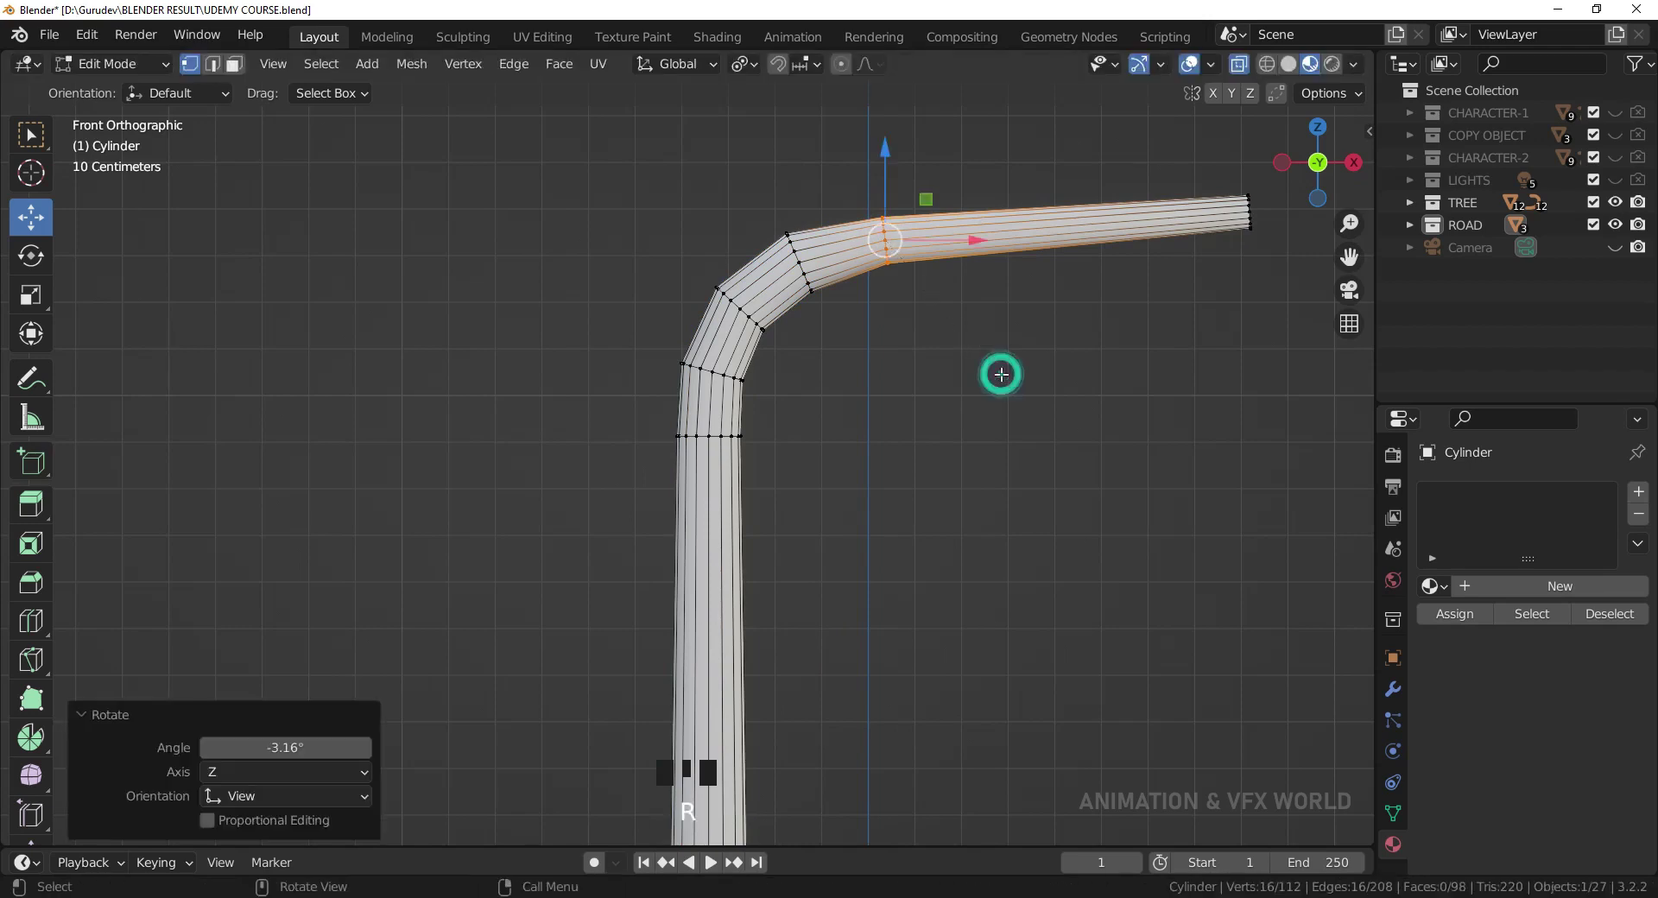
key(s)
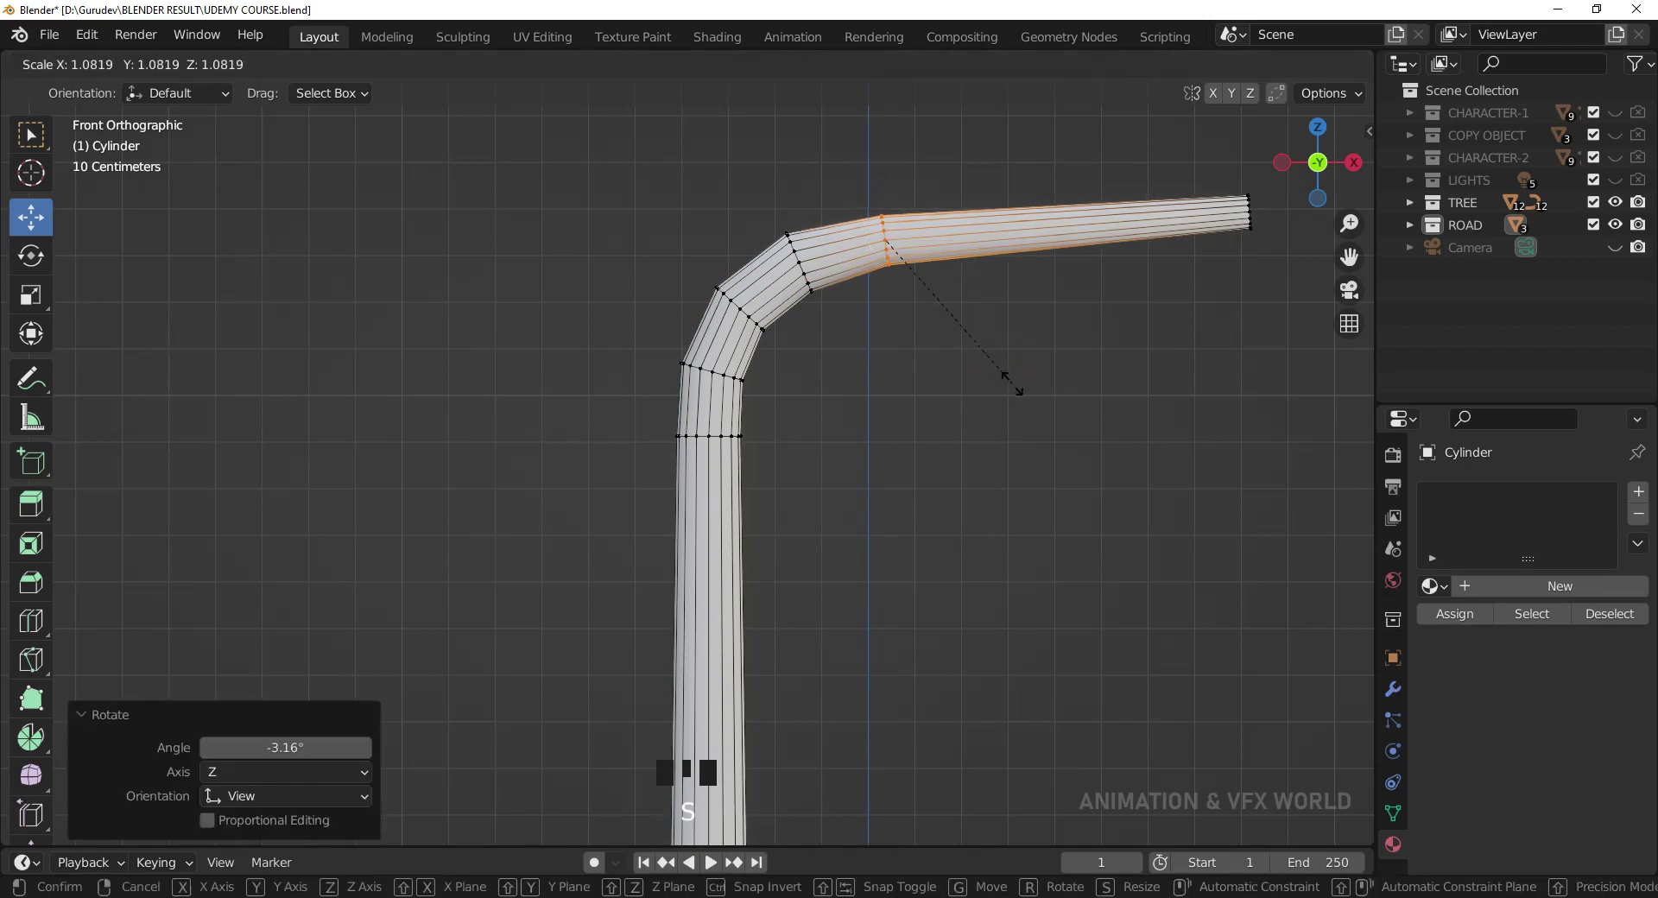
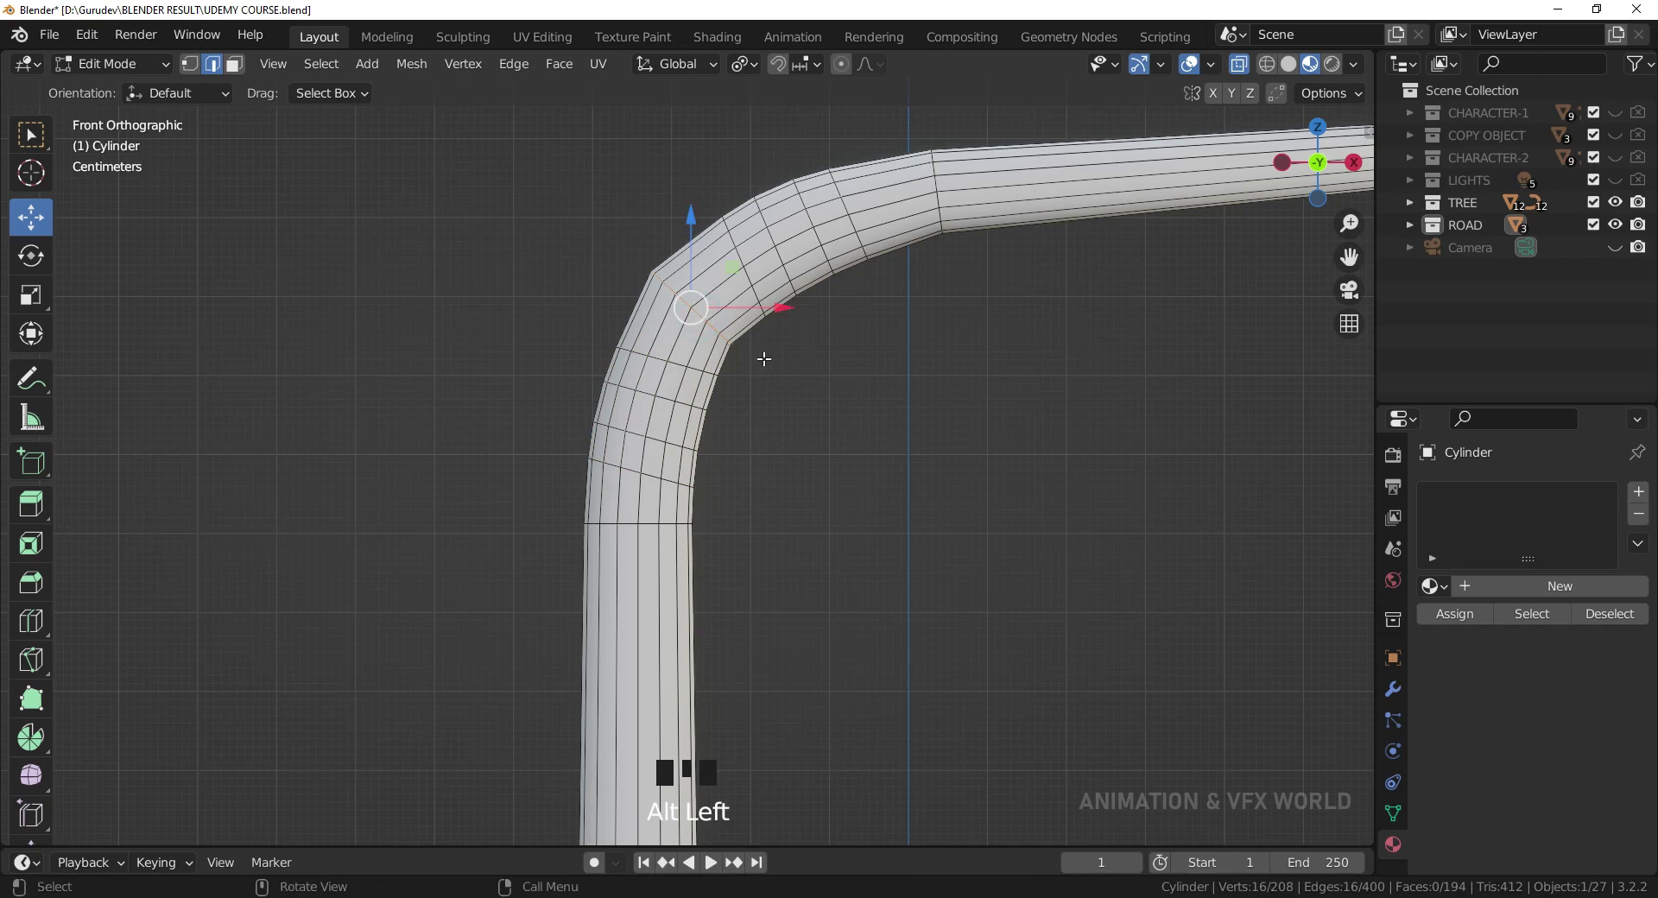
- Bevel the corner loop into rounded rings, slide the loops along the bend and tilt the arm-start loop
key(ctrl+b)
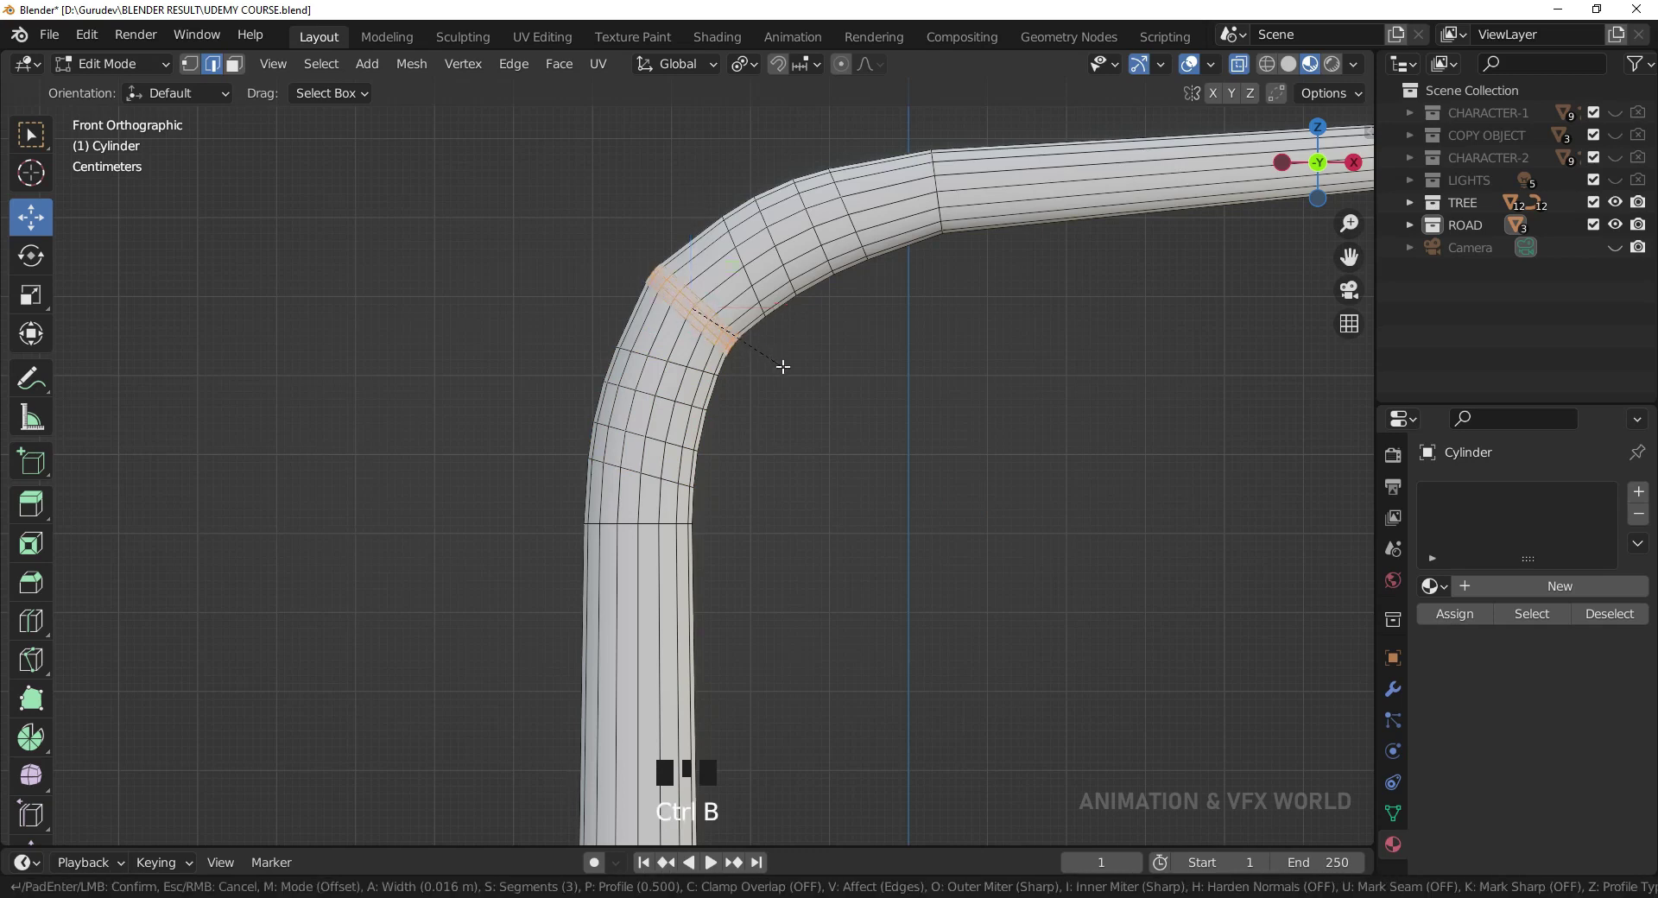
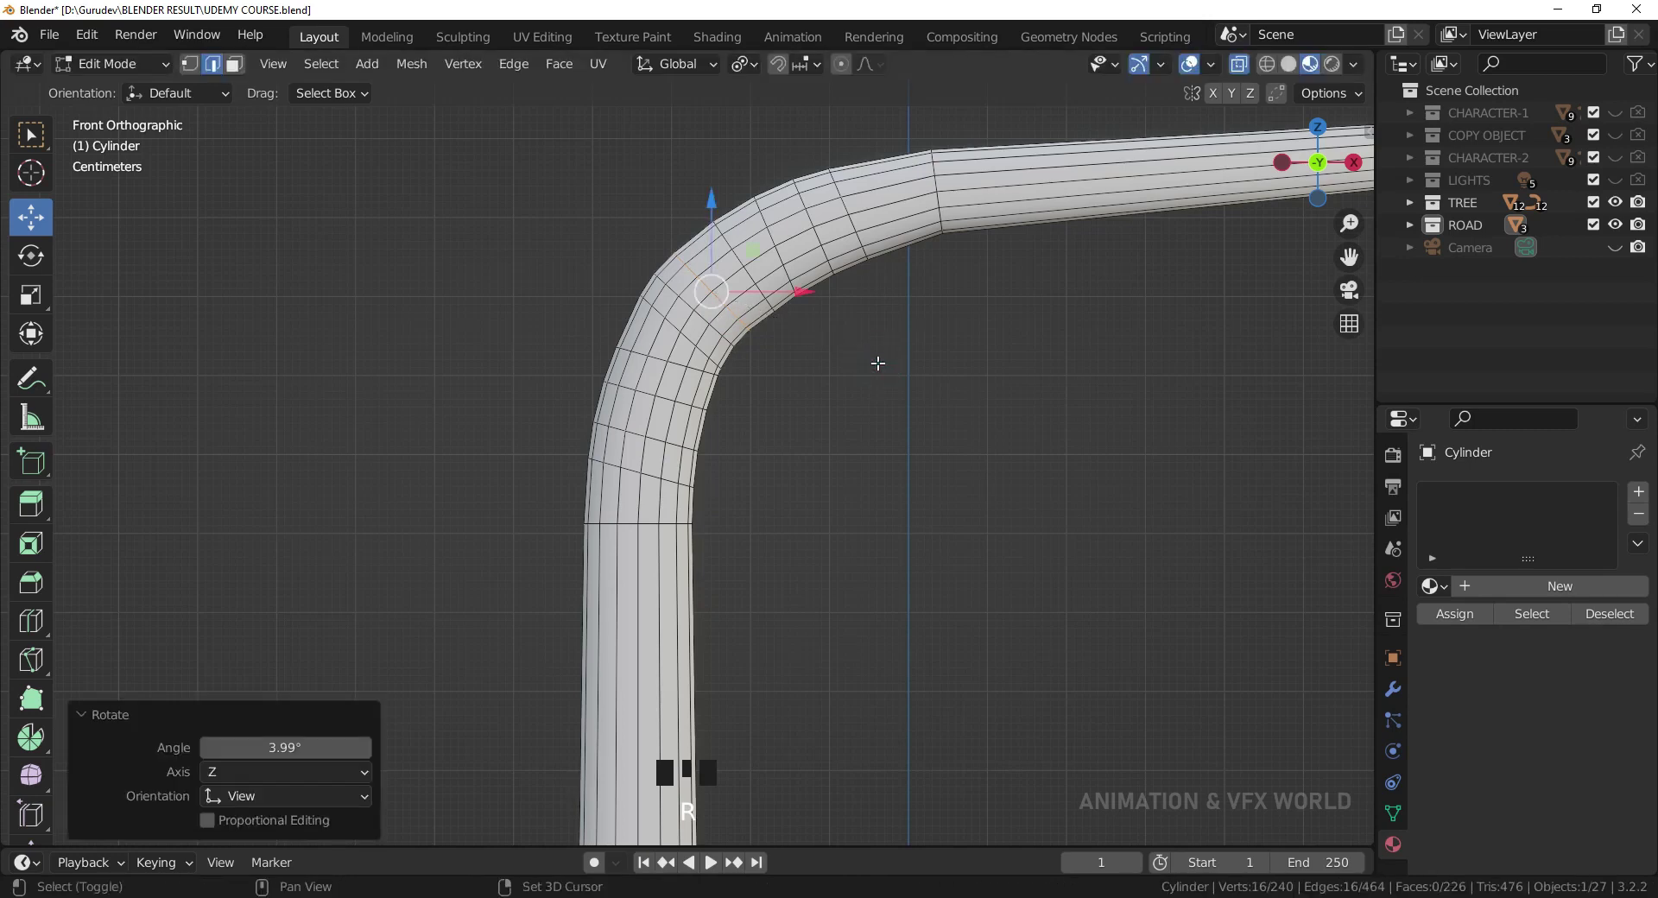
key(shift+v)
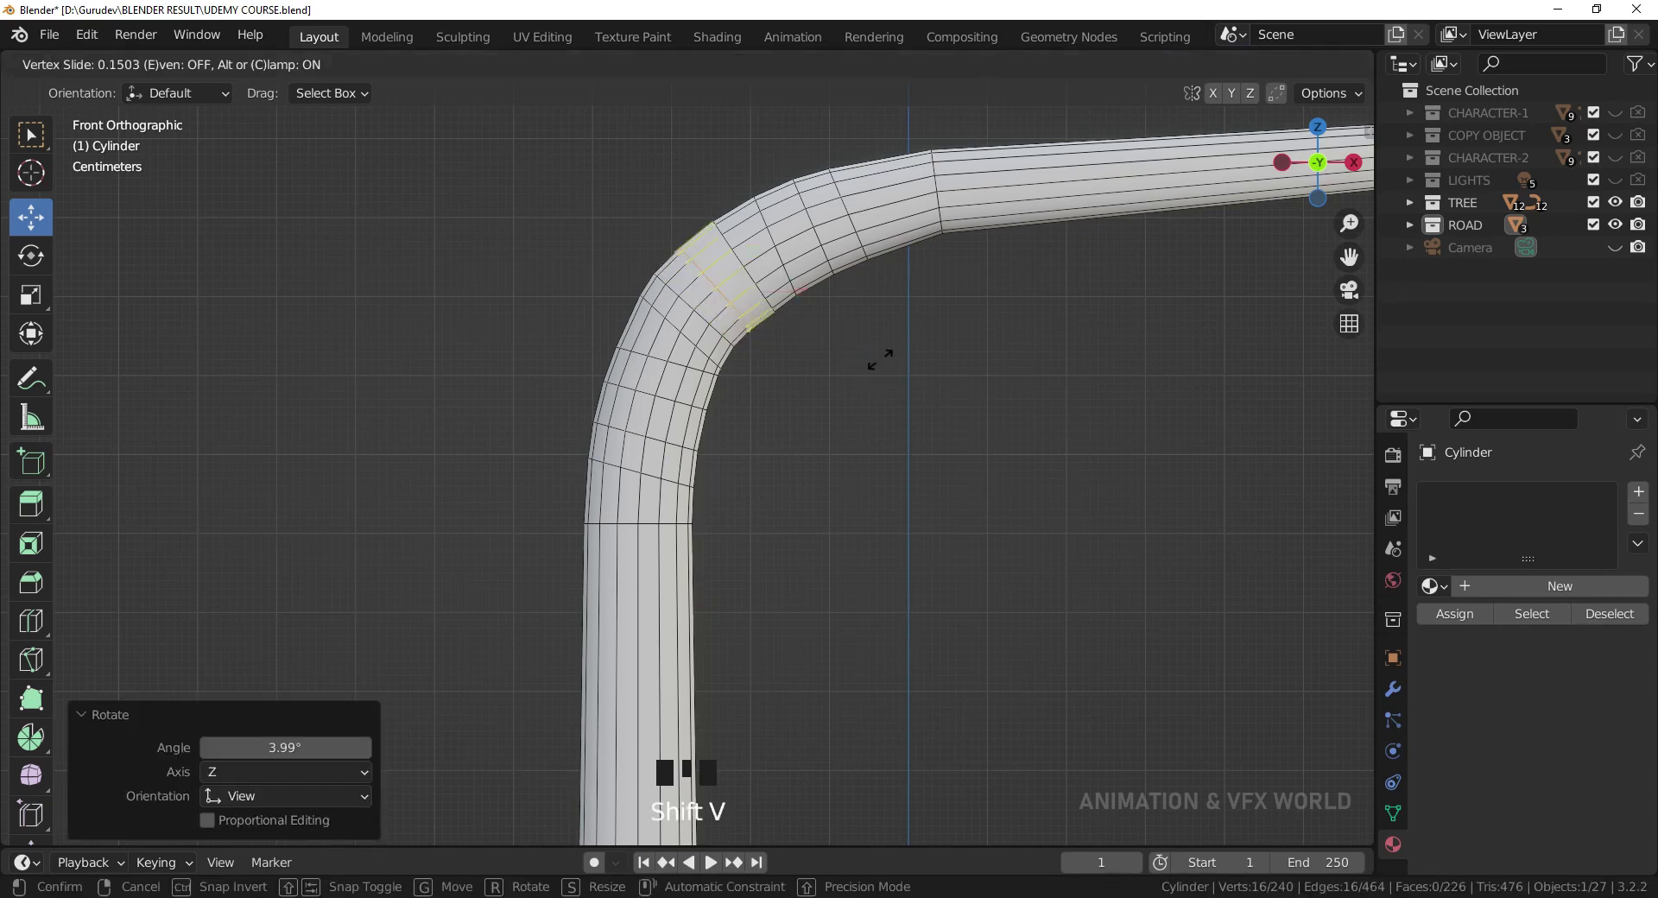
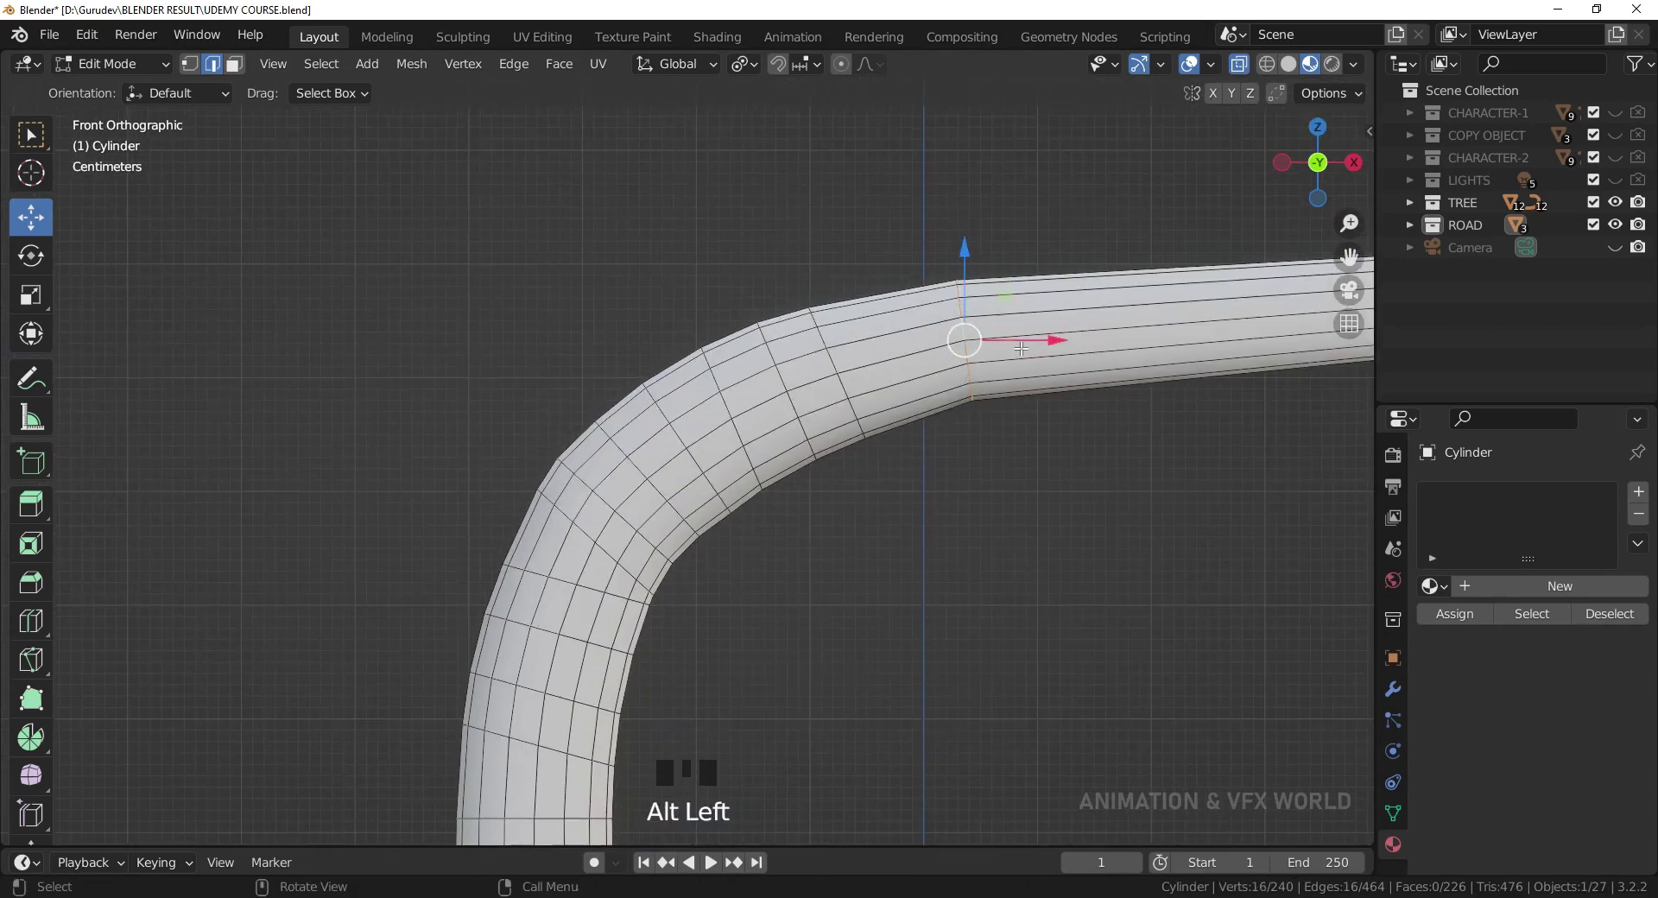
key(shift+v)
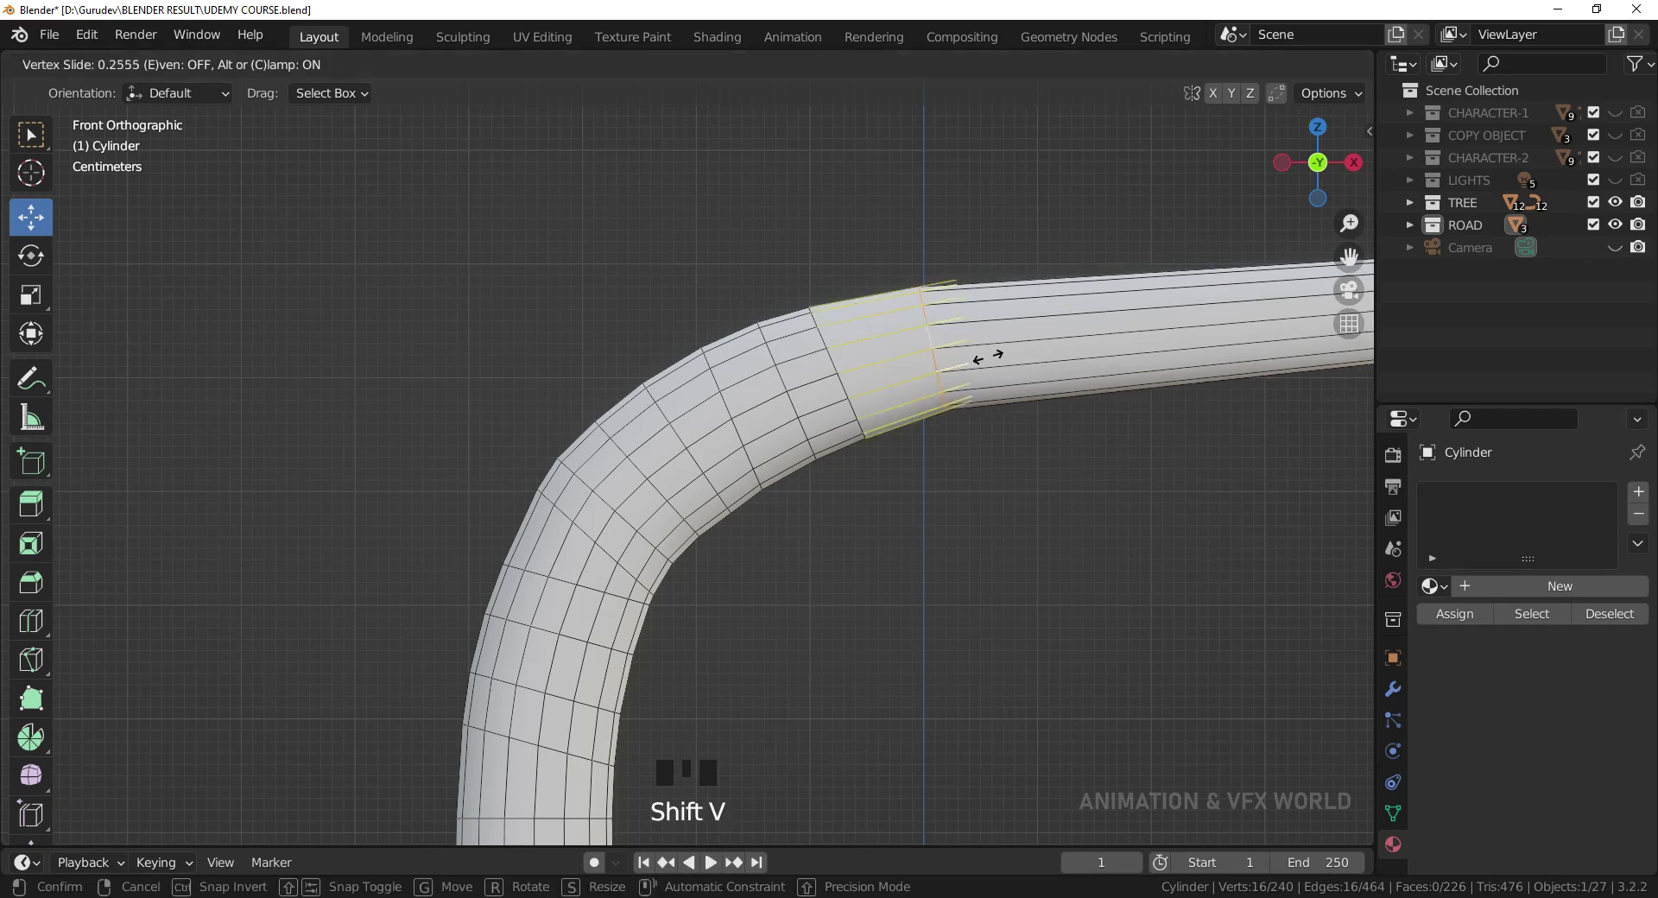
key(r)
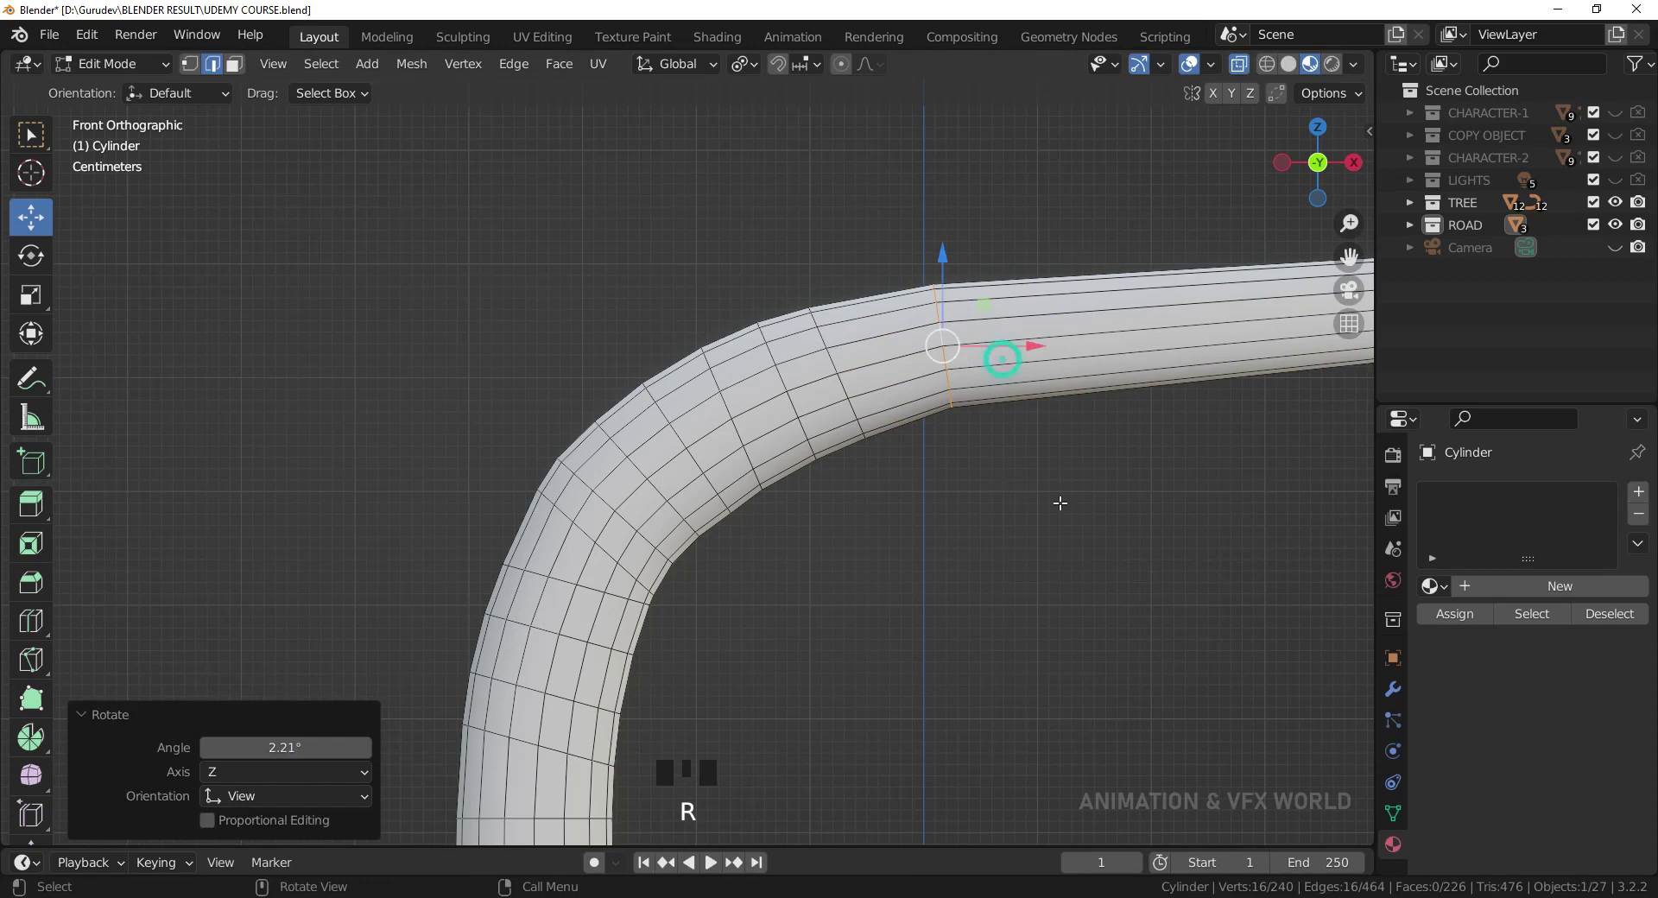
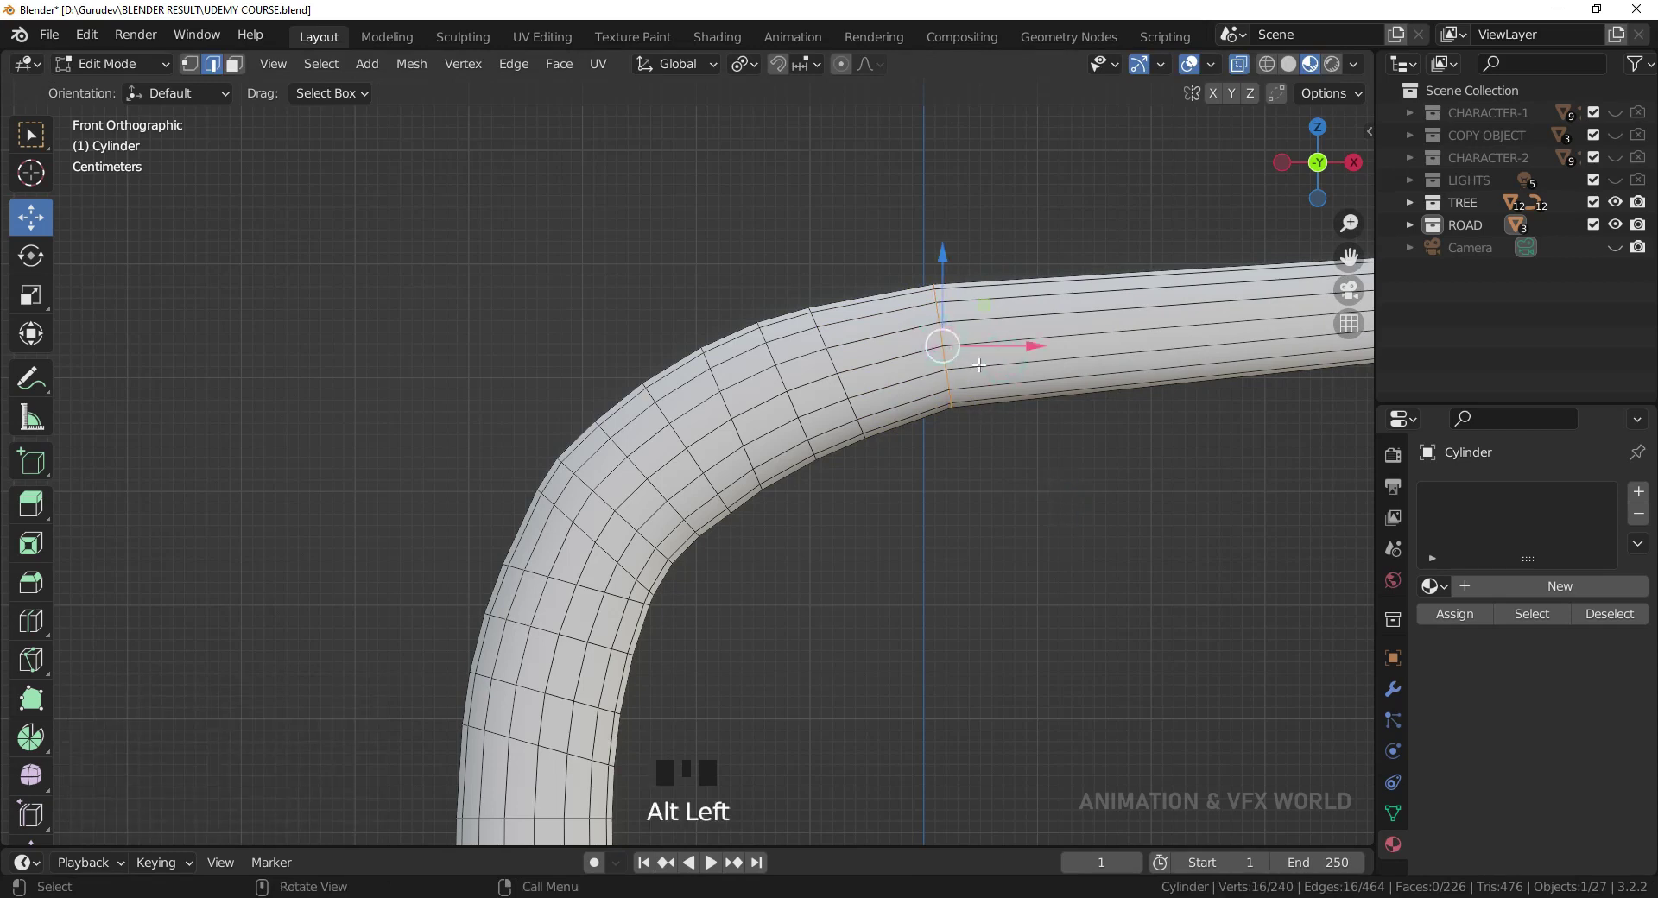
- Bevel the loop where the arm straightens and tilt a loop on the lower bend
key(ctrl+b)
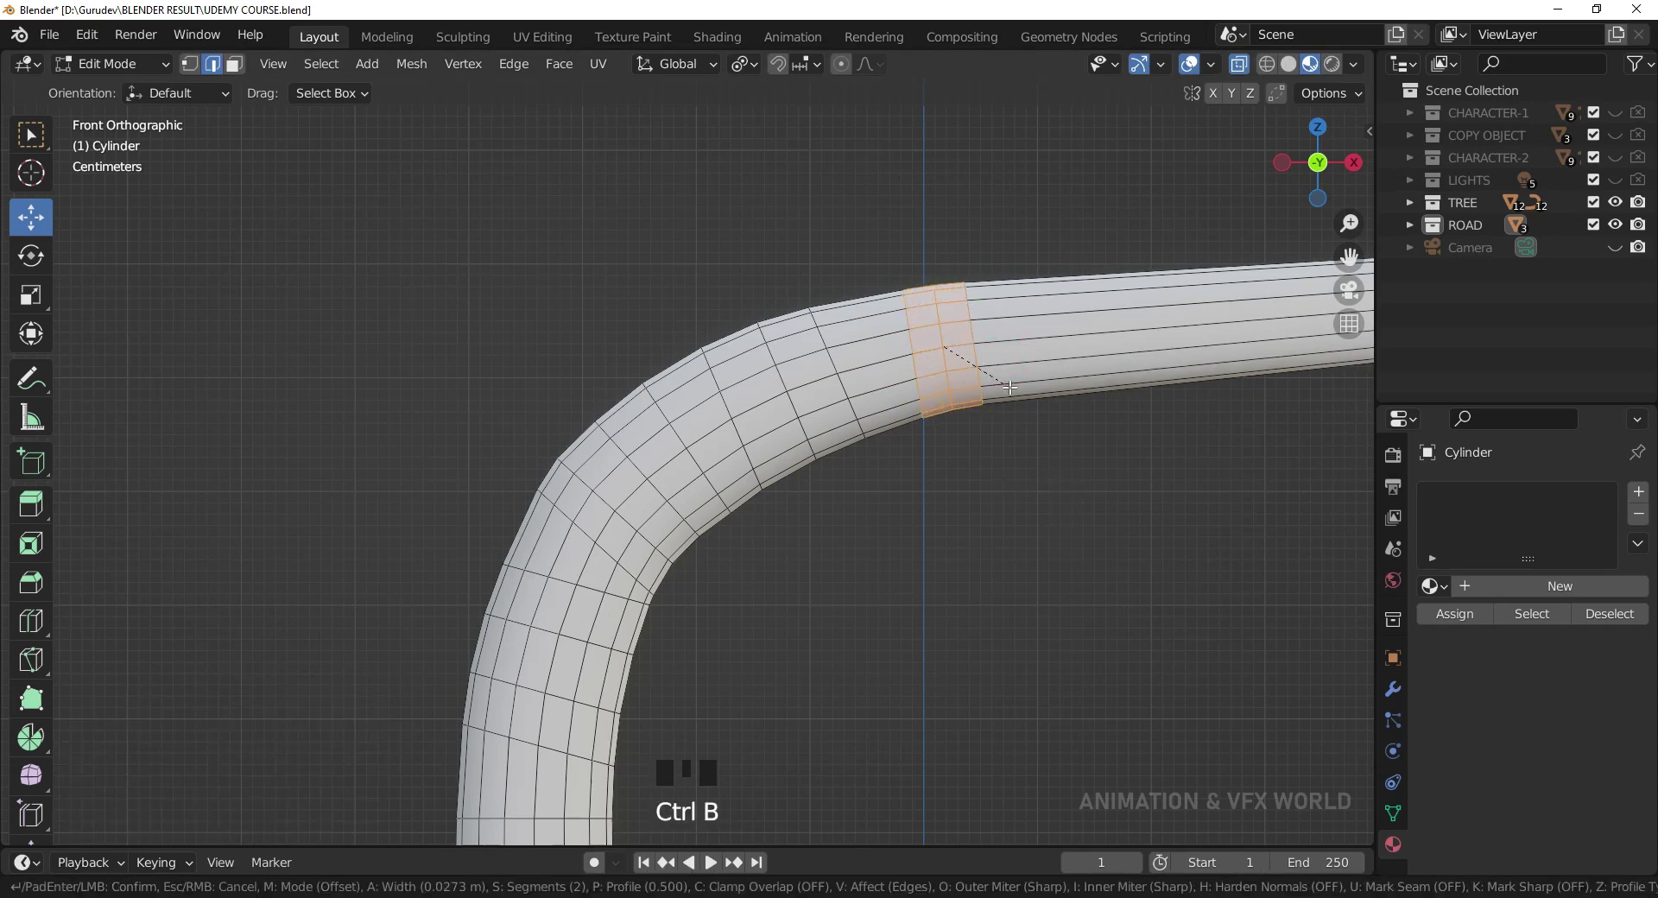
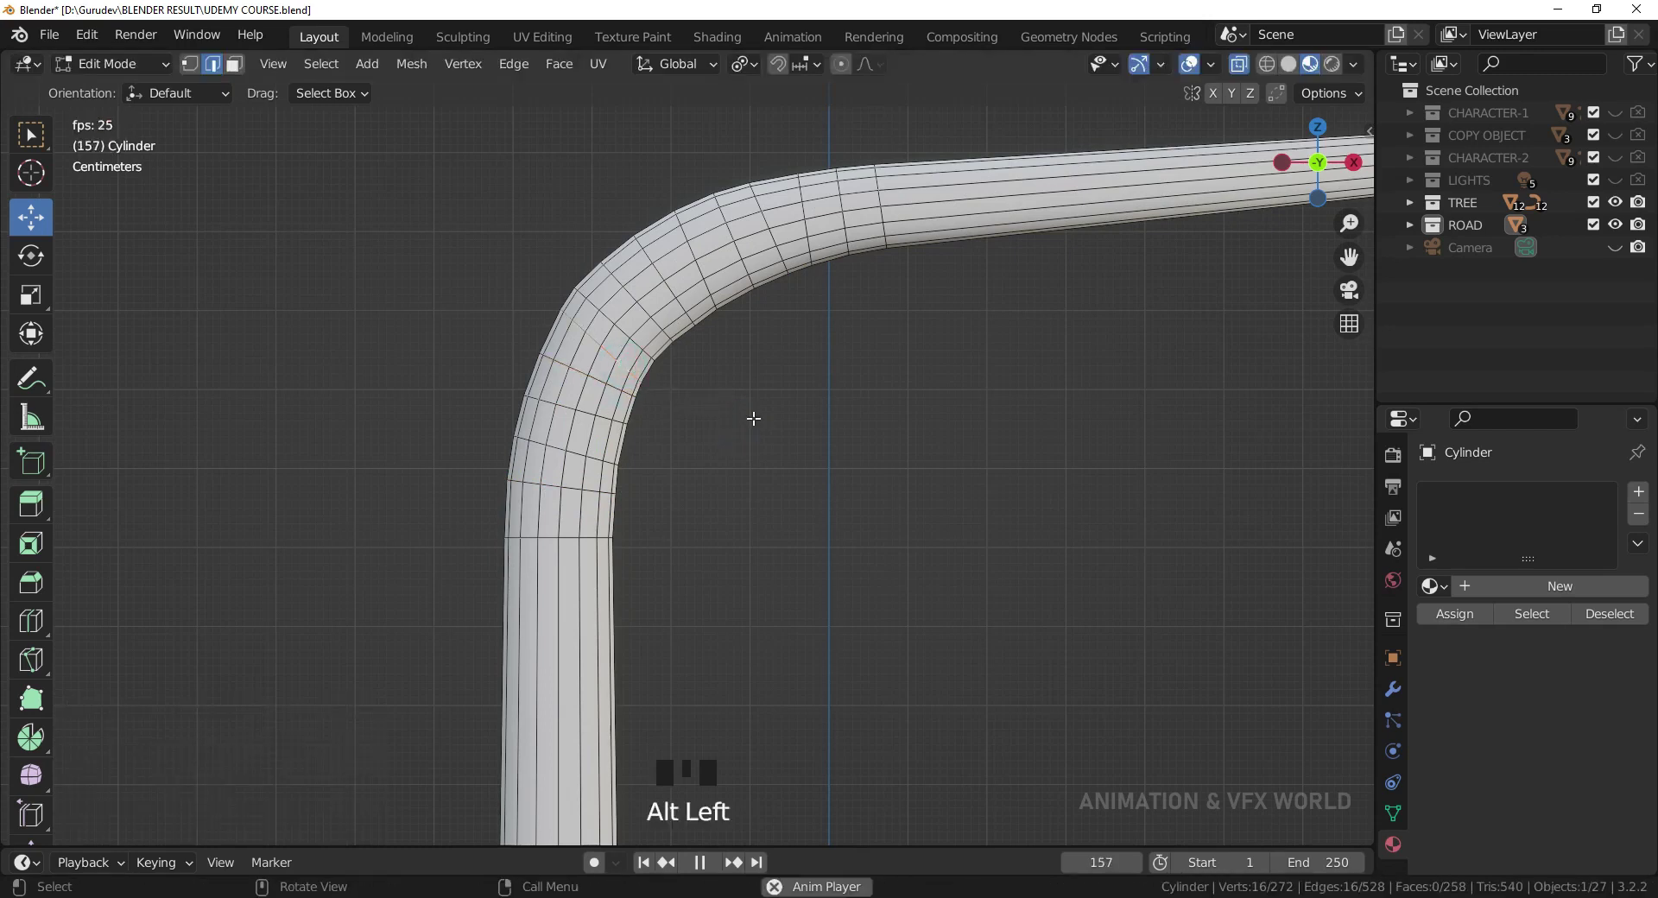
key(r)
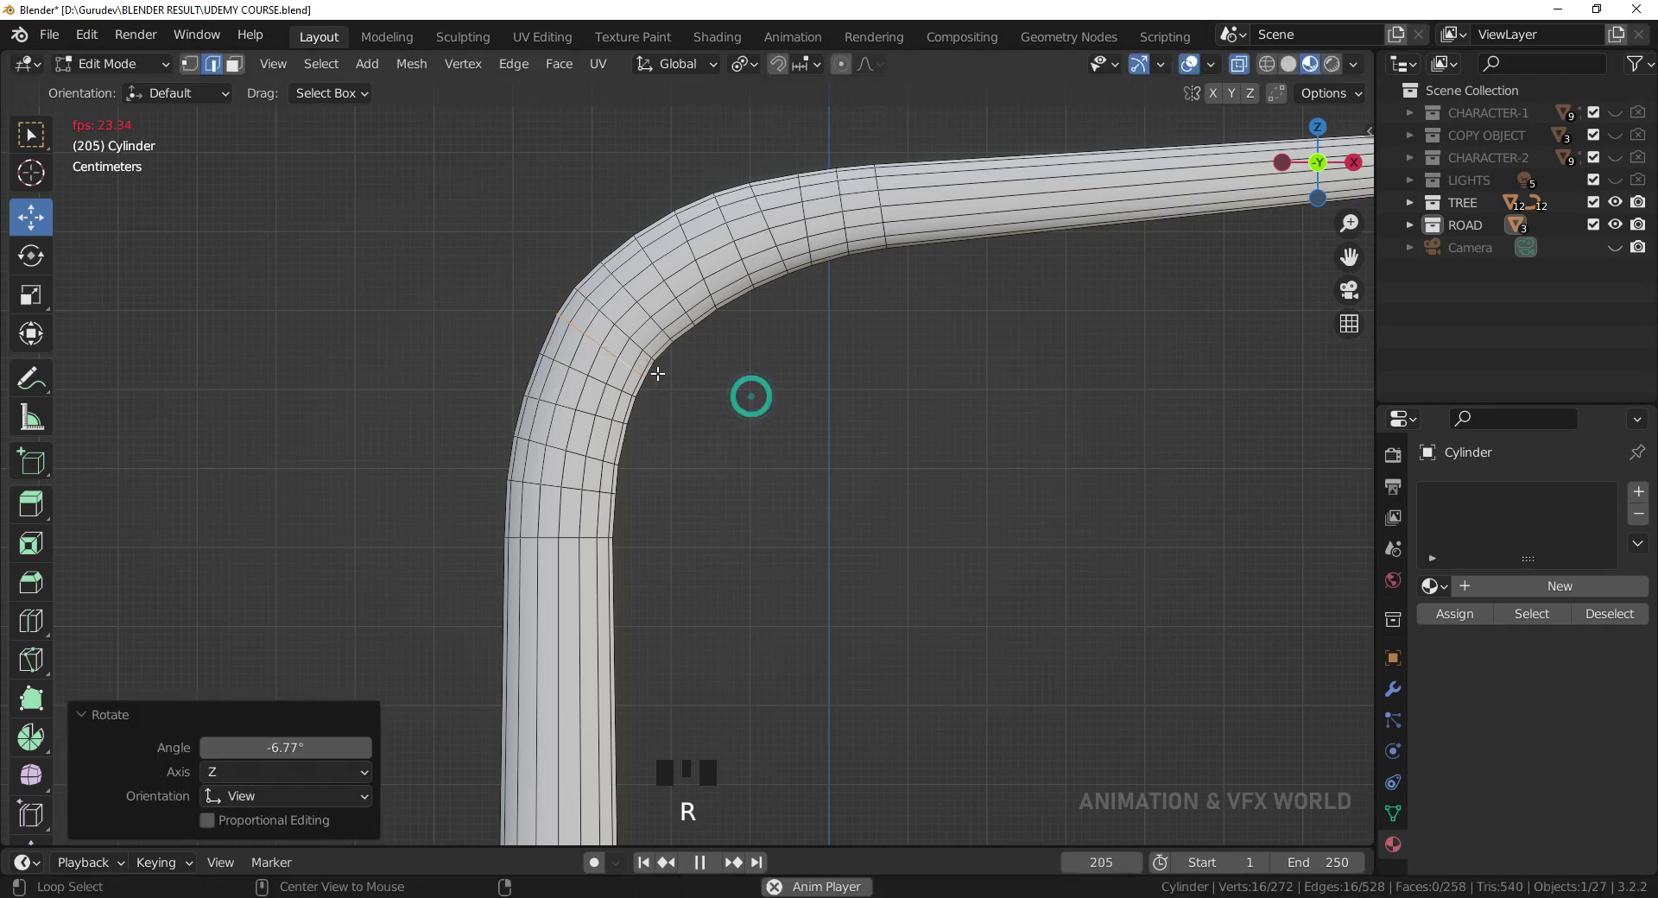
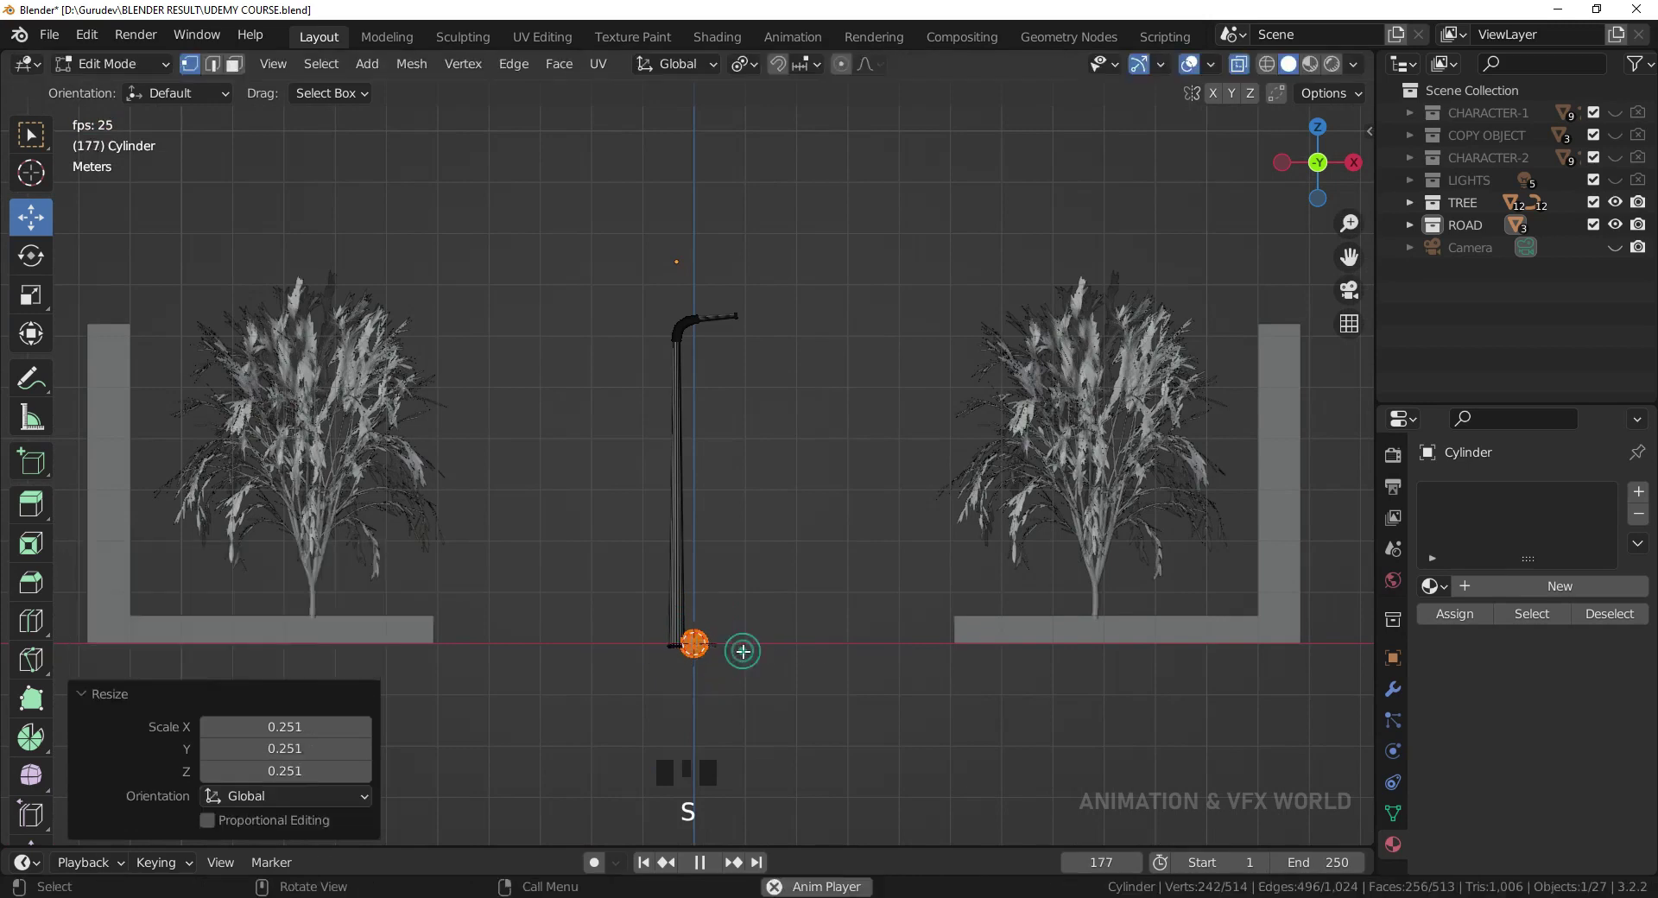
- Move the small UV sphere up to the tip of the lamp arm
key(g)
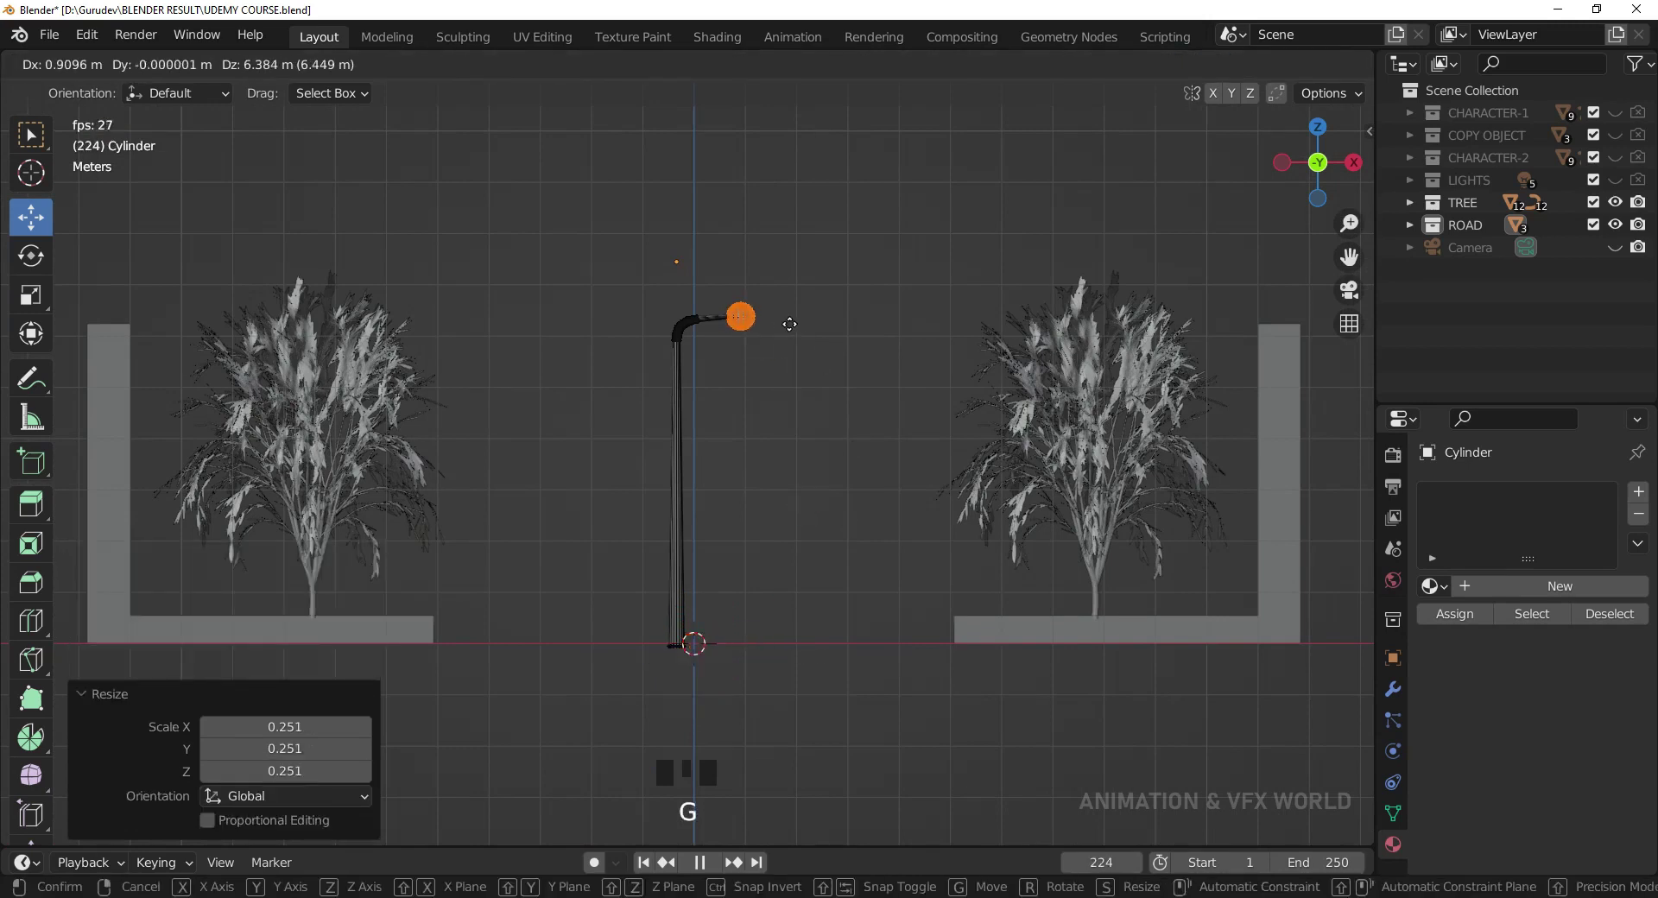
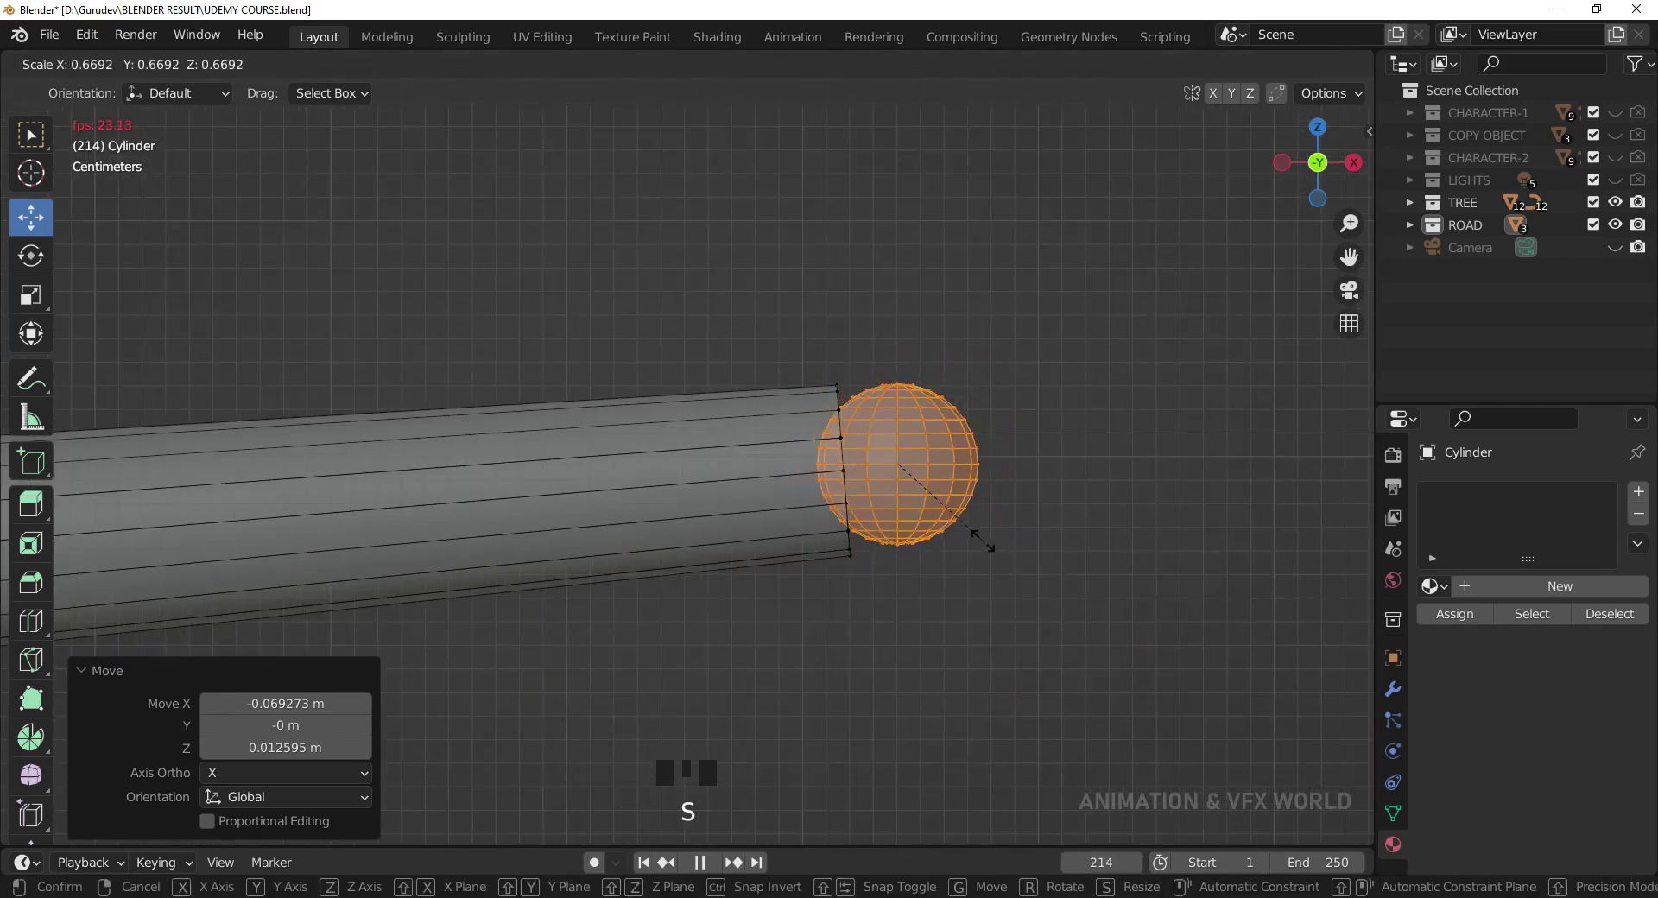
- Select just the sphere, enlarge and rotate it slightly so it caps the arm end
key(g)
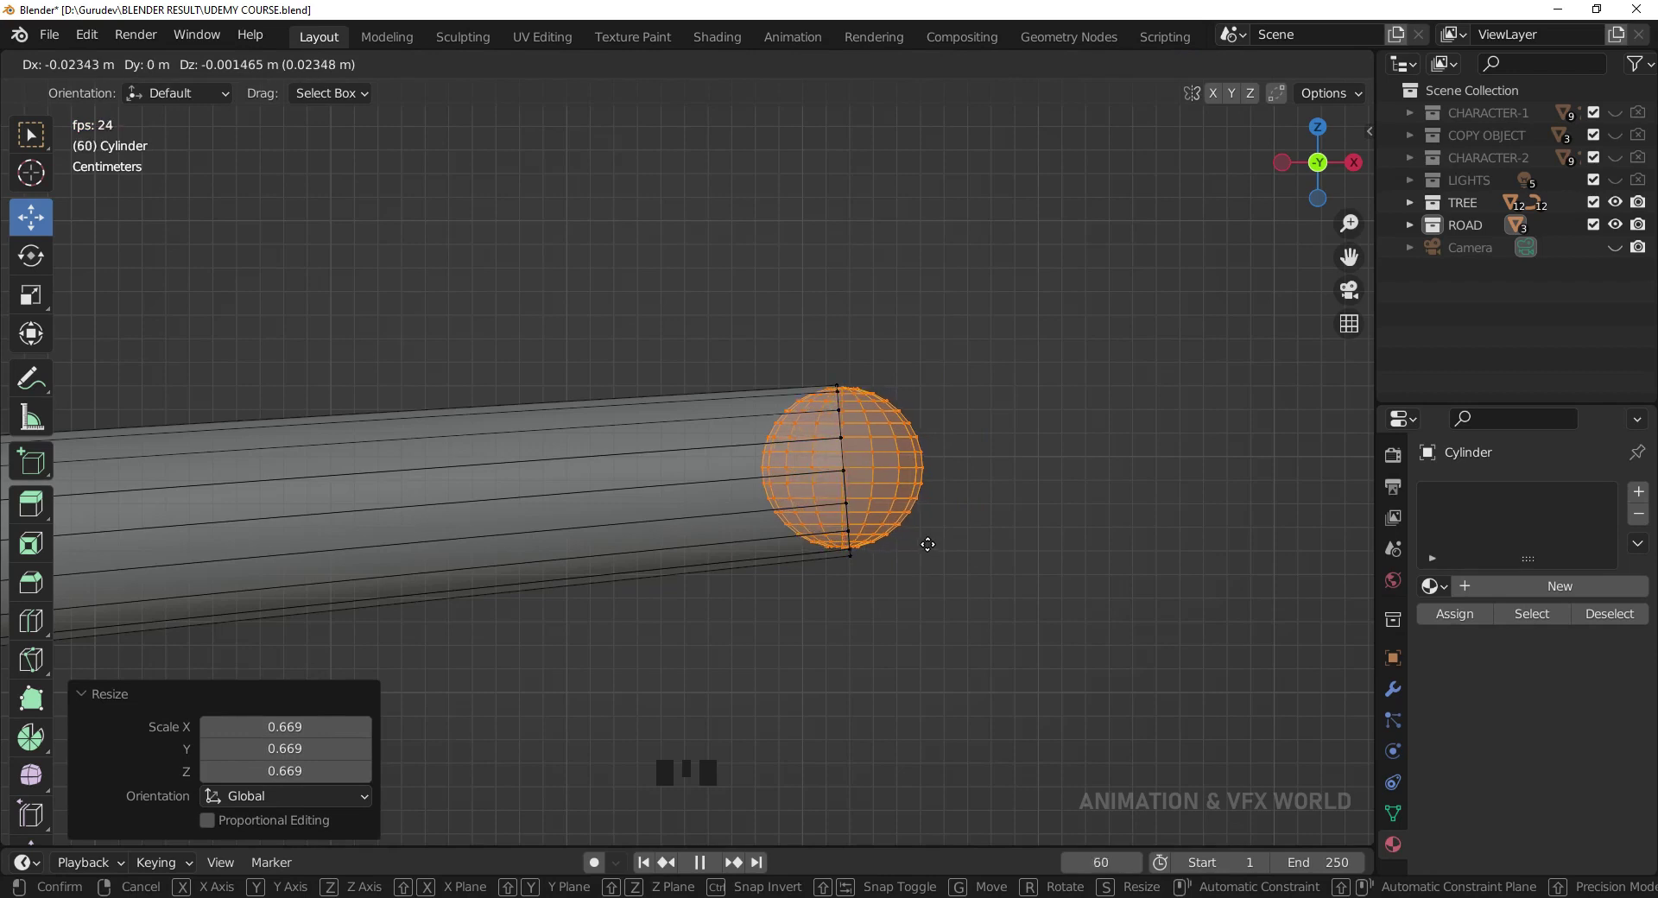
key(a)
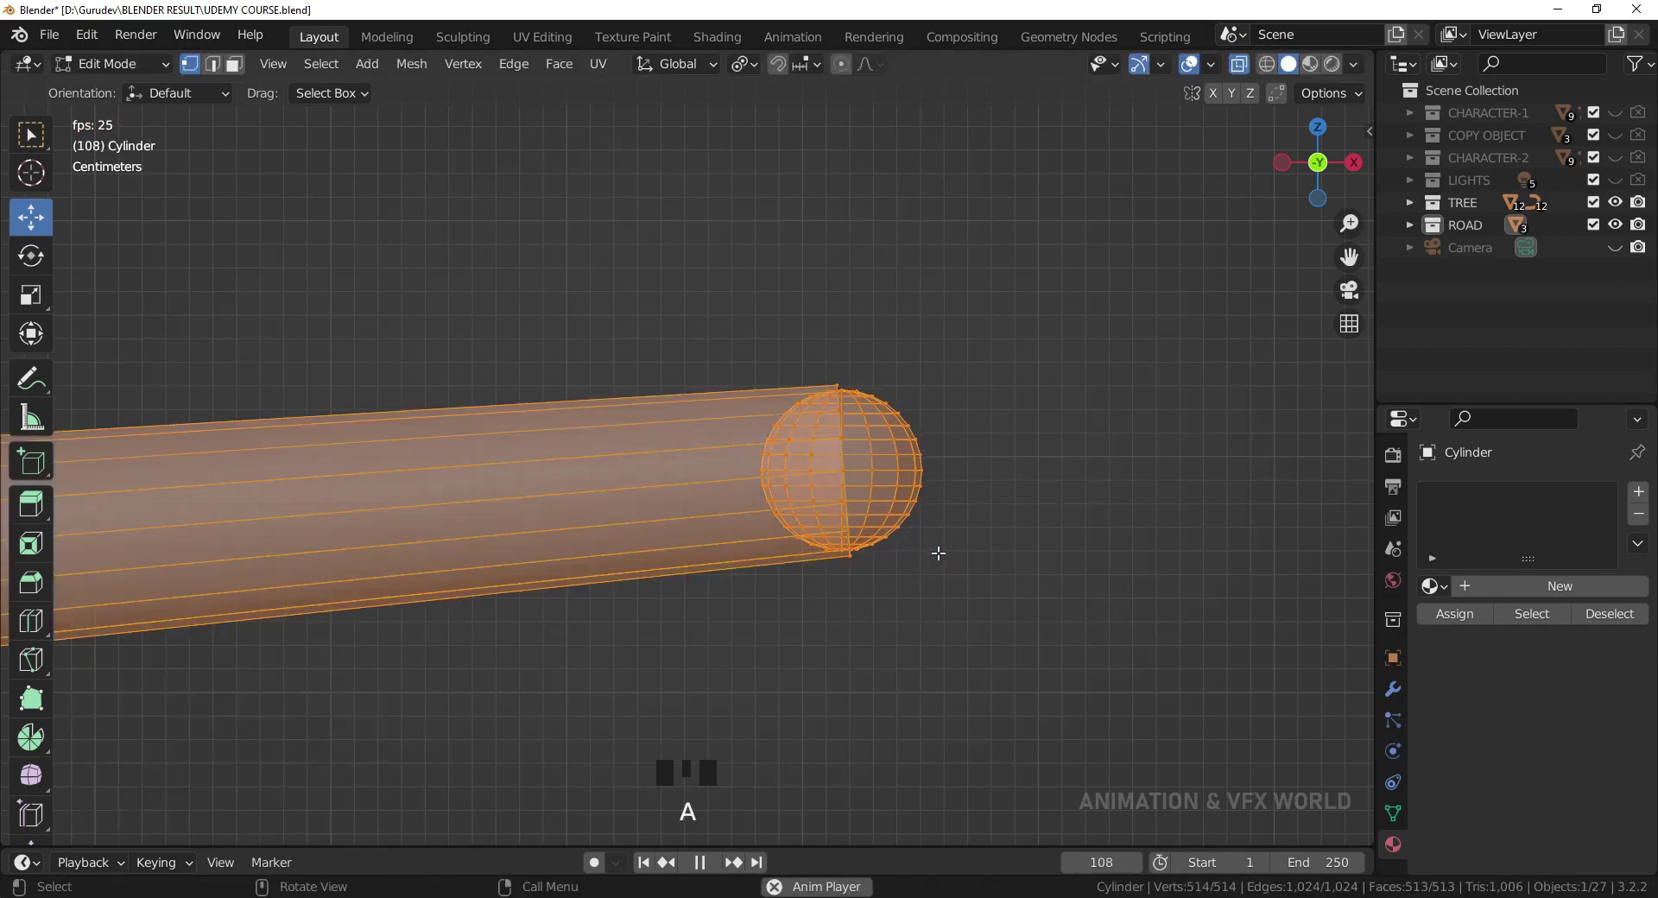
key(Escape)
key(ctrl+z)
key(s)
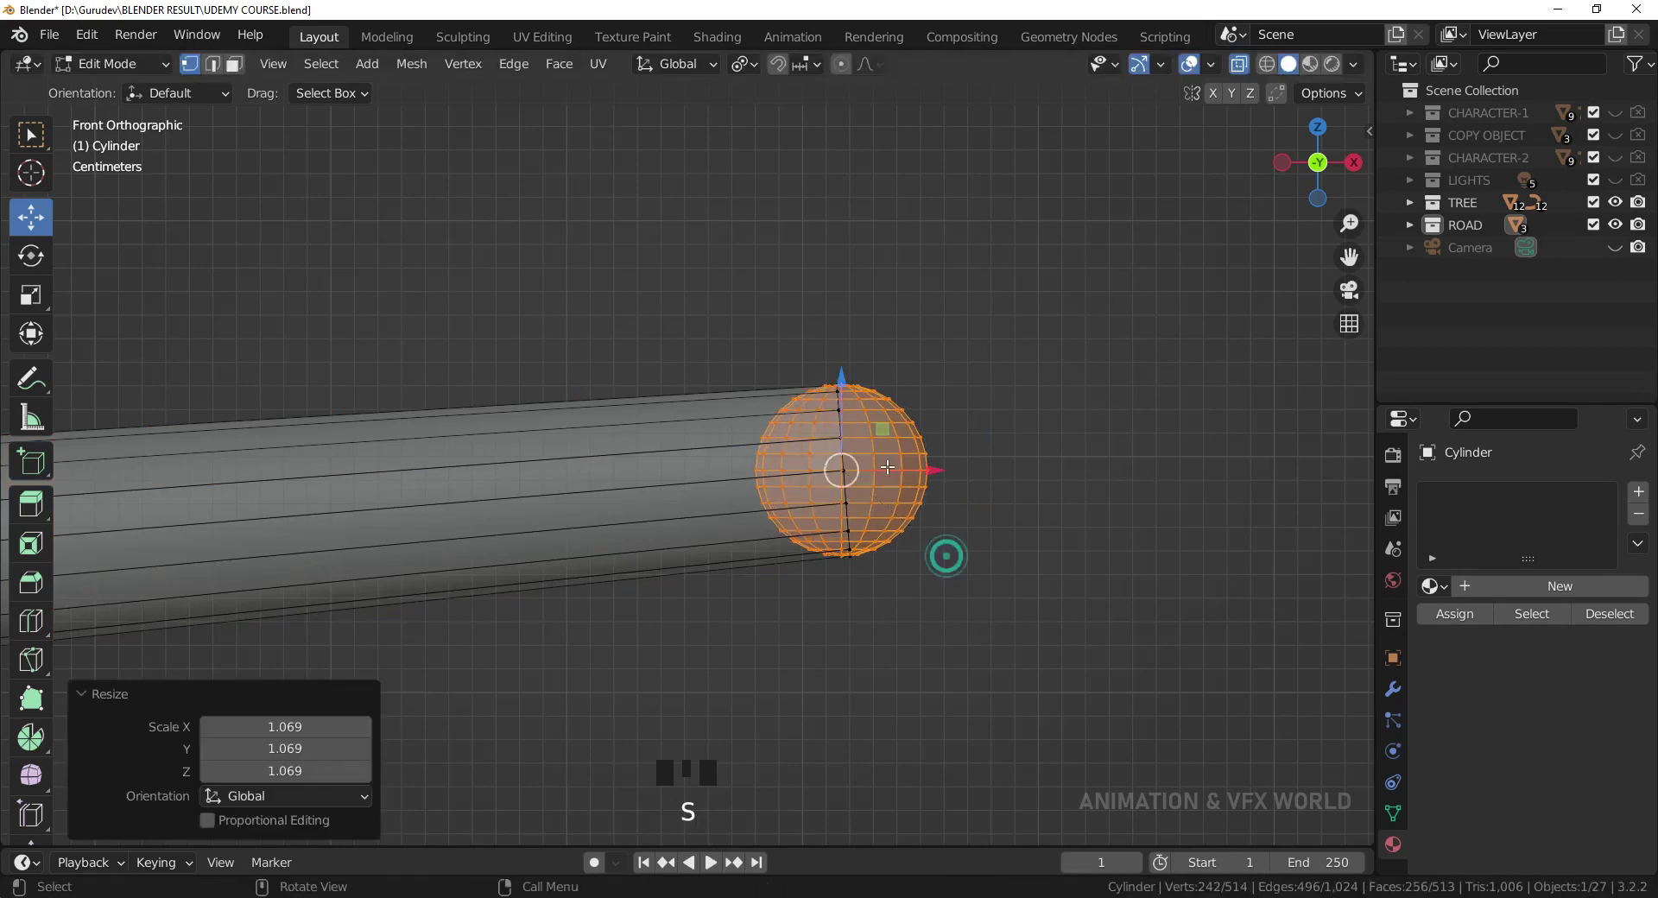
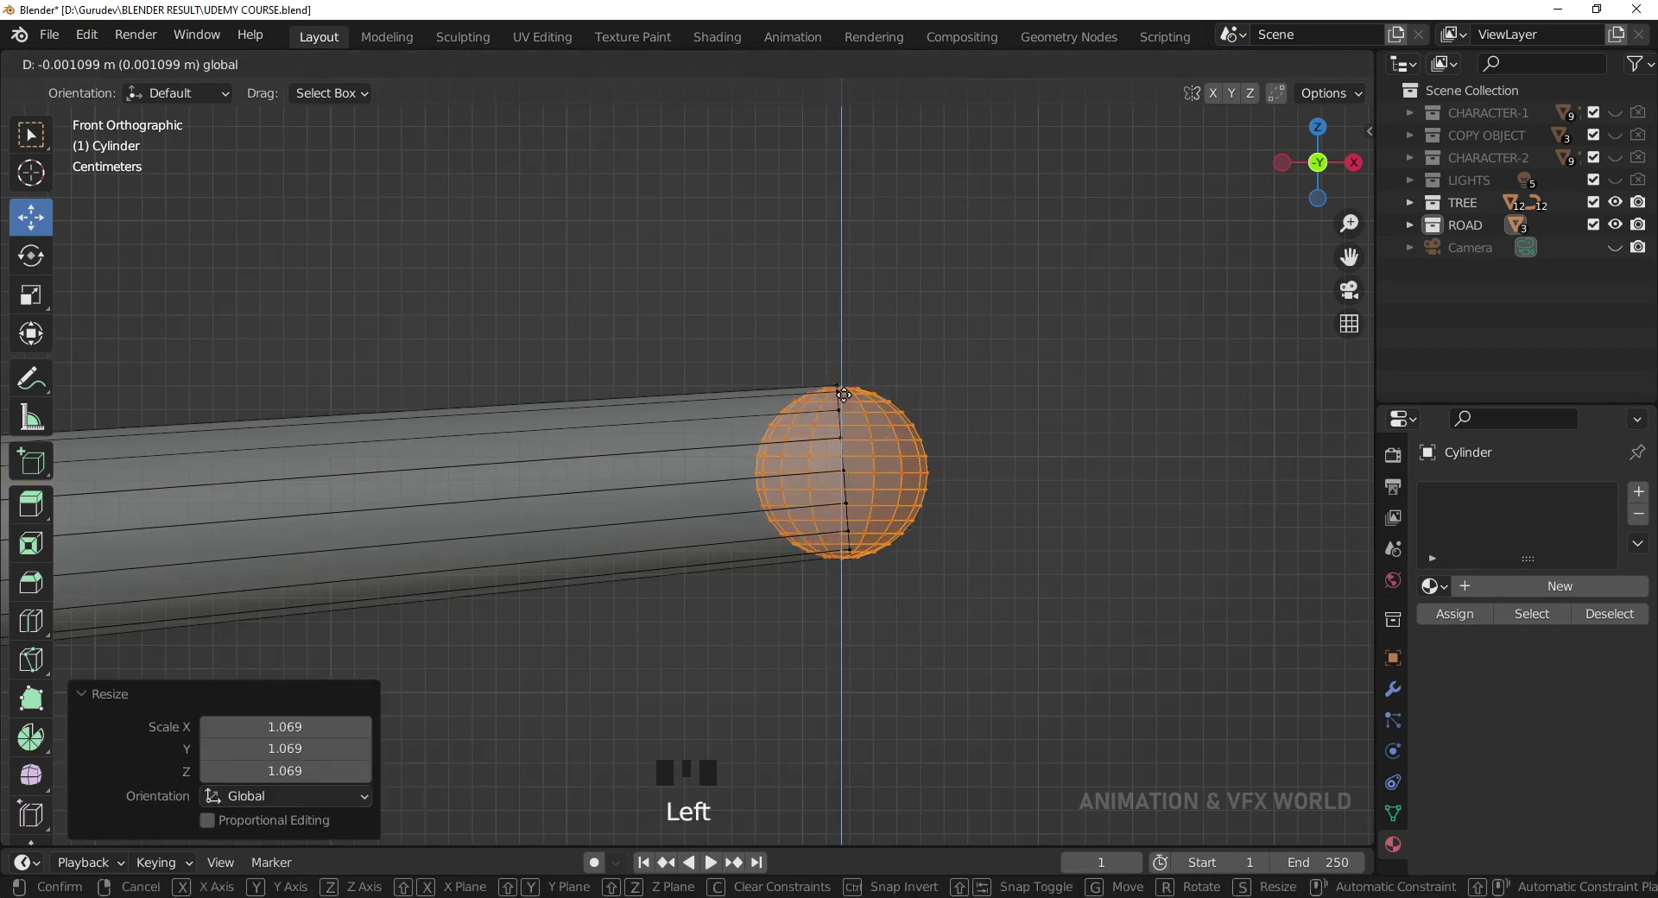
key(r)
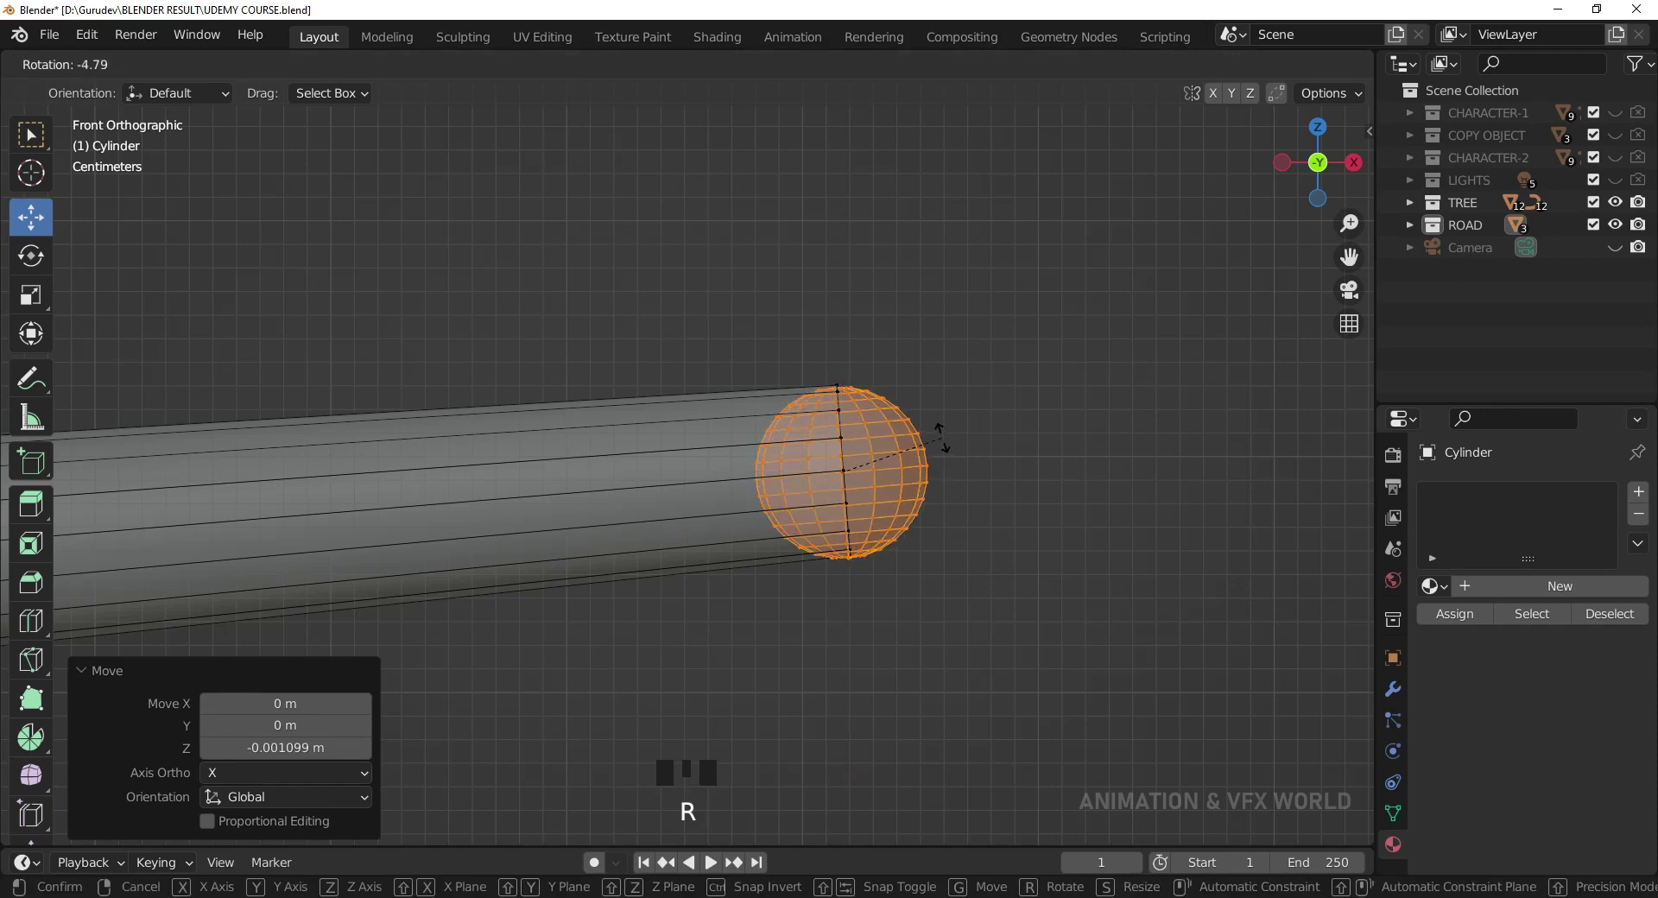
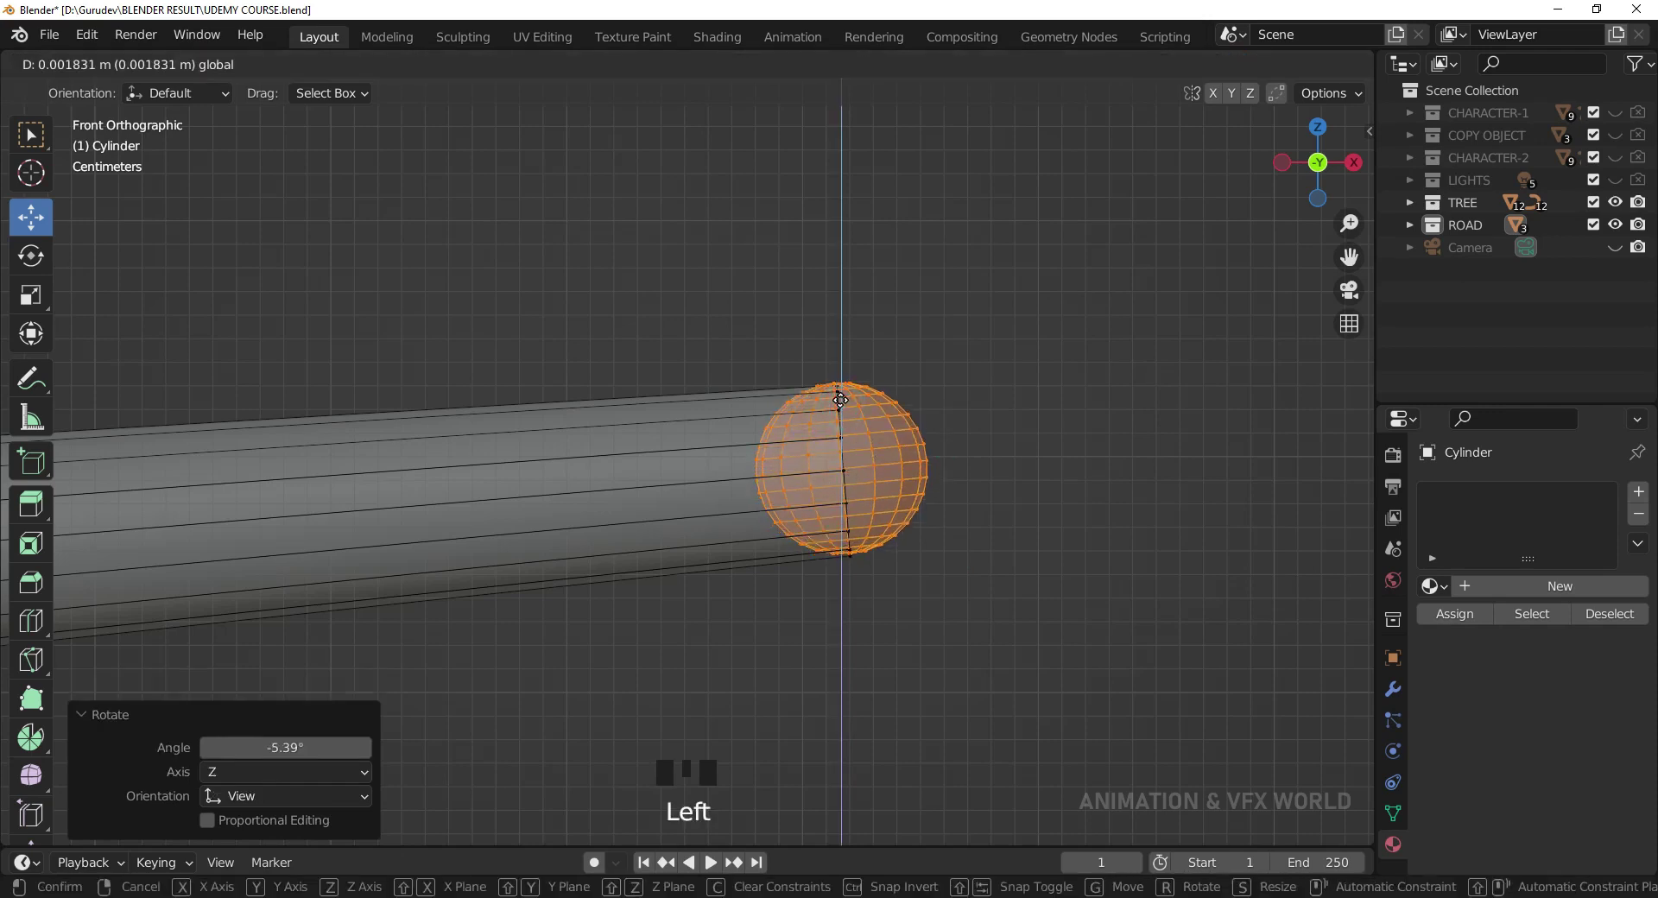
key(Tab)
- Shade the lamp smooth and orbit around the arm tip to inspect the rounded cap
click(1042, 514)
click(1242, 76)
drag(901, 469, 1009, 487)
click(1009, 487)
click(890, 481)
drag(890, 481, 976, 508)
click(976, 509)
drag(997, 482, 853, 493)
scroll(down, 3)
key(KP_1)
scroll(up, 3)
drag(1053, 538, 941, 570)
scroll(up, 3)
drag(918, 551, 835, 526)
click(835, 526)
- Repeatedly rescale and rotate the end-cap vertices a hair until they sit flush with the arm
key(Tab)
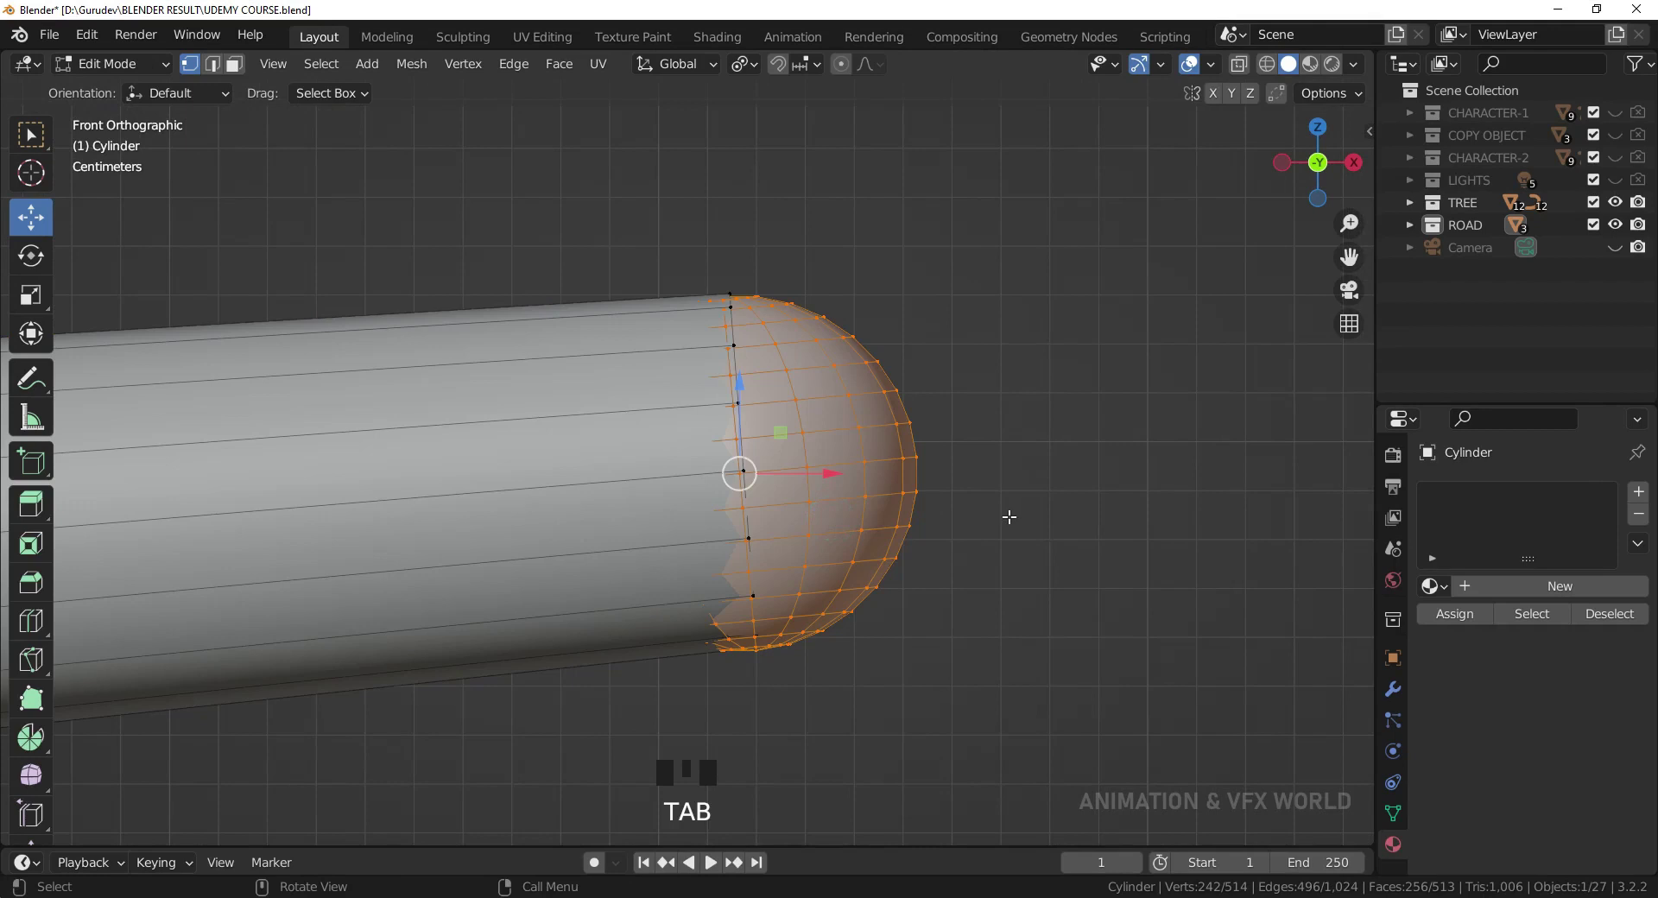
key(s)
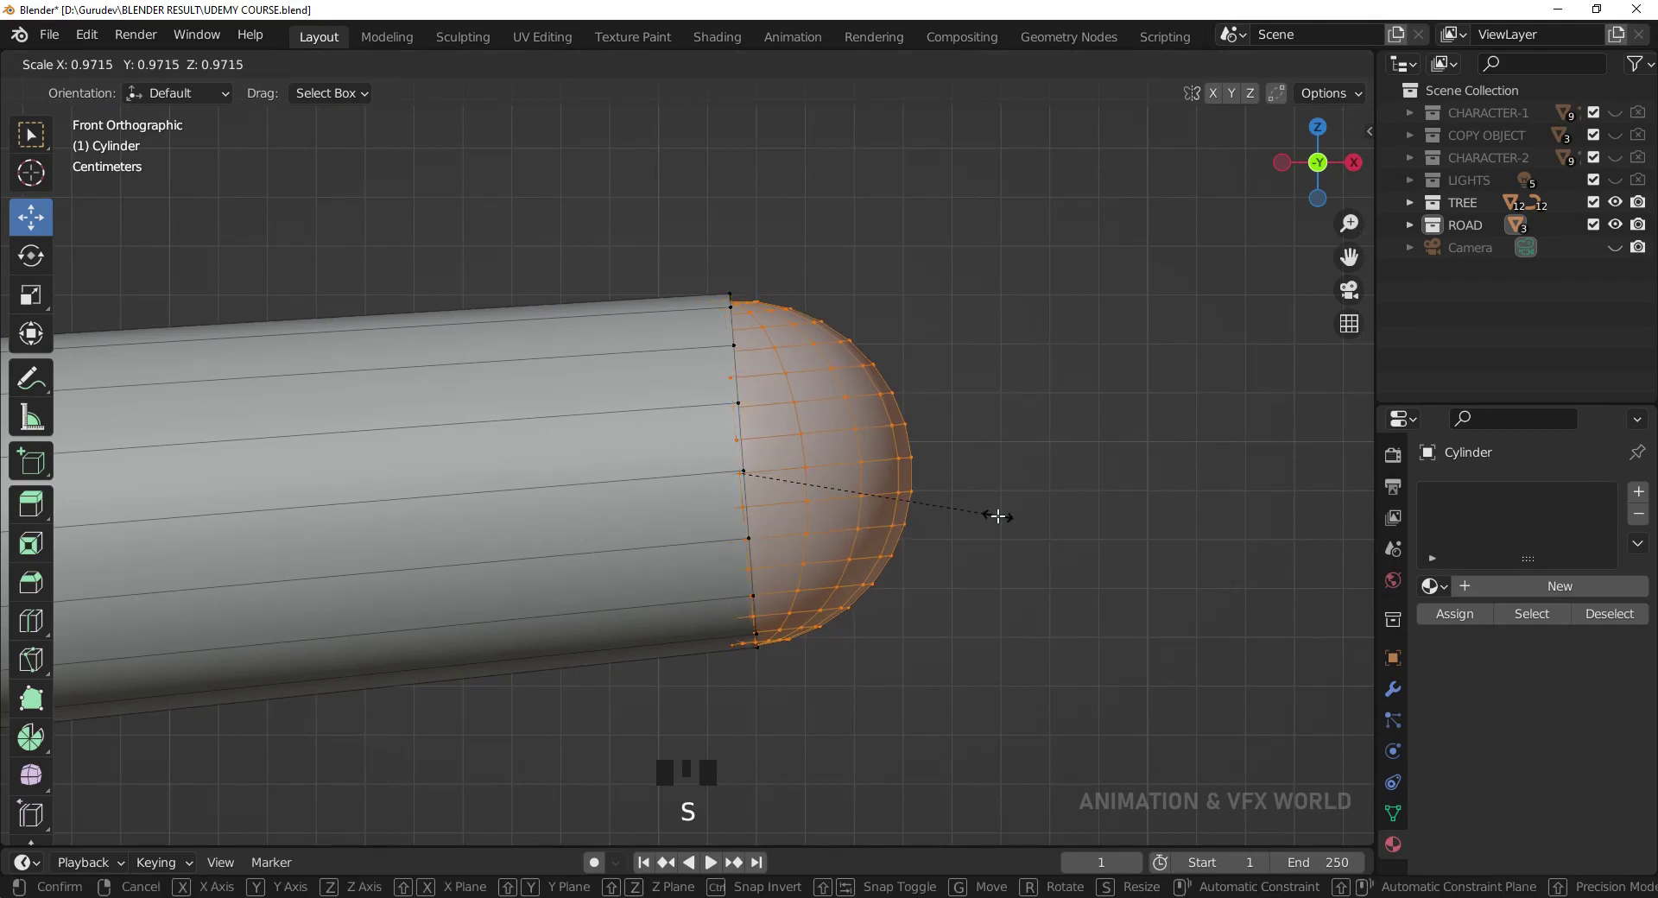
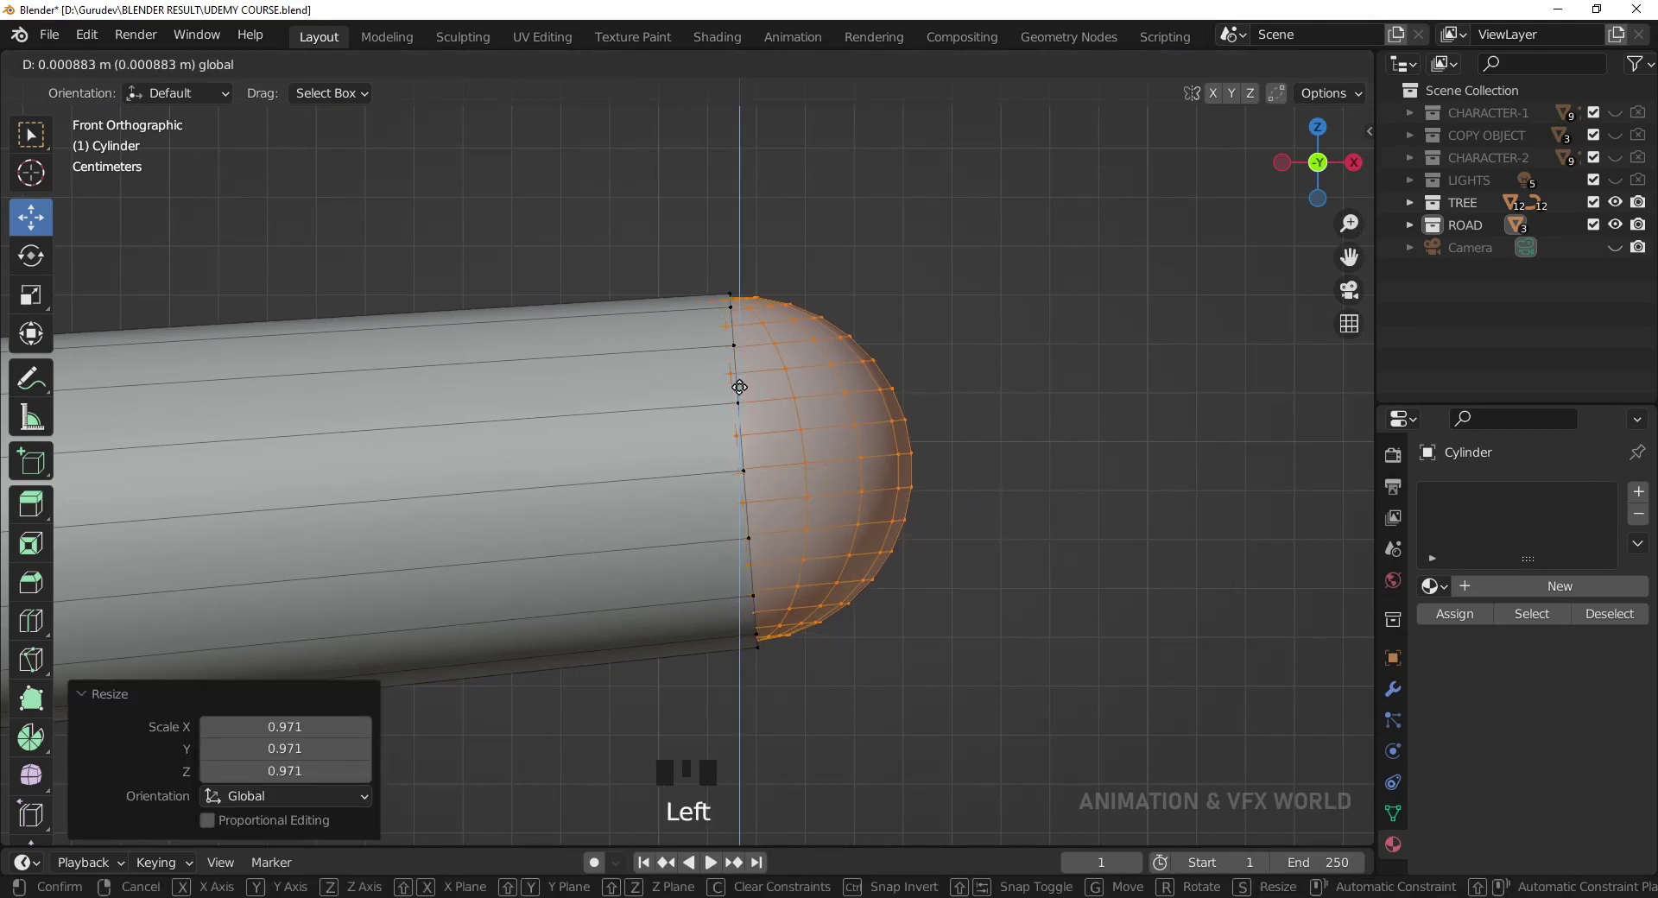
key(r)
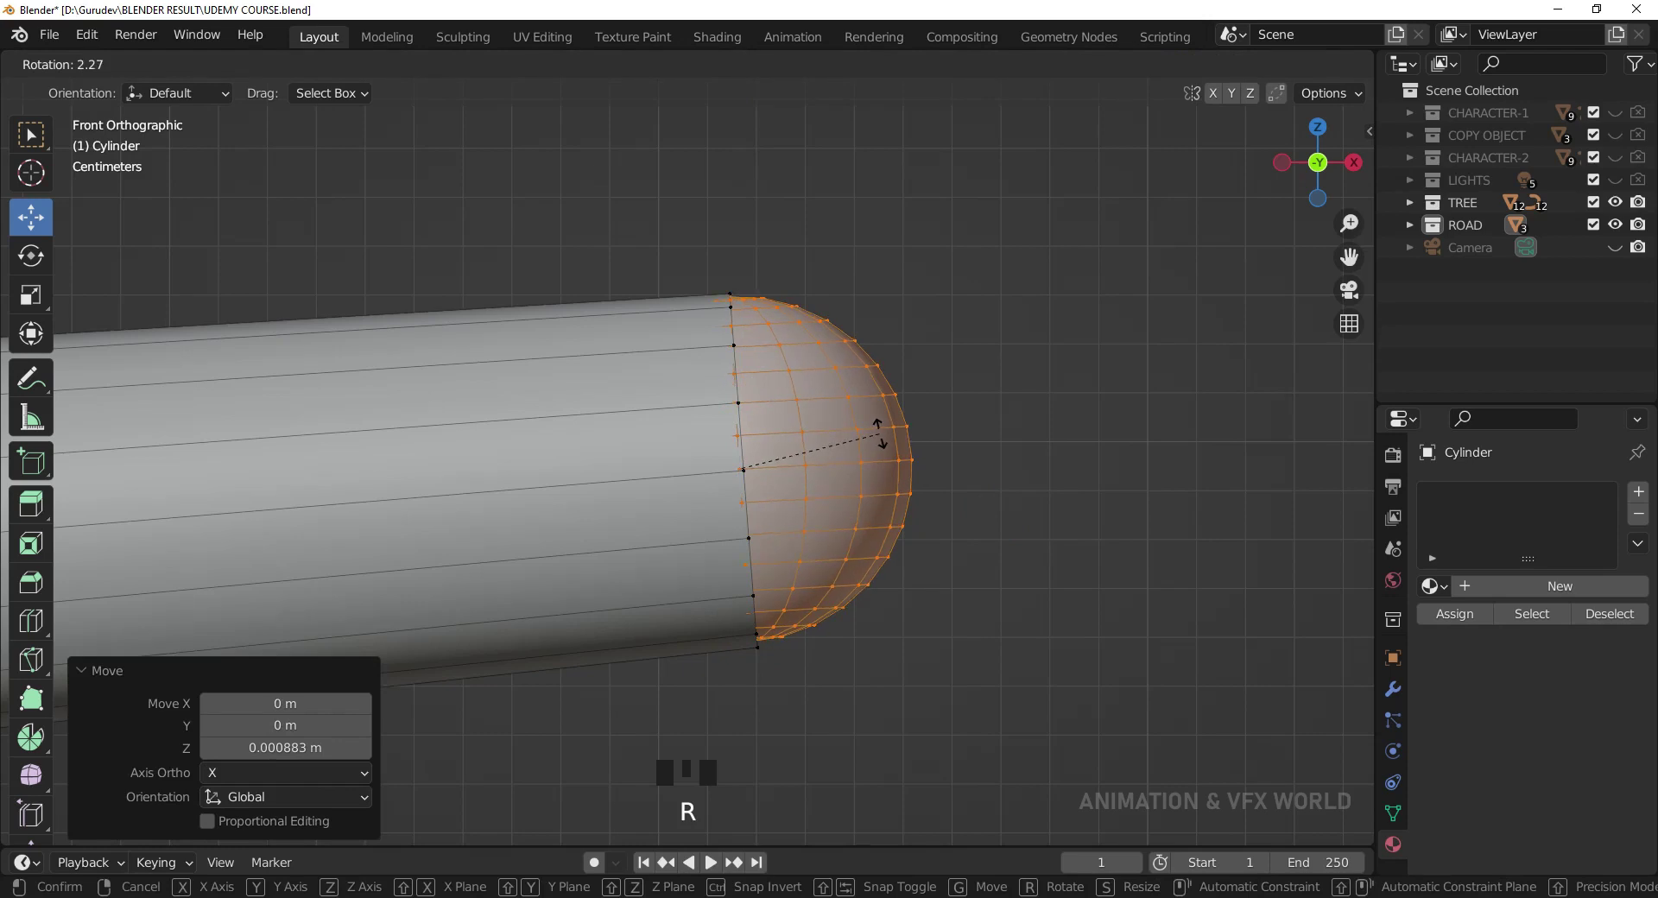
key(s)
key(r)
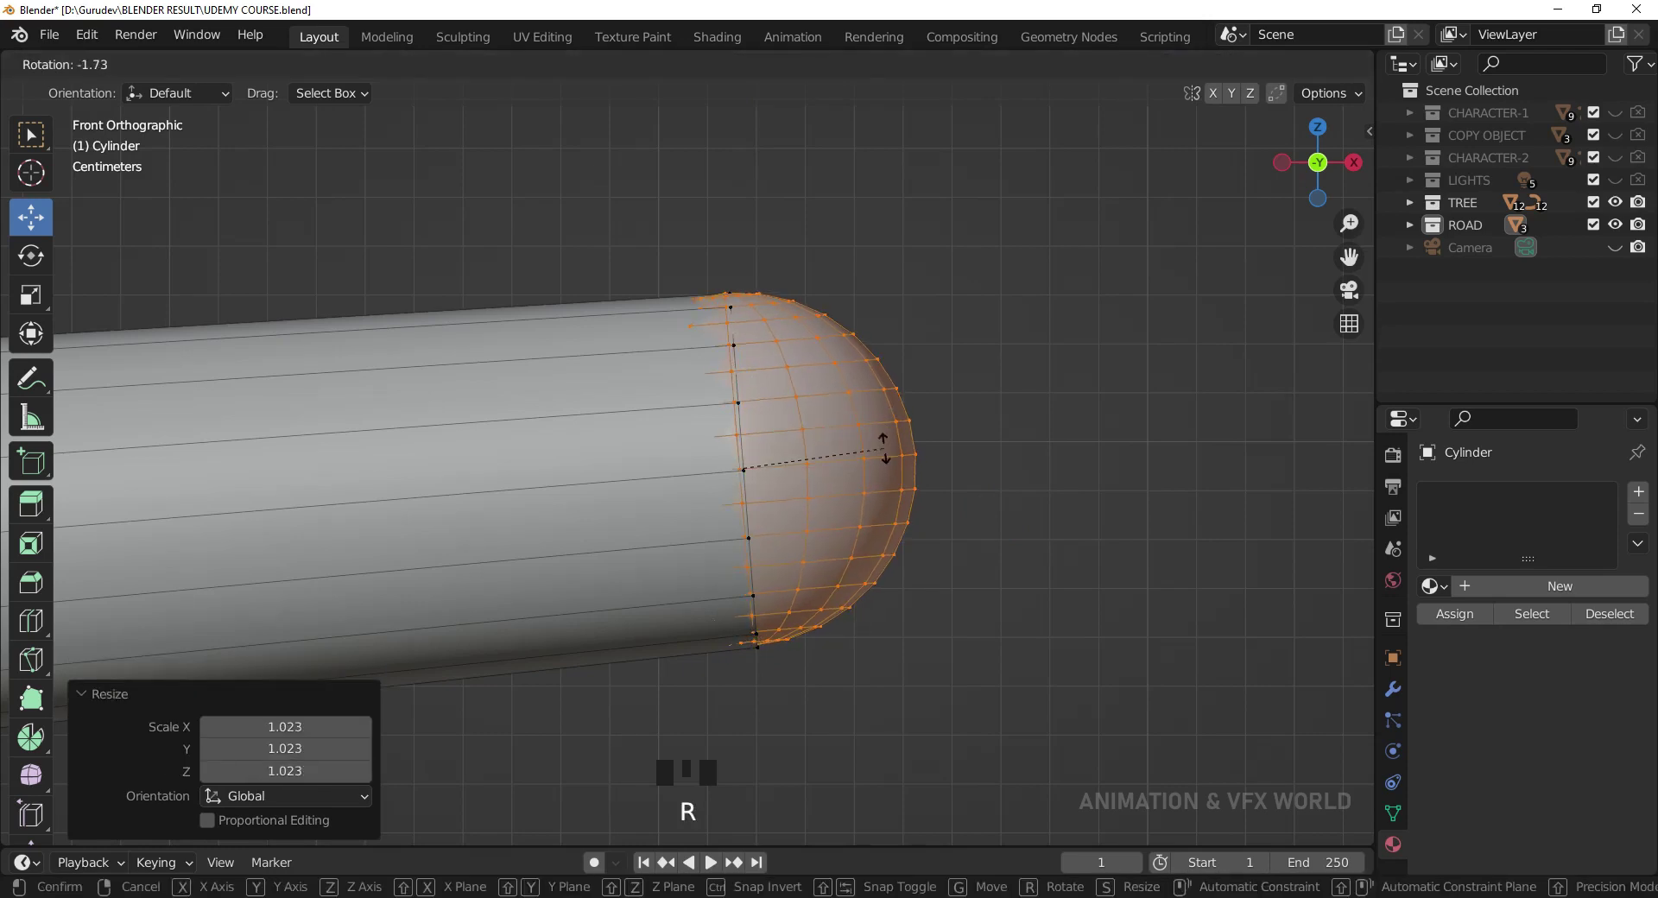
key(s)
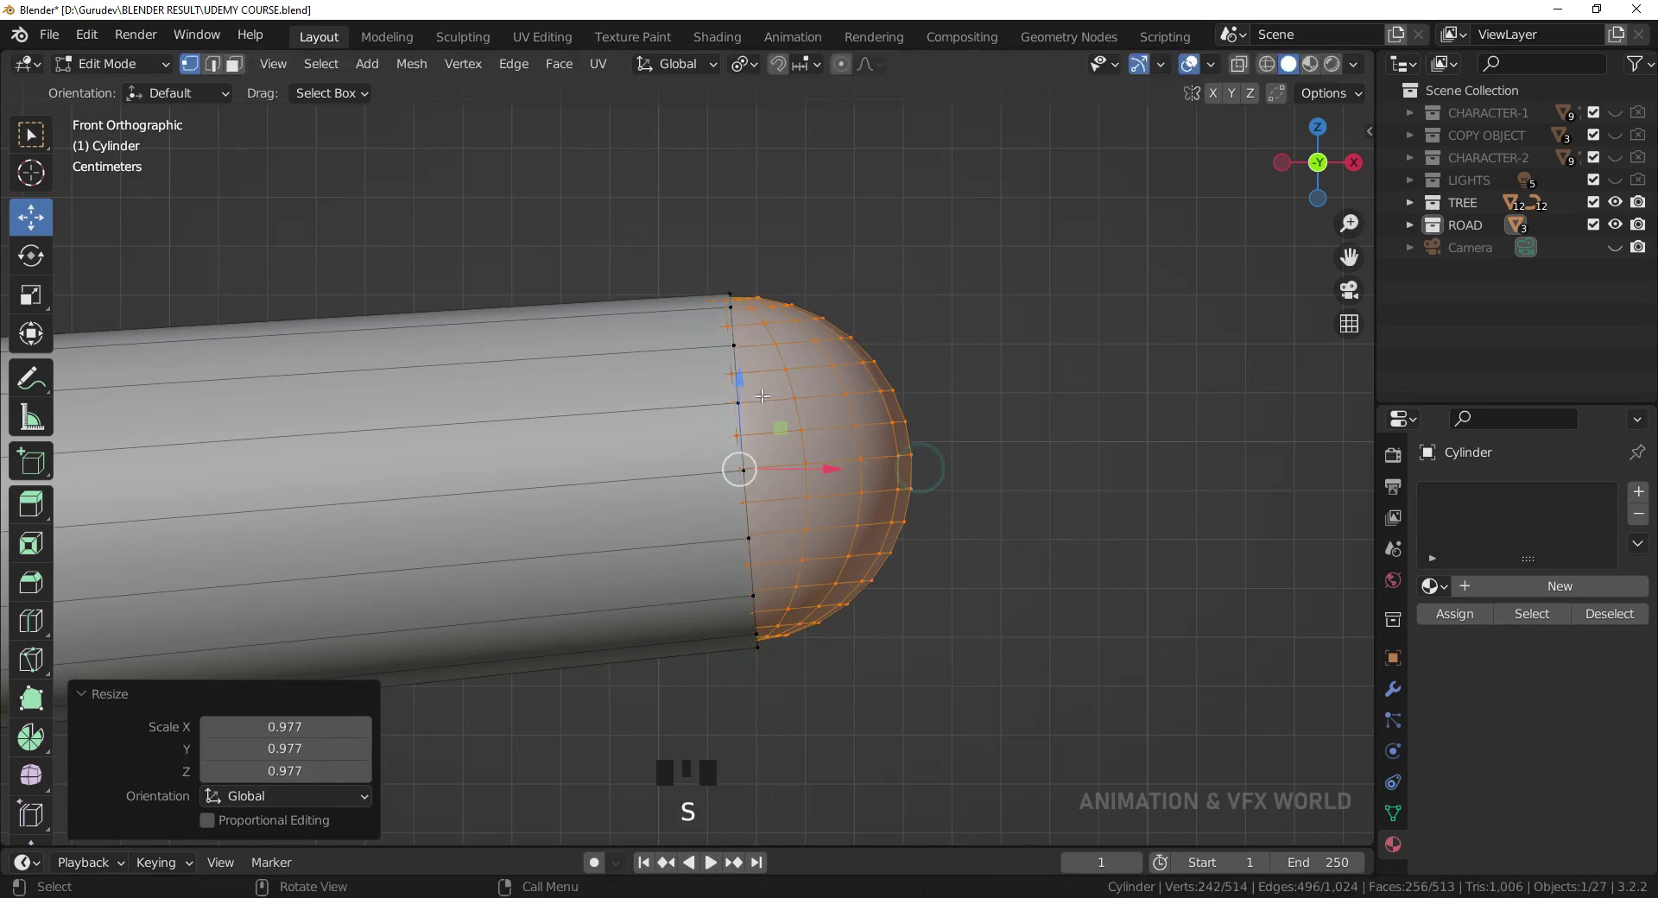
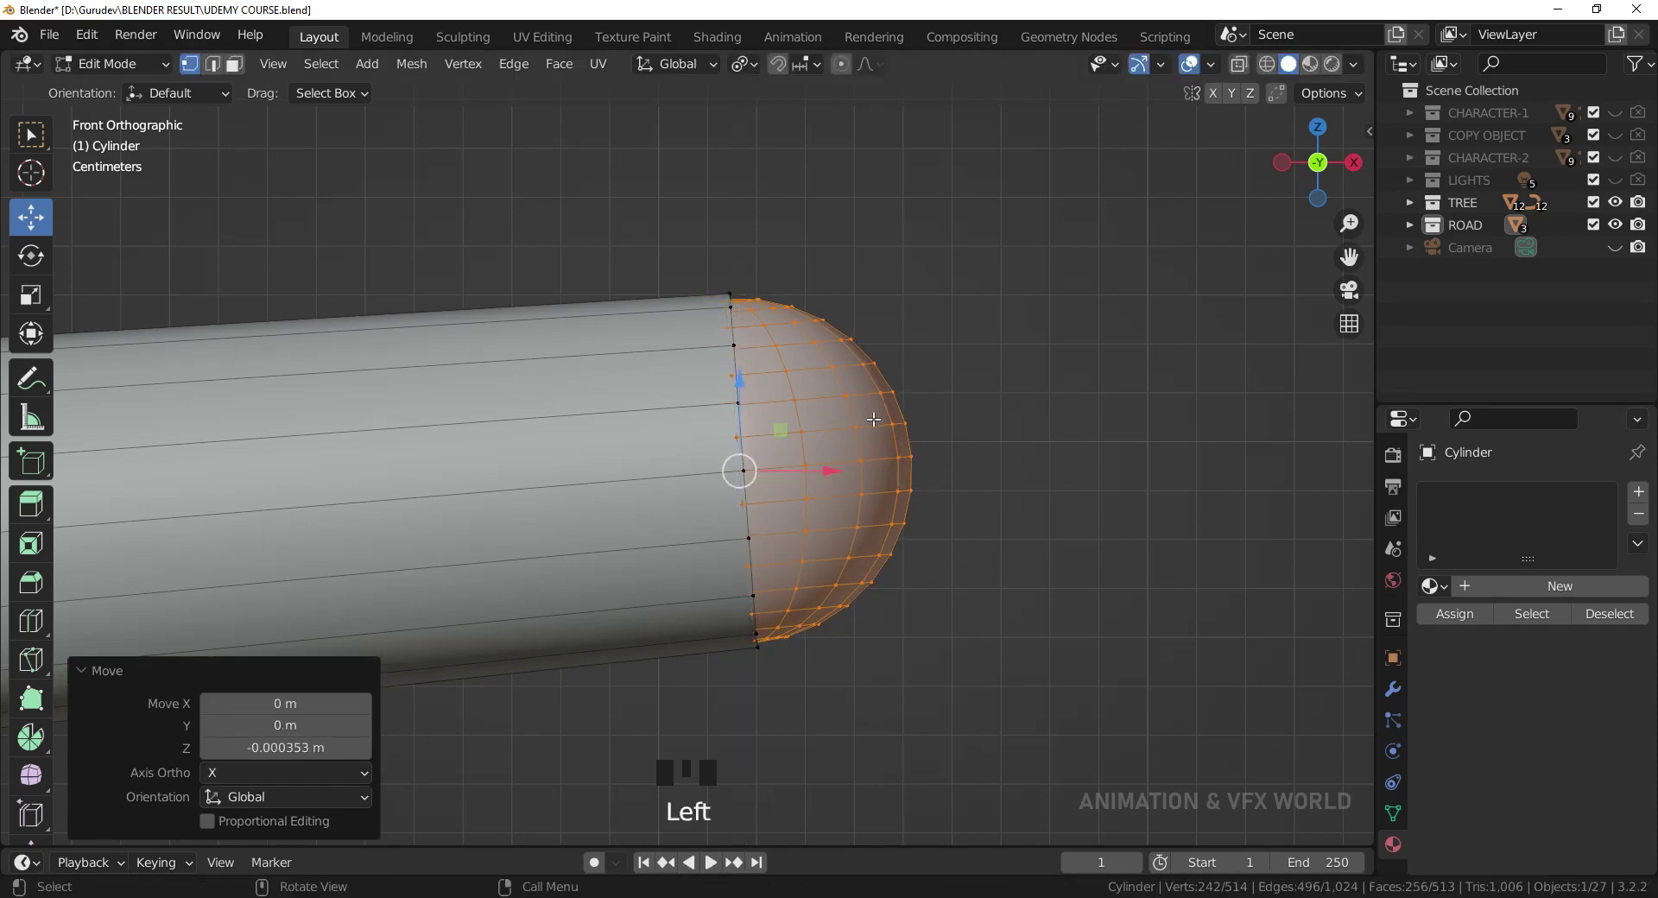
key(r)
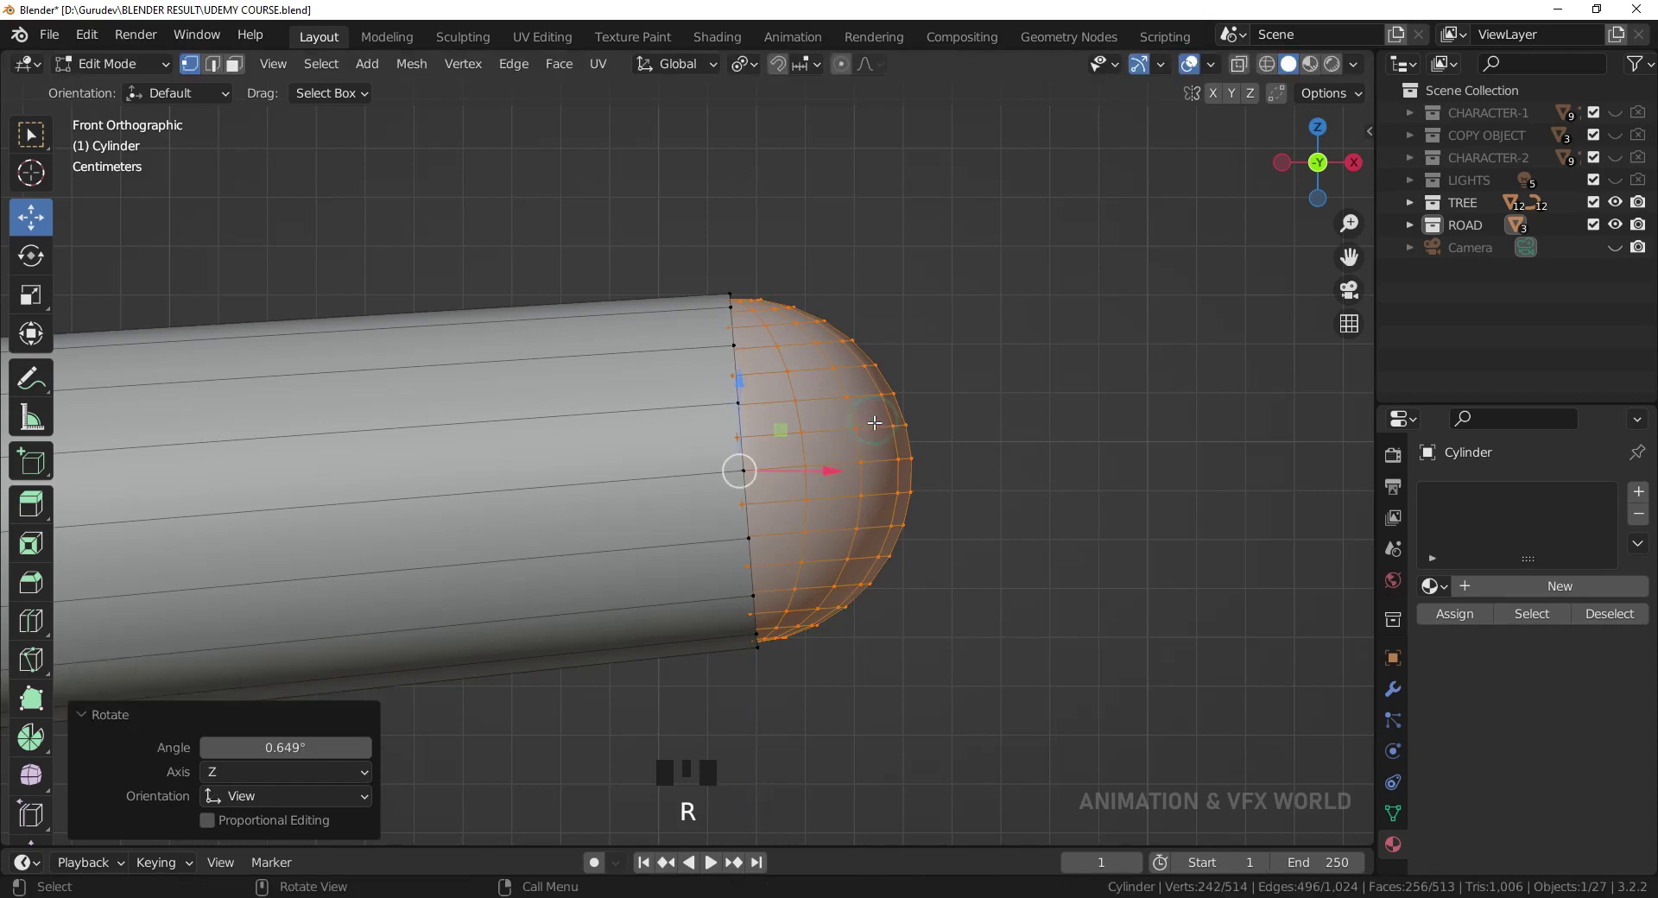
key(s)
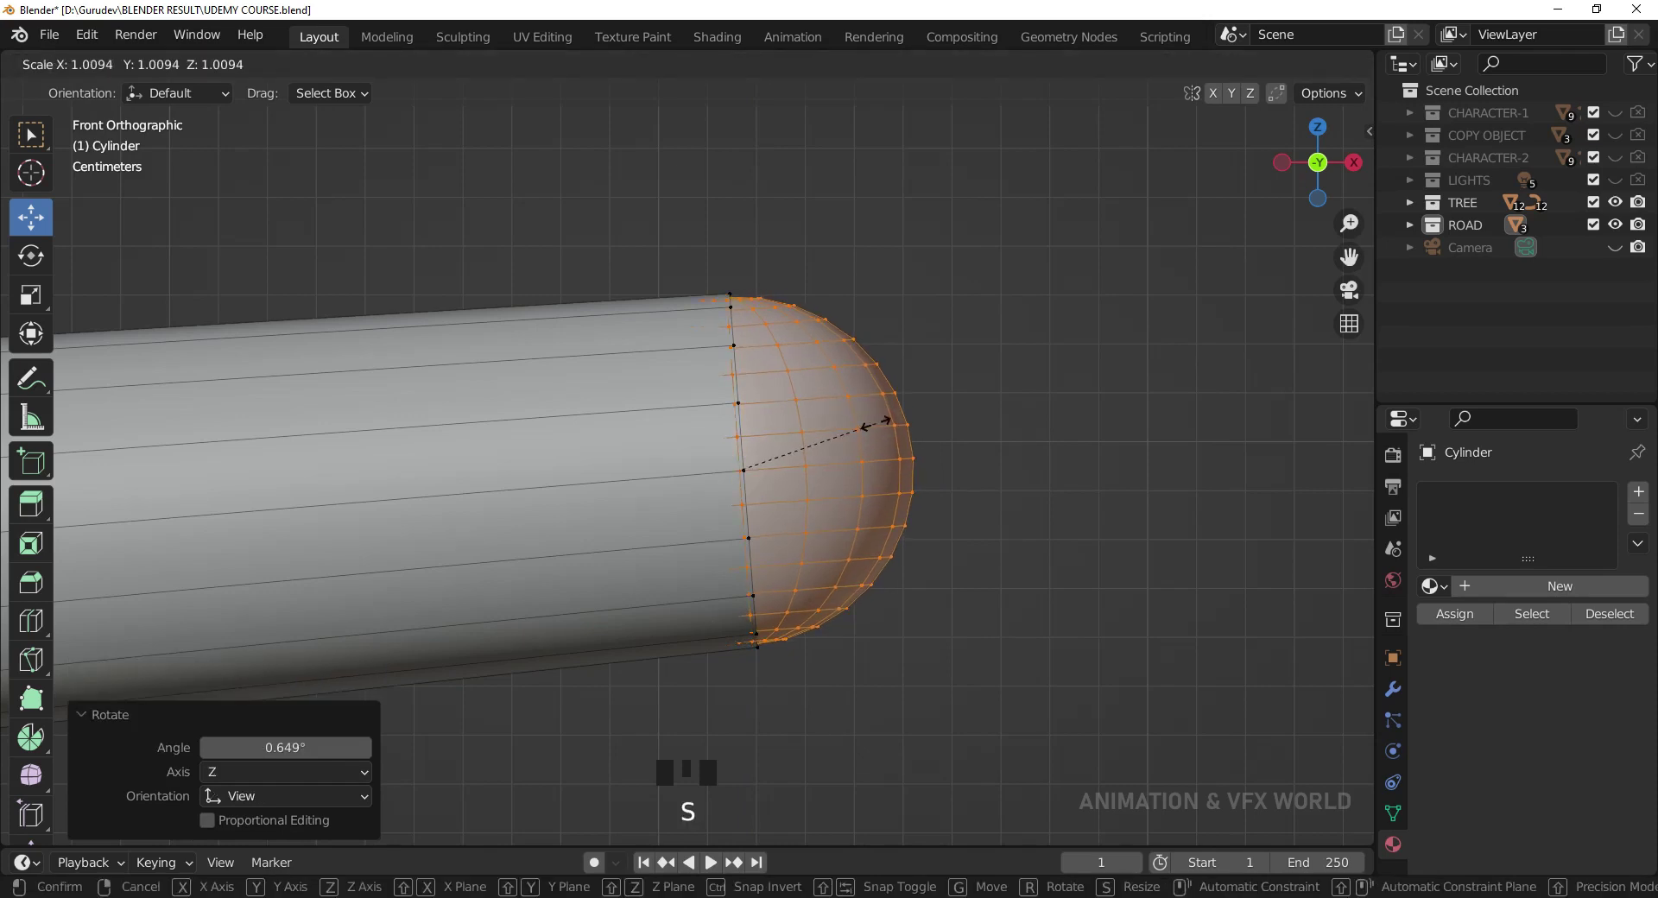
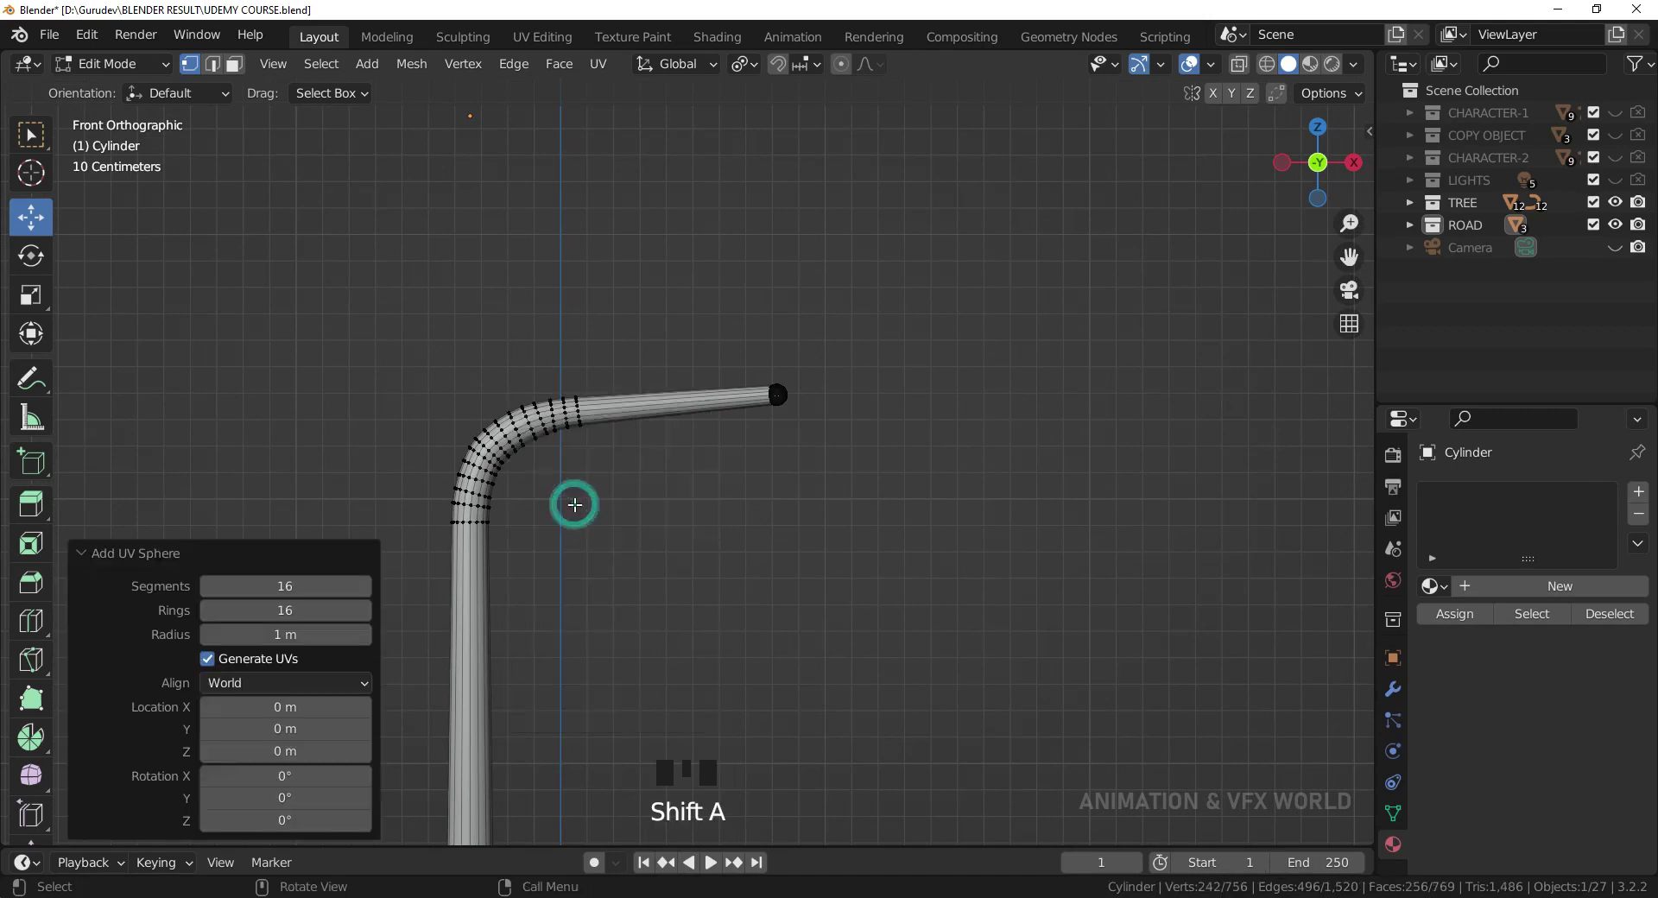
- Zoom out to see the new 1 m UV sphere at the origin inside the lamp mesh
scroll(down, 3)
scroll(down, 3)
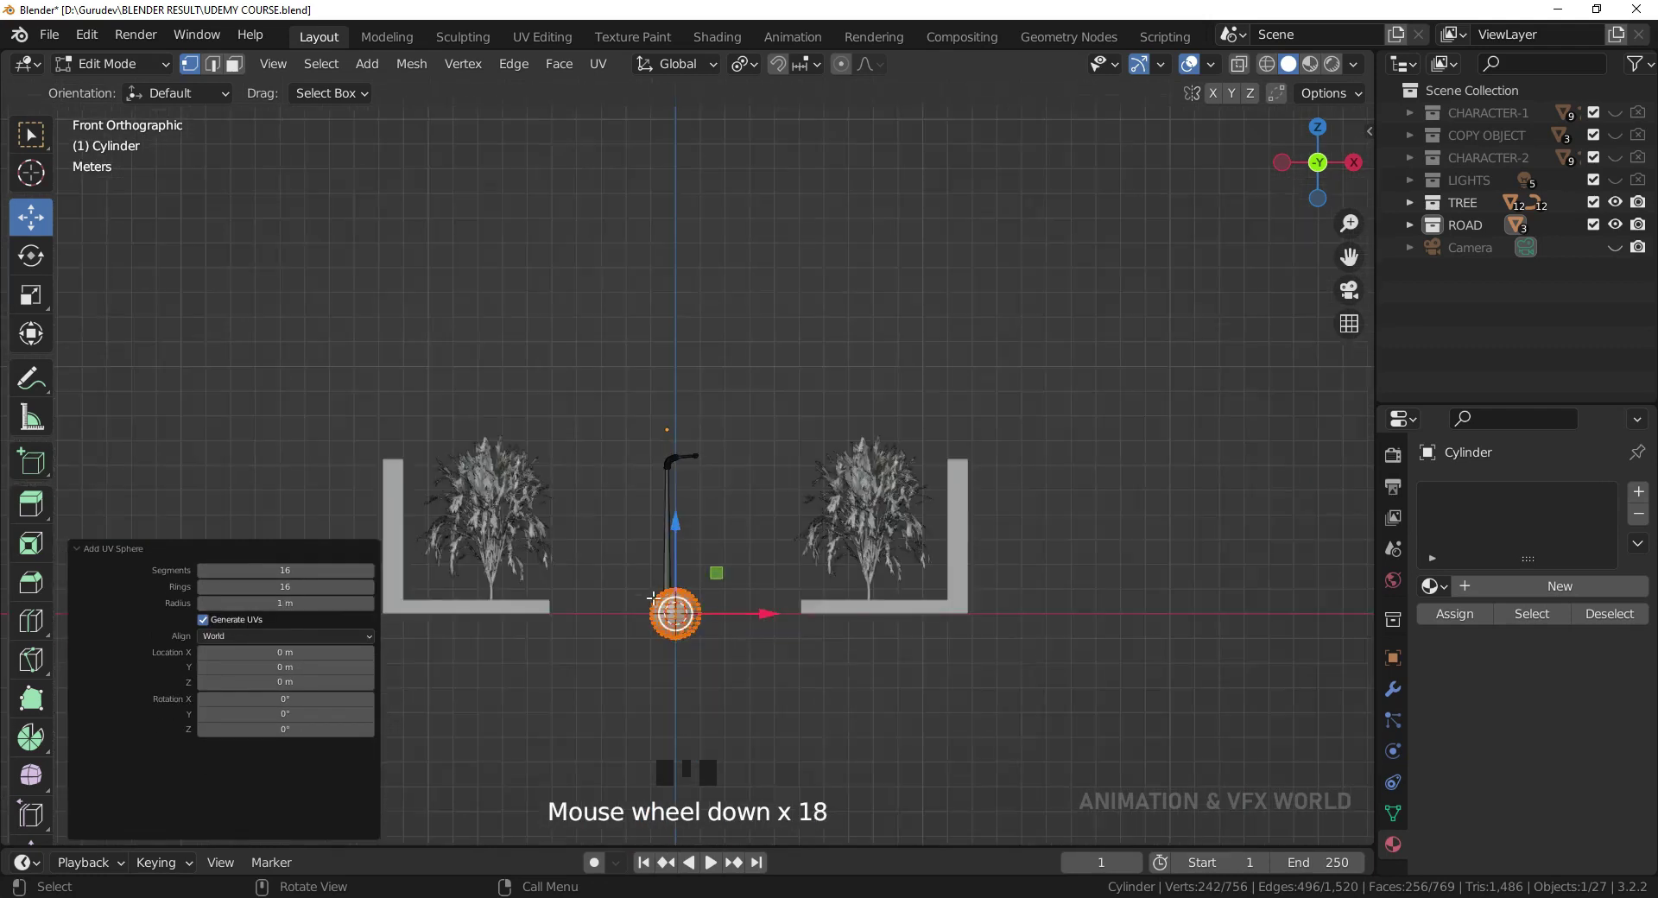
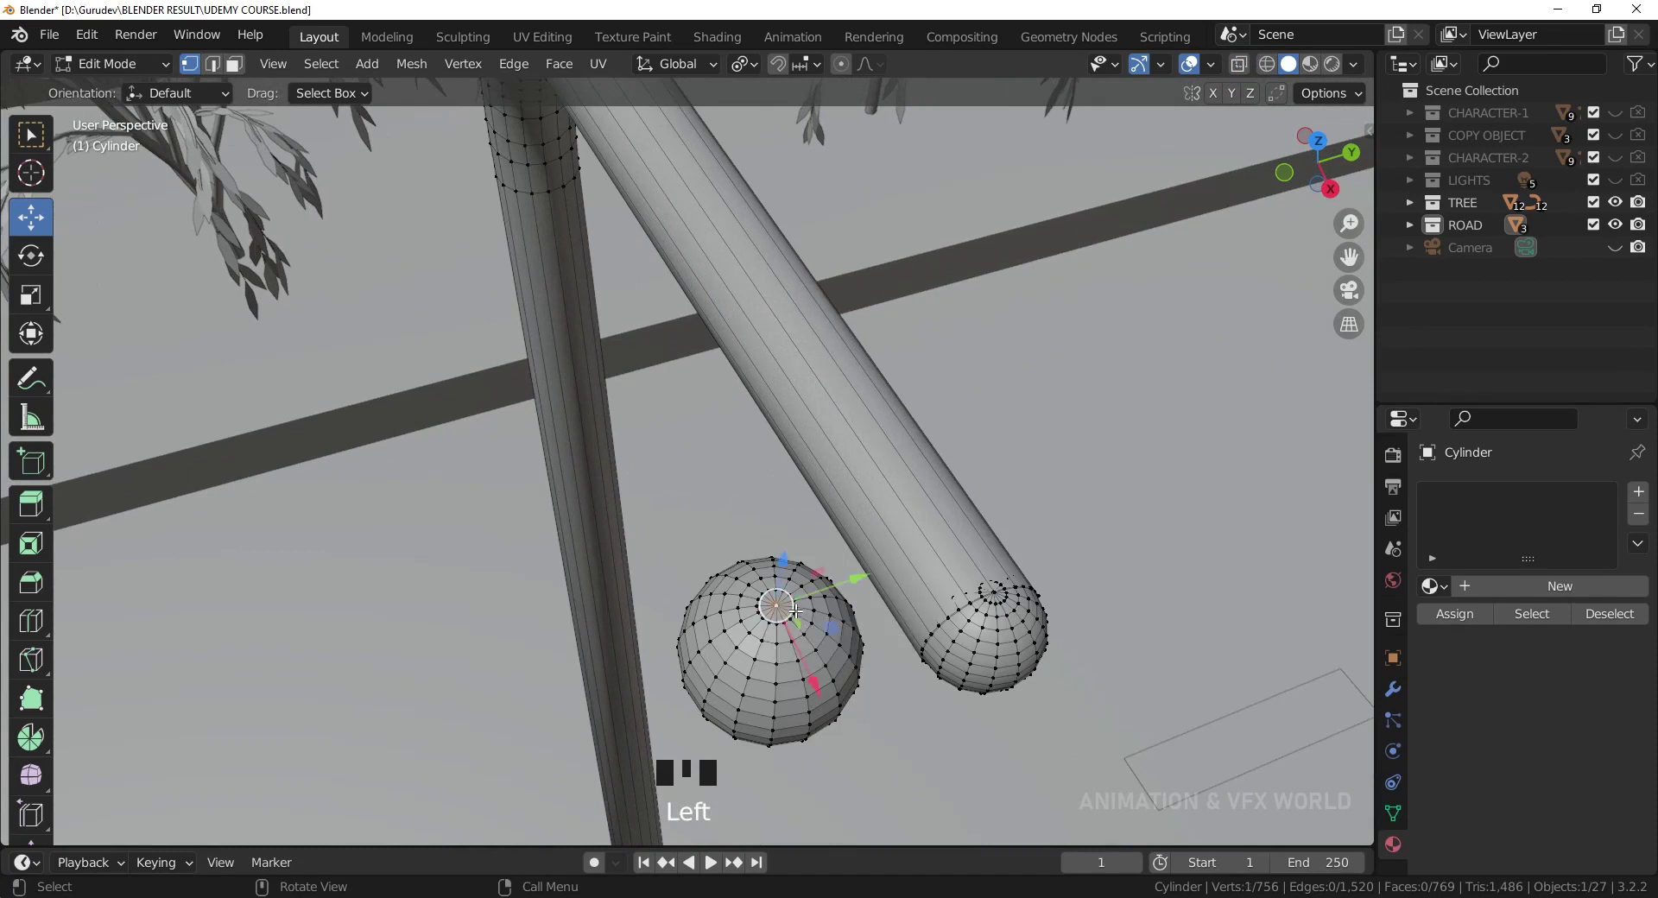
- Grow the selection across the sphere's neighbouring faces with Select More
key(ctrl+KP_Add)
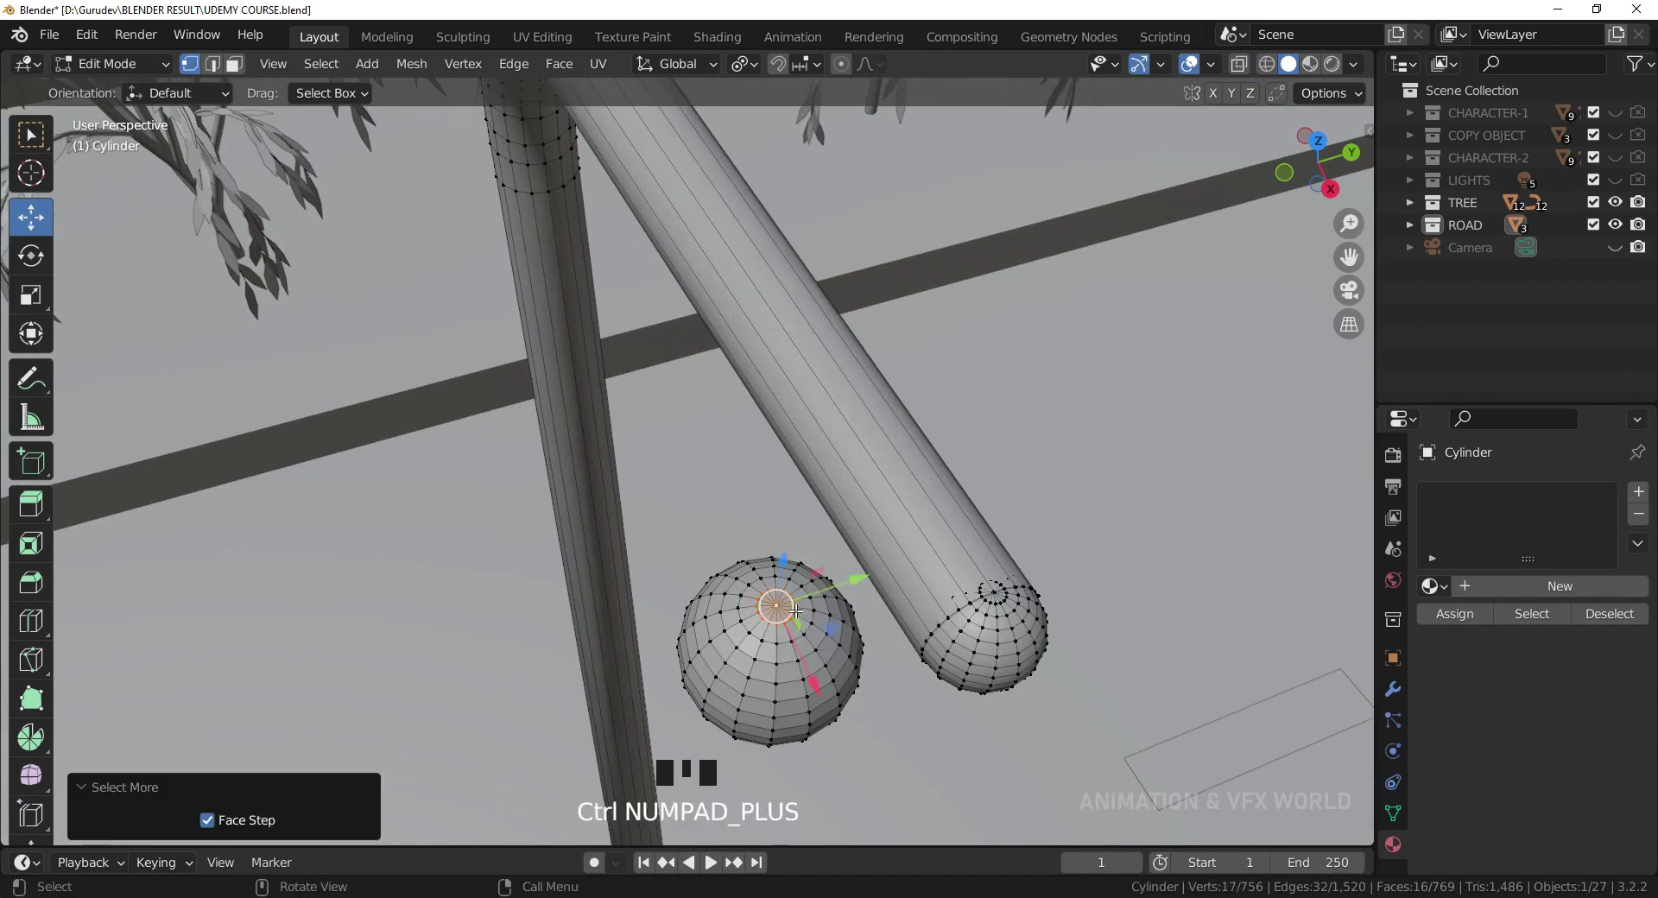
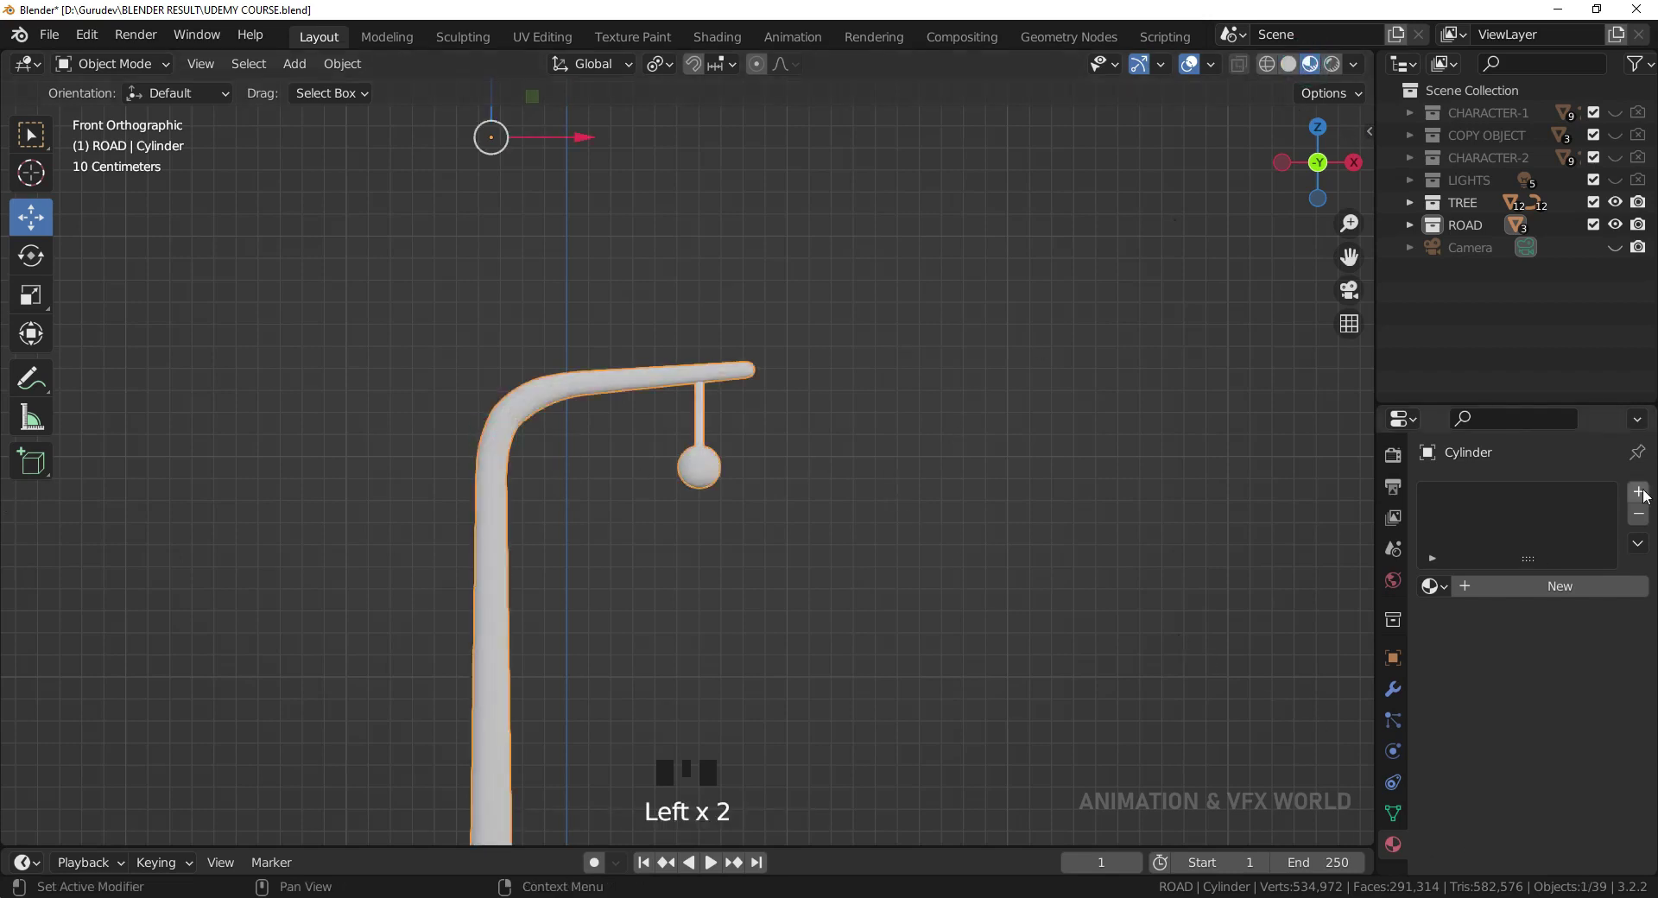
- Give the lamp pole a new material with base colour value 0 (black)
drag(1646, 495, 784, 601)
scroll(down, 3)
drag(797, 543, 1585, 826)
click(1585, 825)
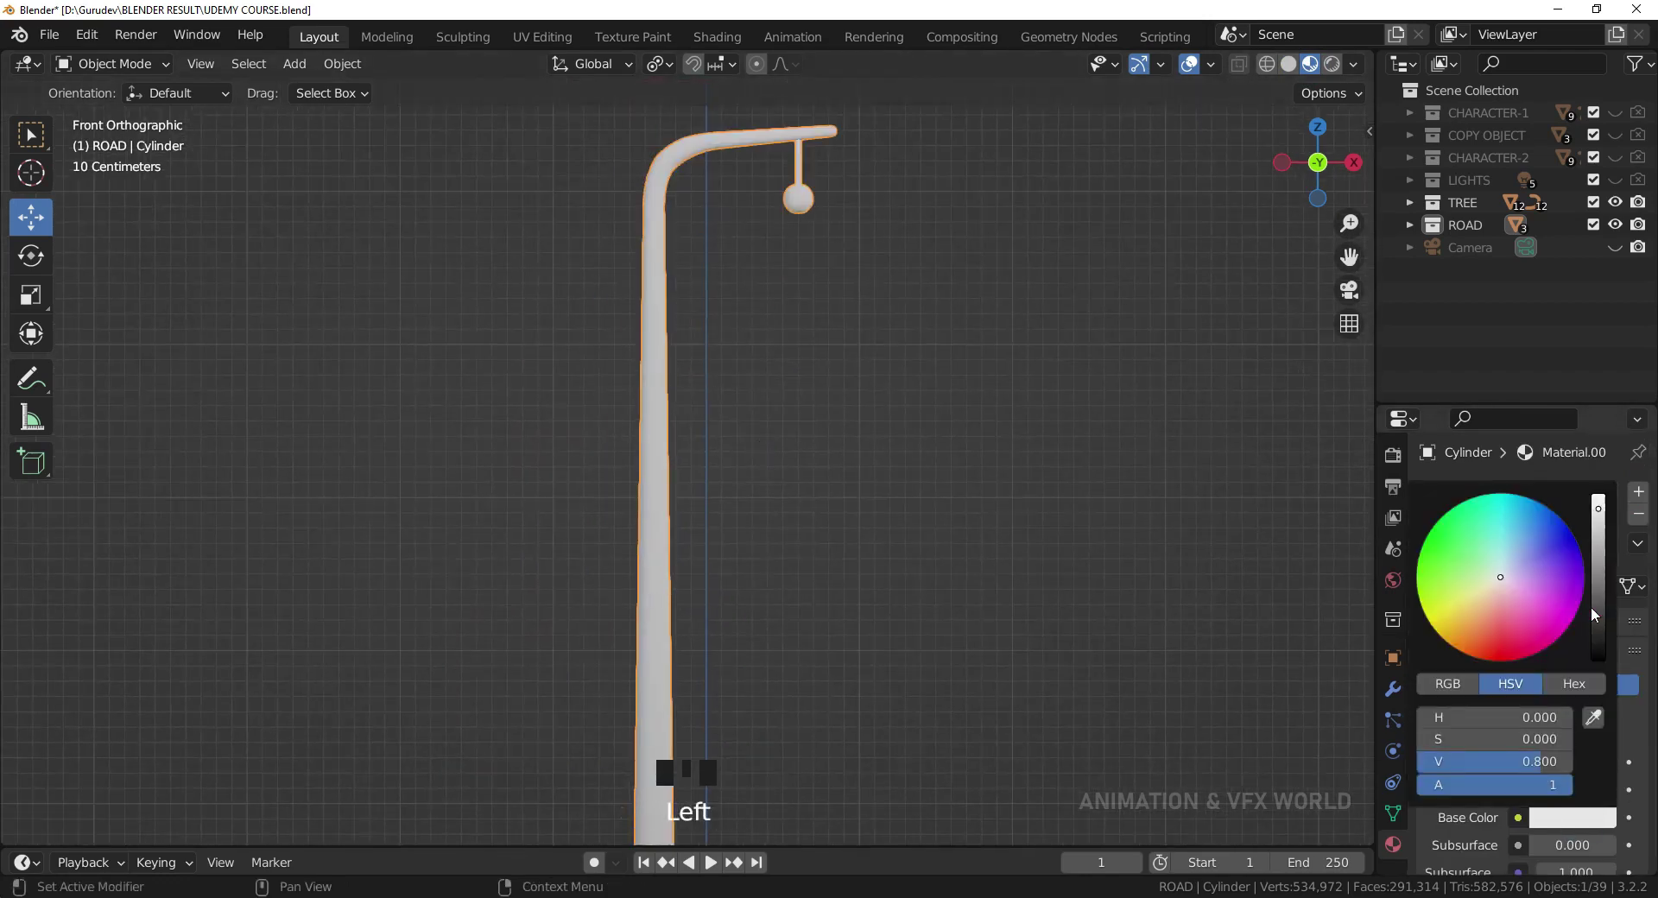
click(960, 457)
middle_click(977, 329)
scroll(up, 3)
click(823, 291)
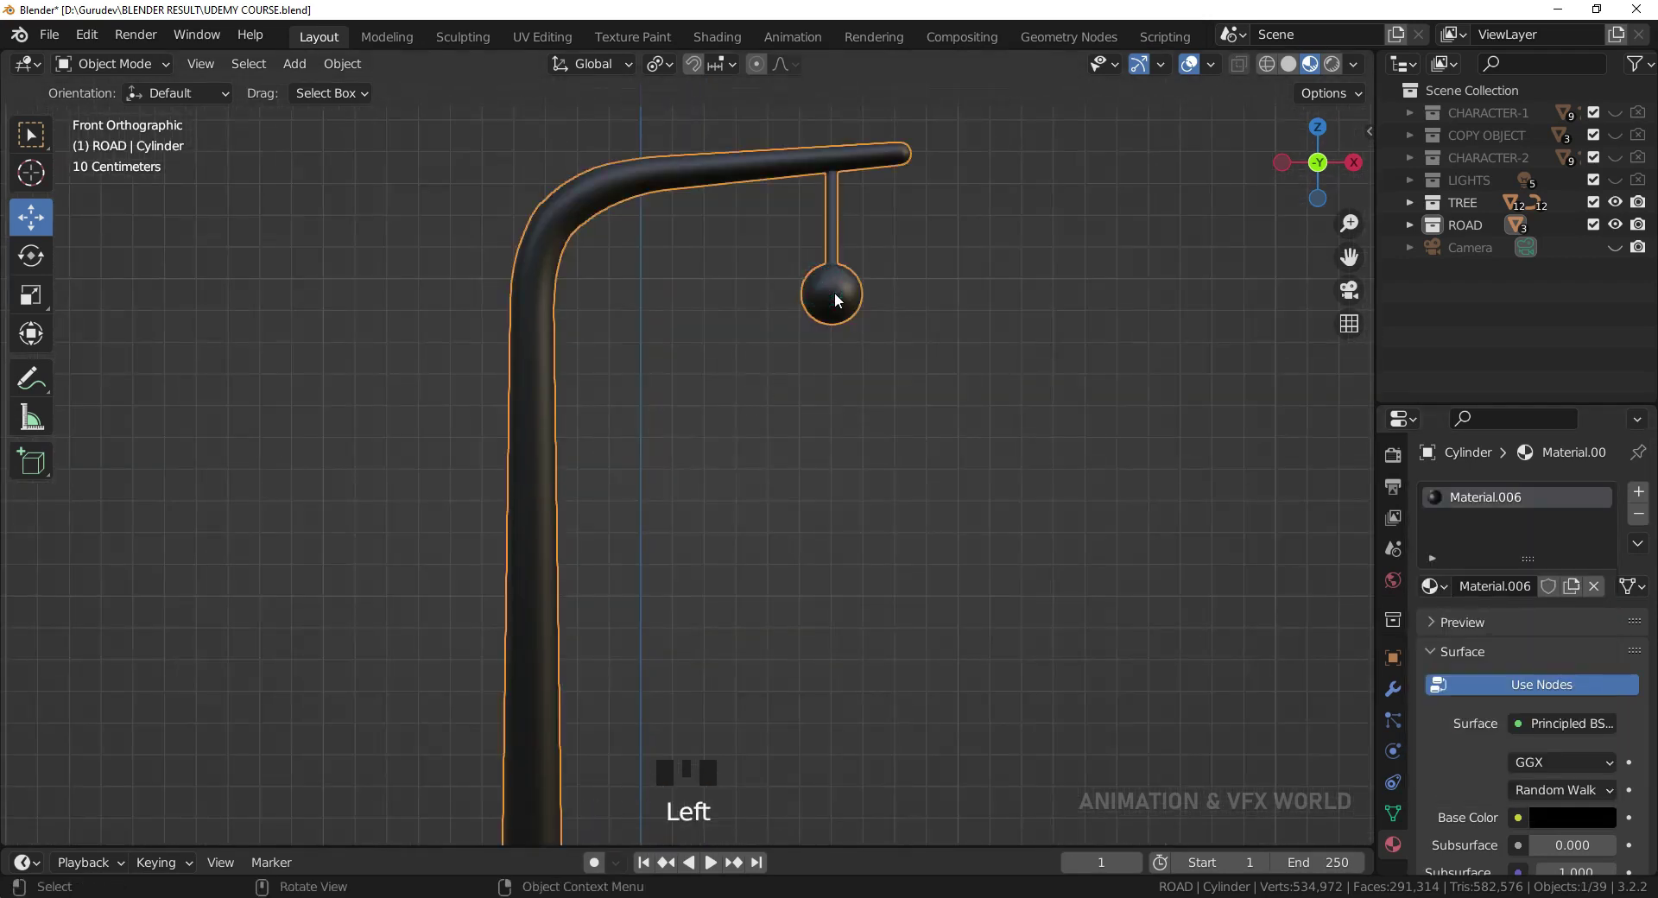
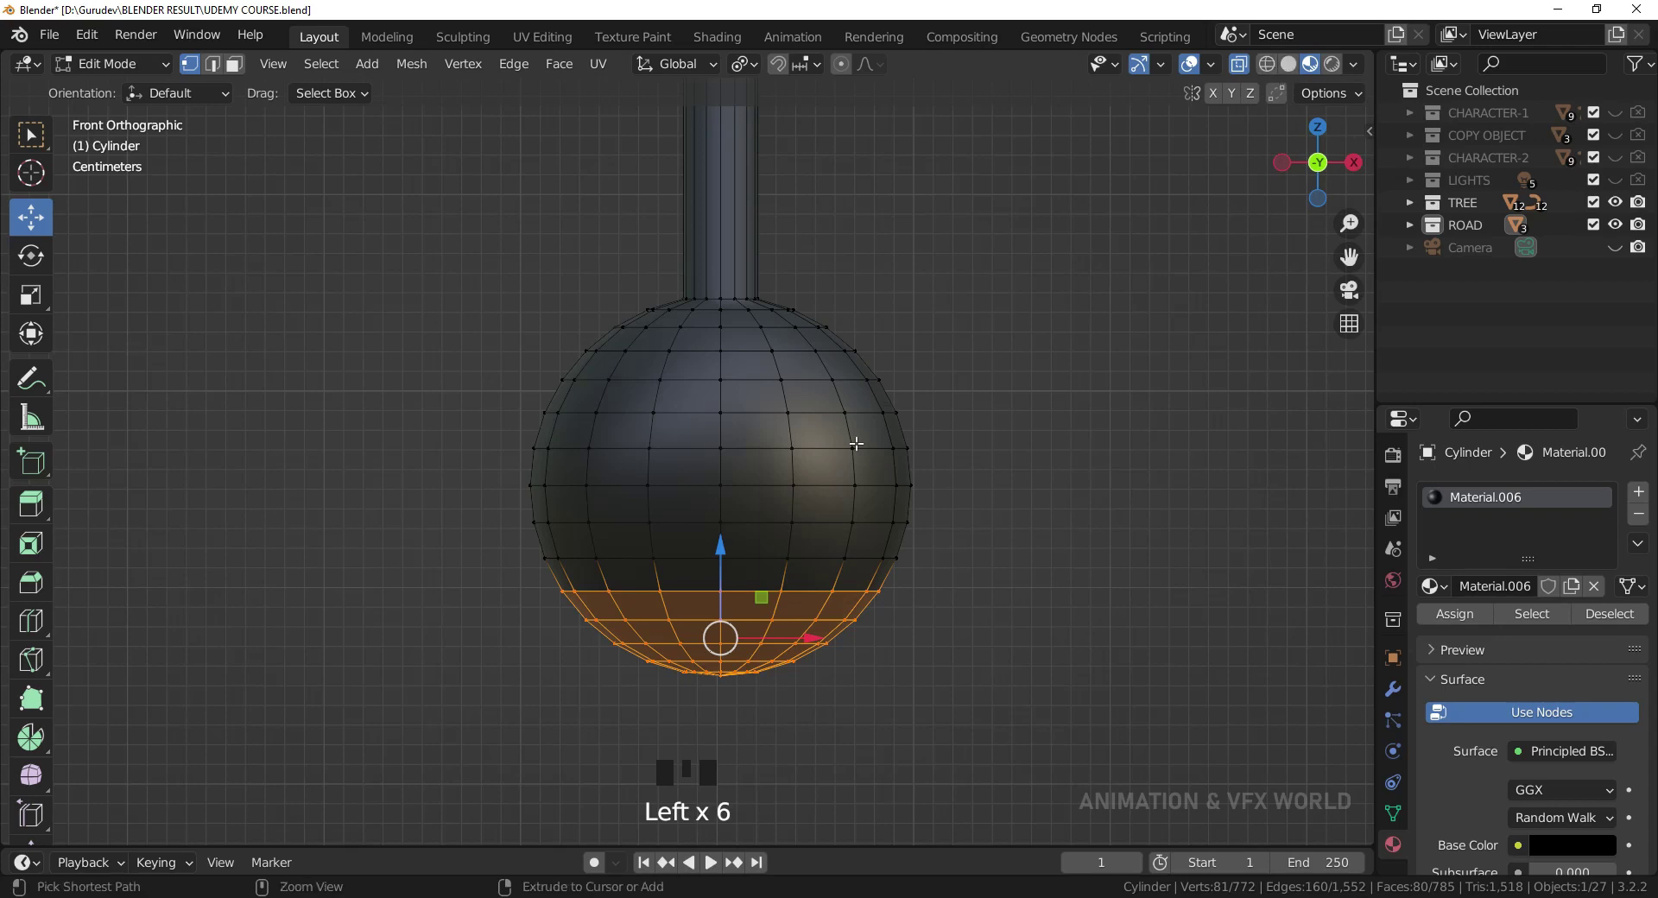
- Grow the Edit Mode selection with Ctrl+Numpad+ until the whole bulb sphere is selected
key(ctrl+KP_Add)
key(ctrl+KP_Add)
key(ctrl+KP_Add)
key(ctrl+KP_Add)
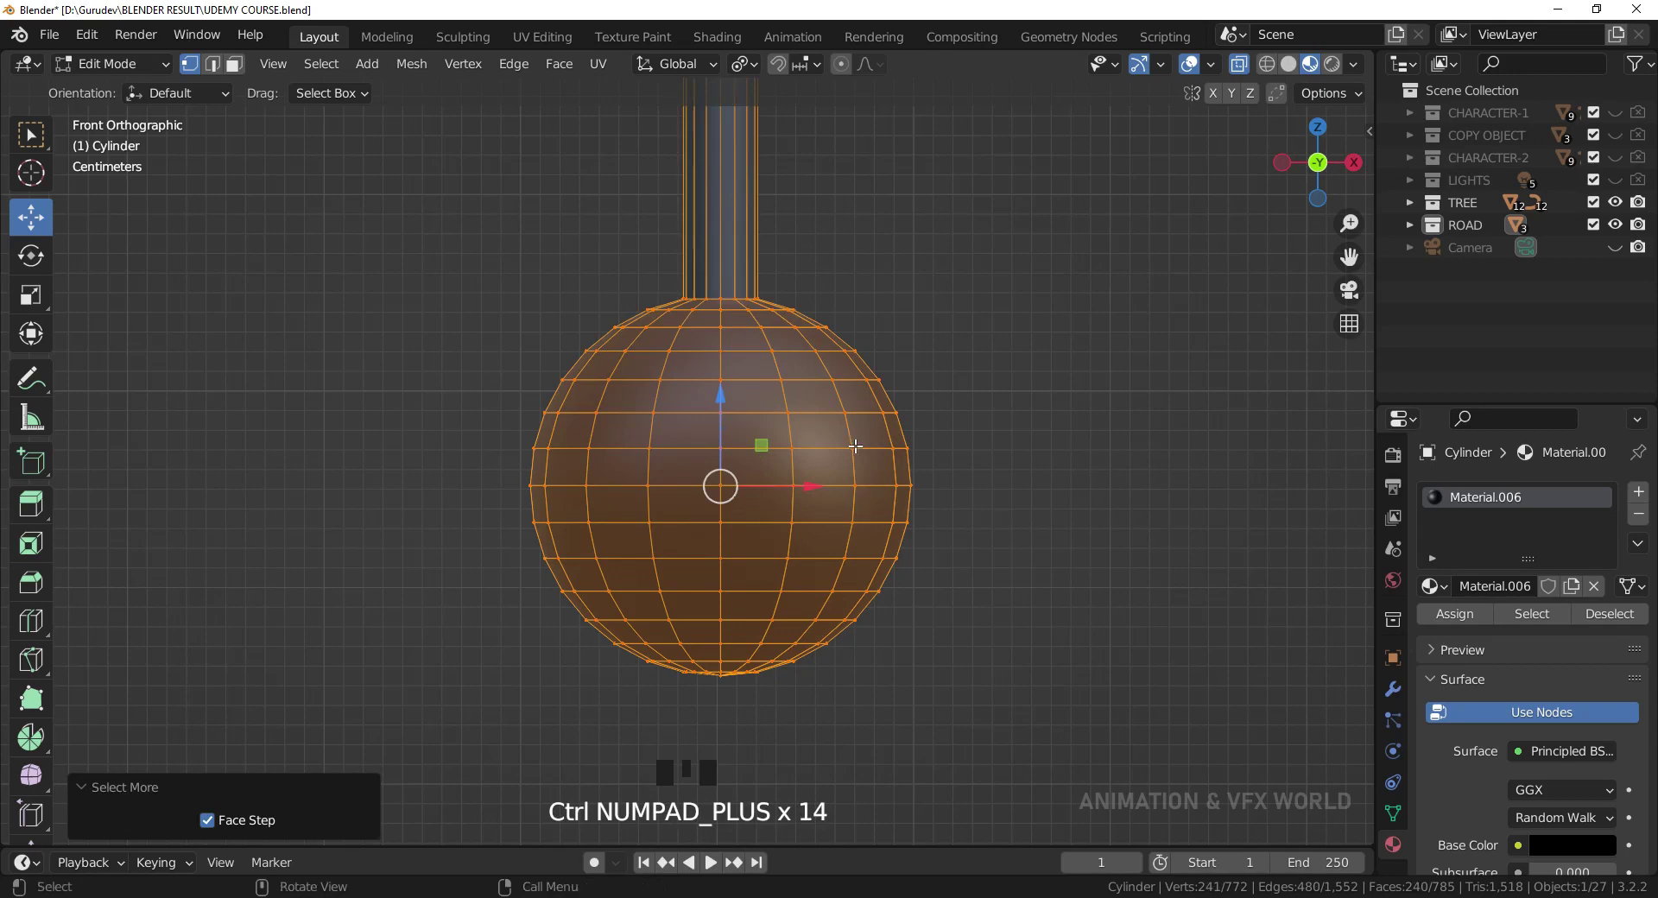
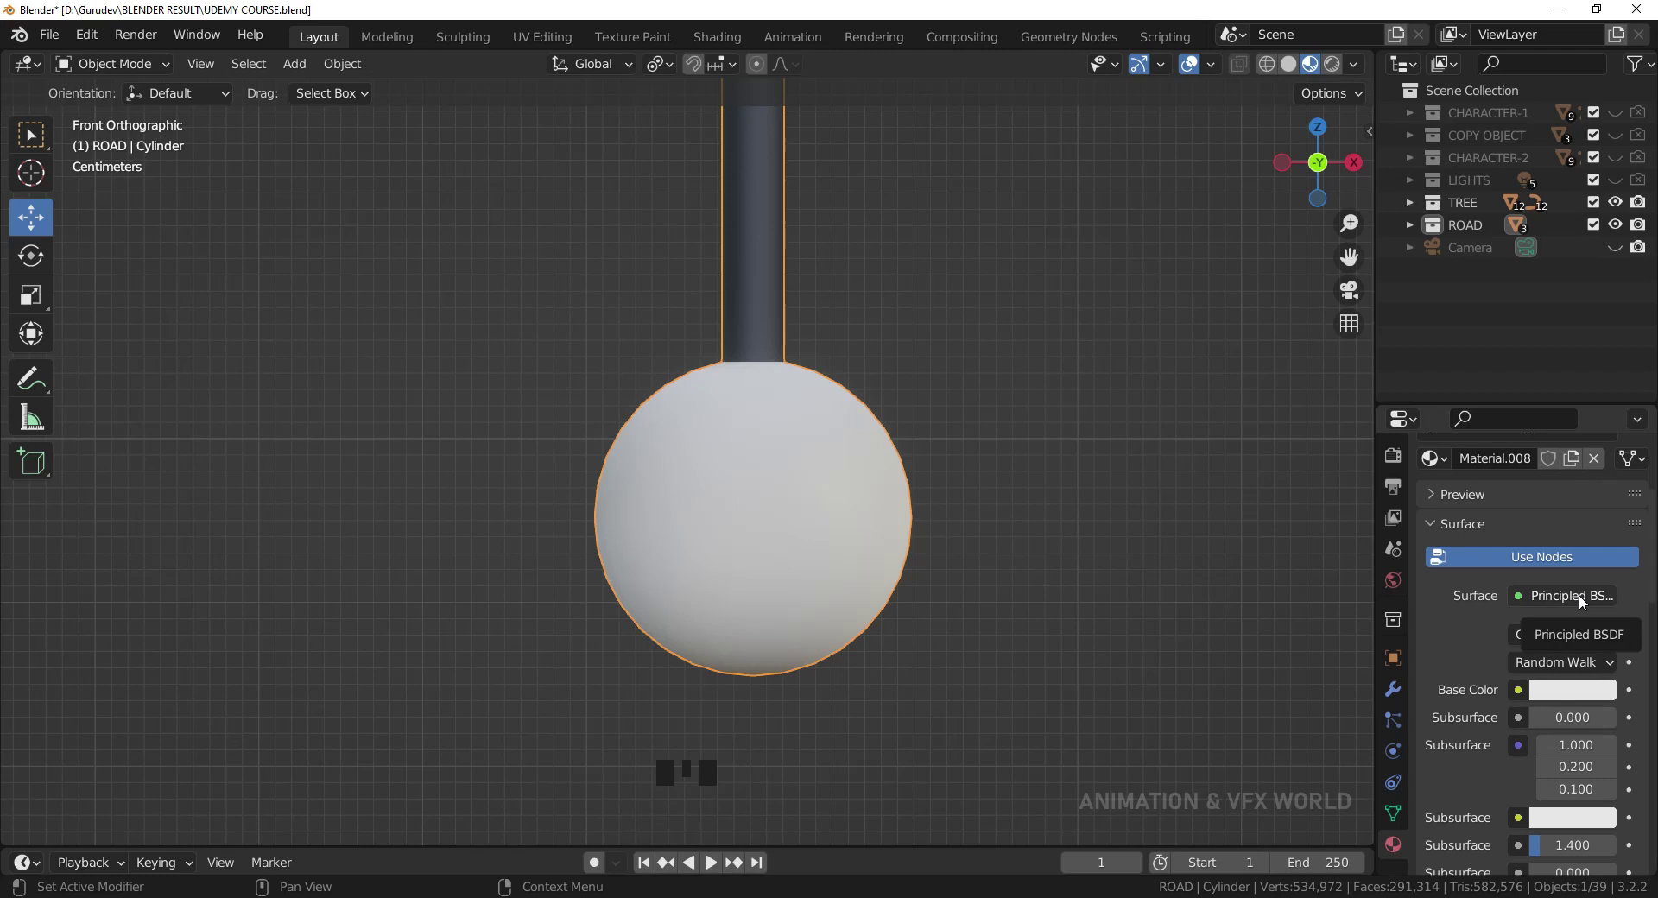
- Pick the bulb's white material and change its Surface shader to Emission
scroll(down, 3)
scroll(up, 3)
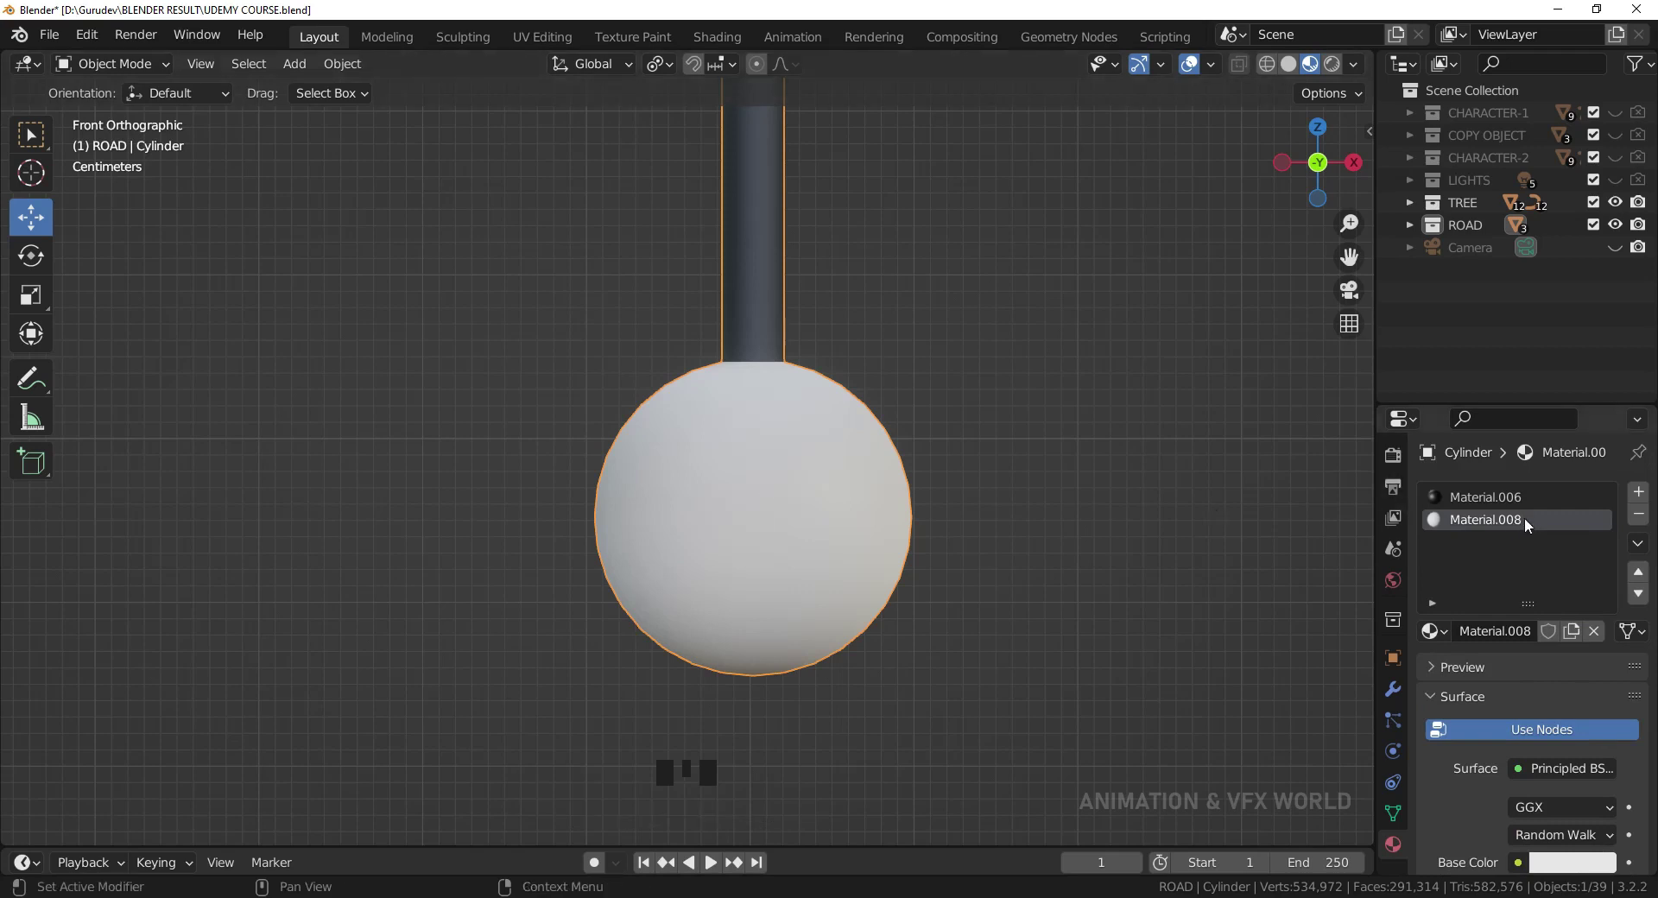
click(1496, 501)
click(1491, 524)
scroll(down, 3)
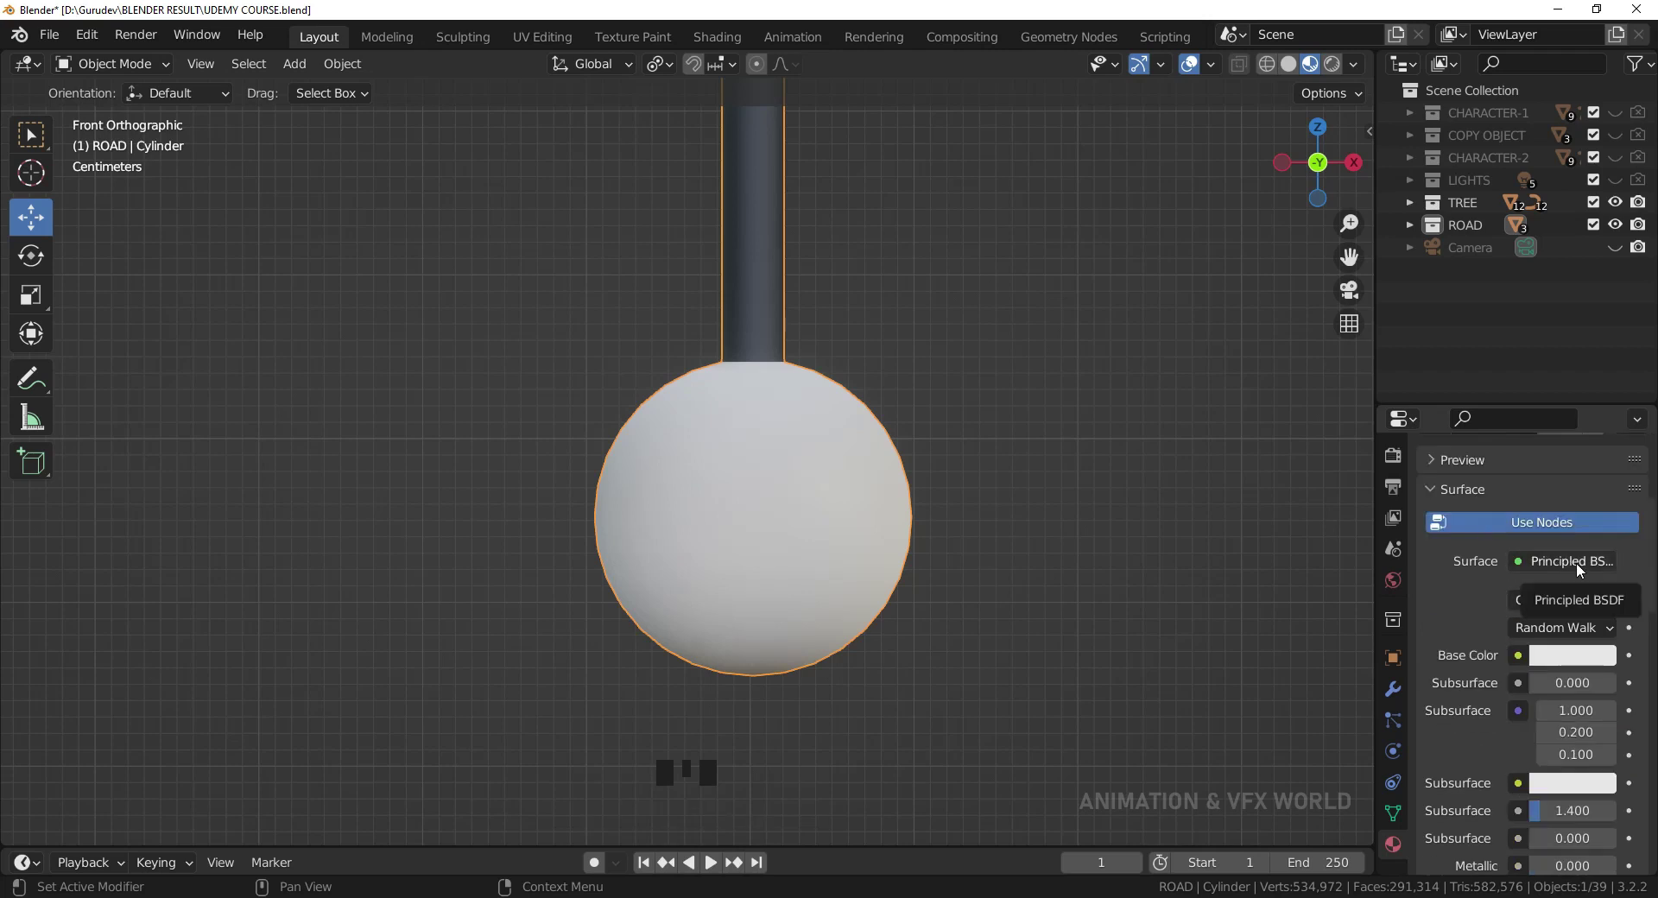
drag(1579, 569, 1354, 132)
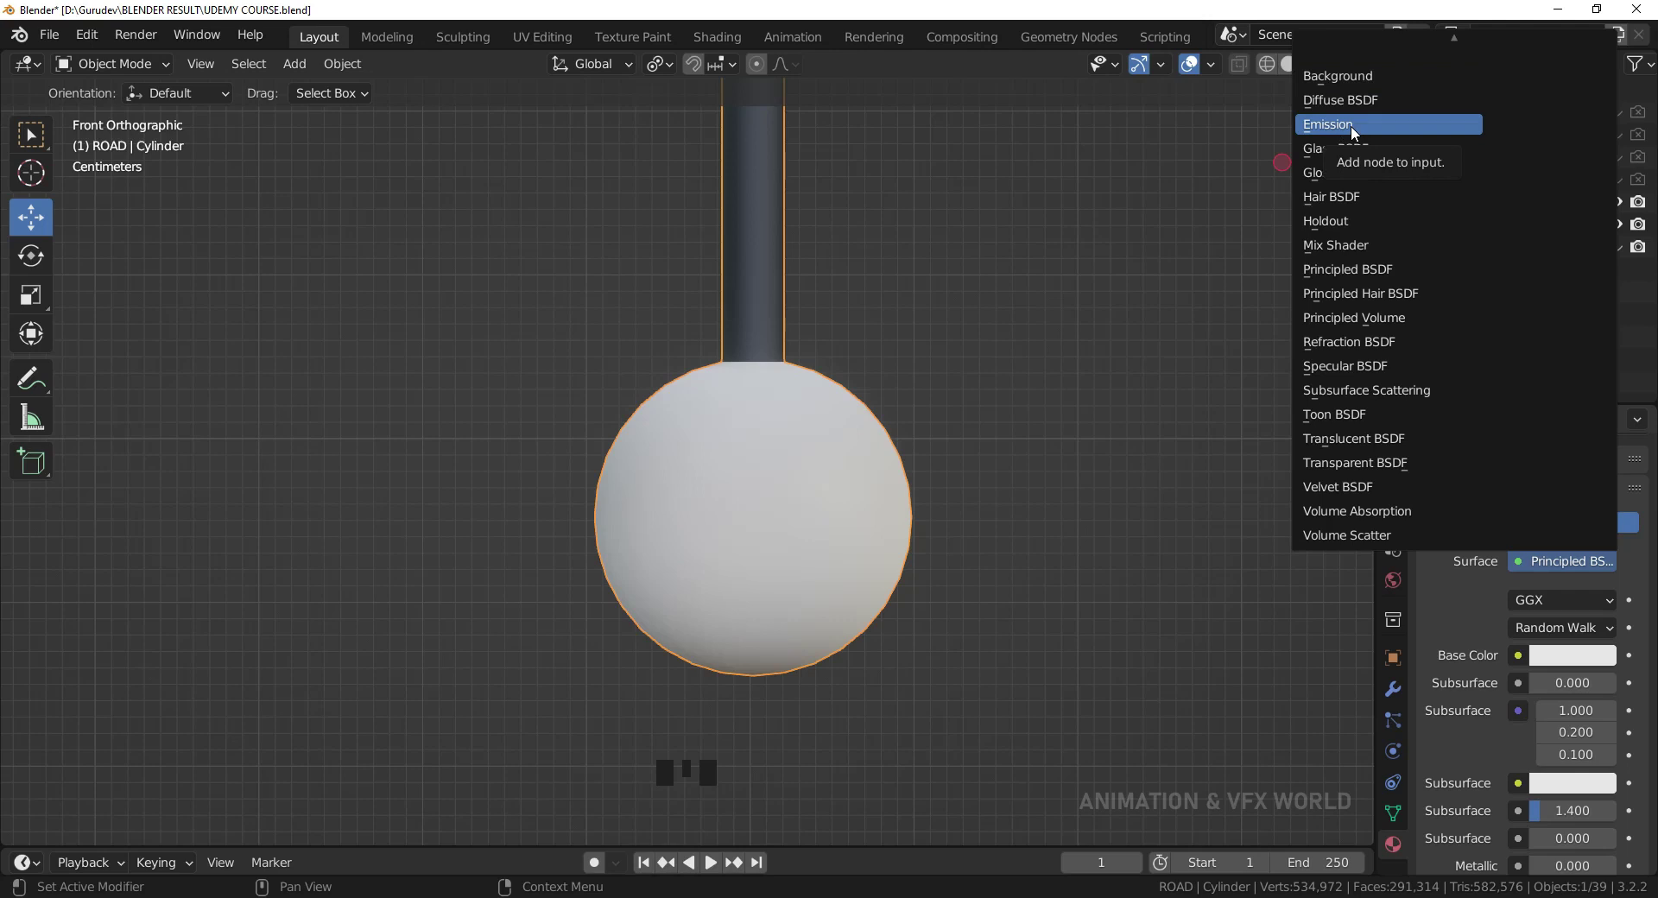
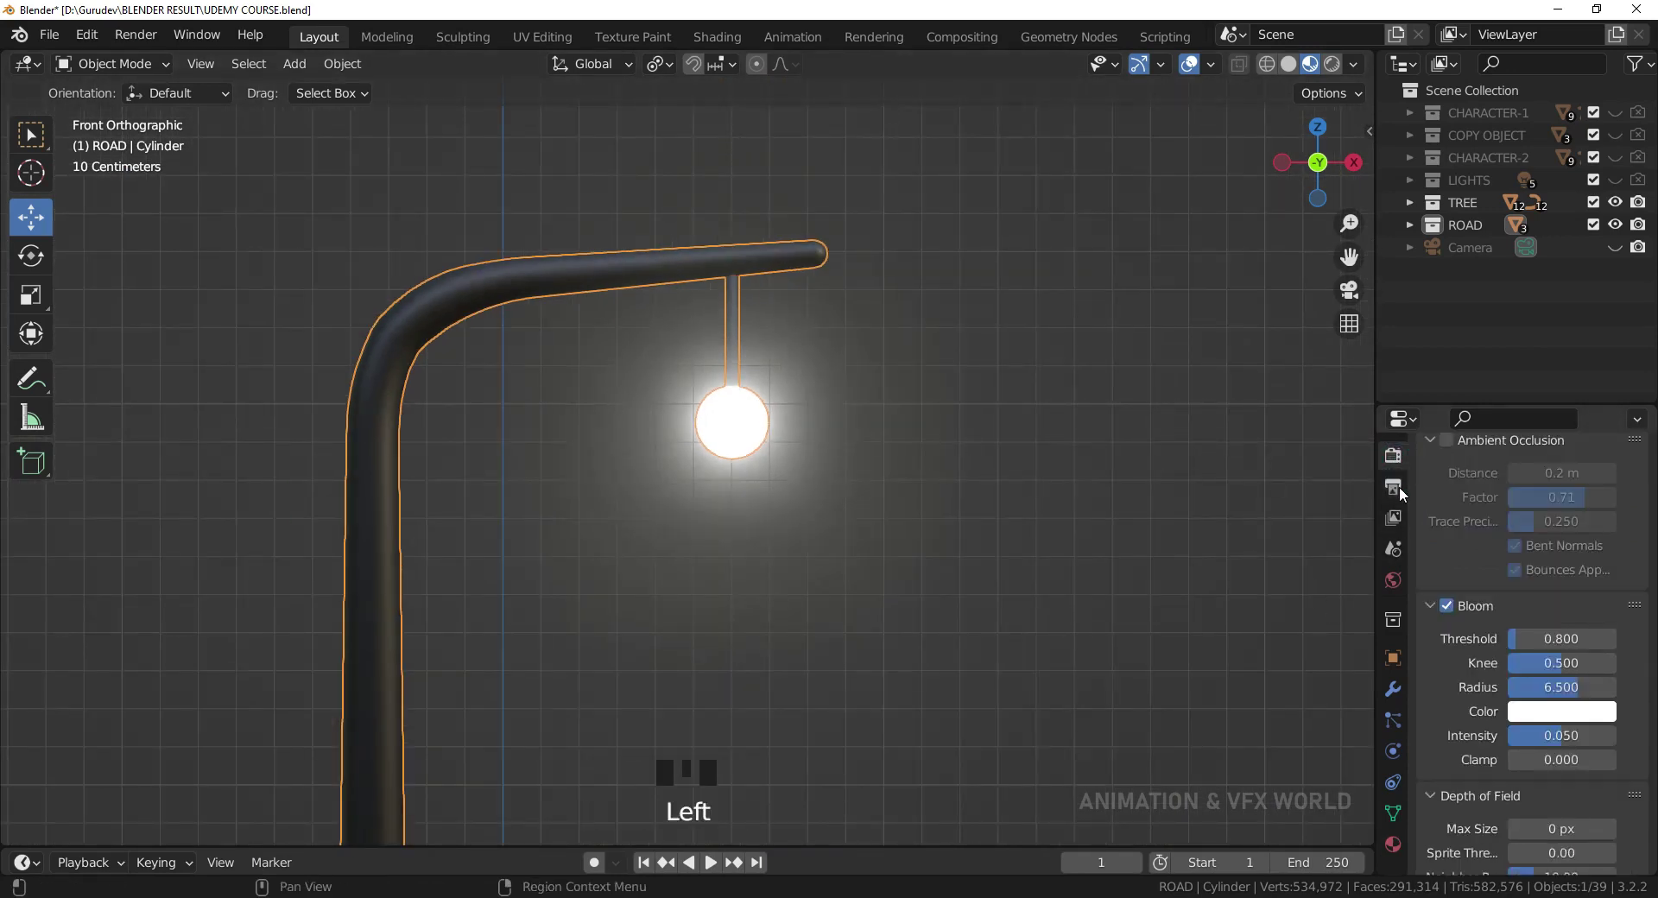
- Enable Bloom in Render Properties so the emissive bulb glows with a halo
click(1398, 494)
click(1400, 461)
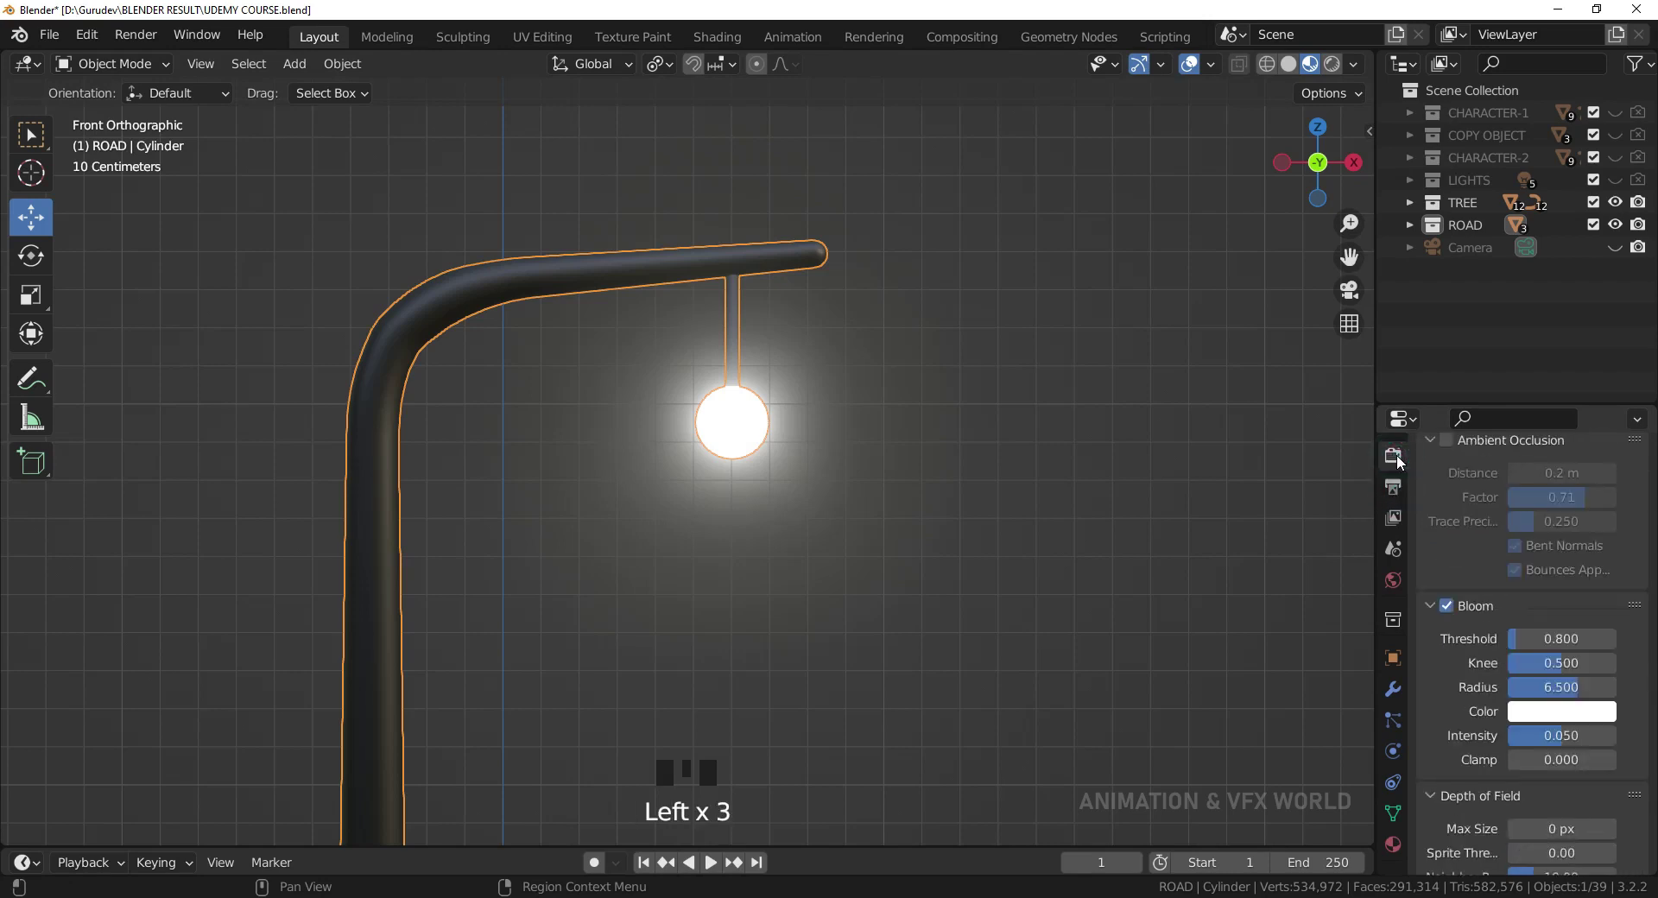
click(1449, 606)
click(1449, 606)
click(1449, 607)
click(1449, 607)
click(1449, 614)
click(1449, 611)
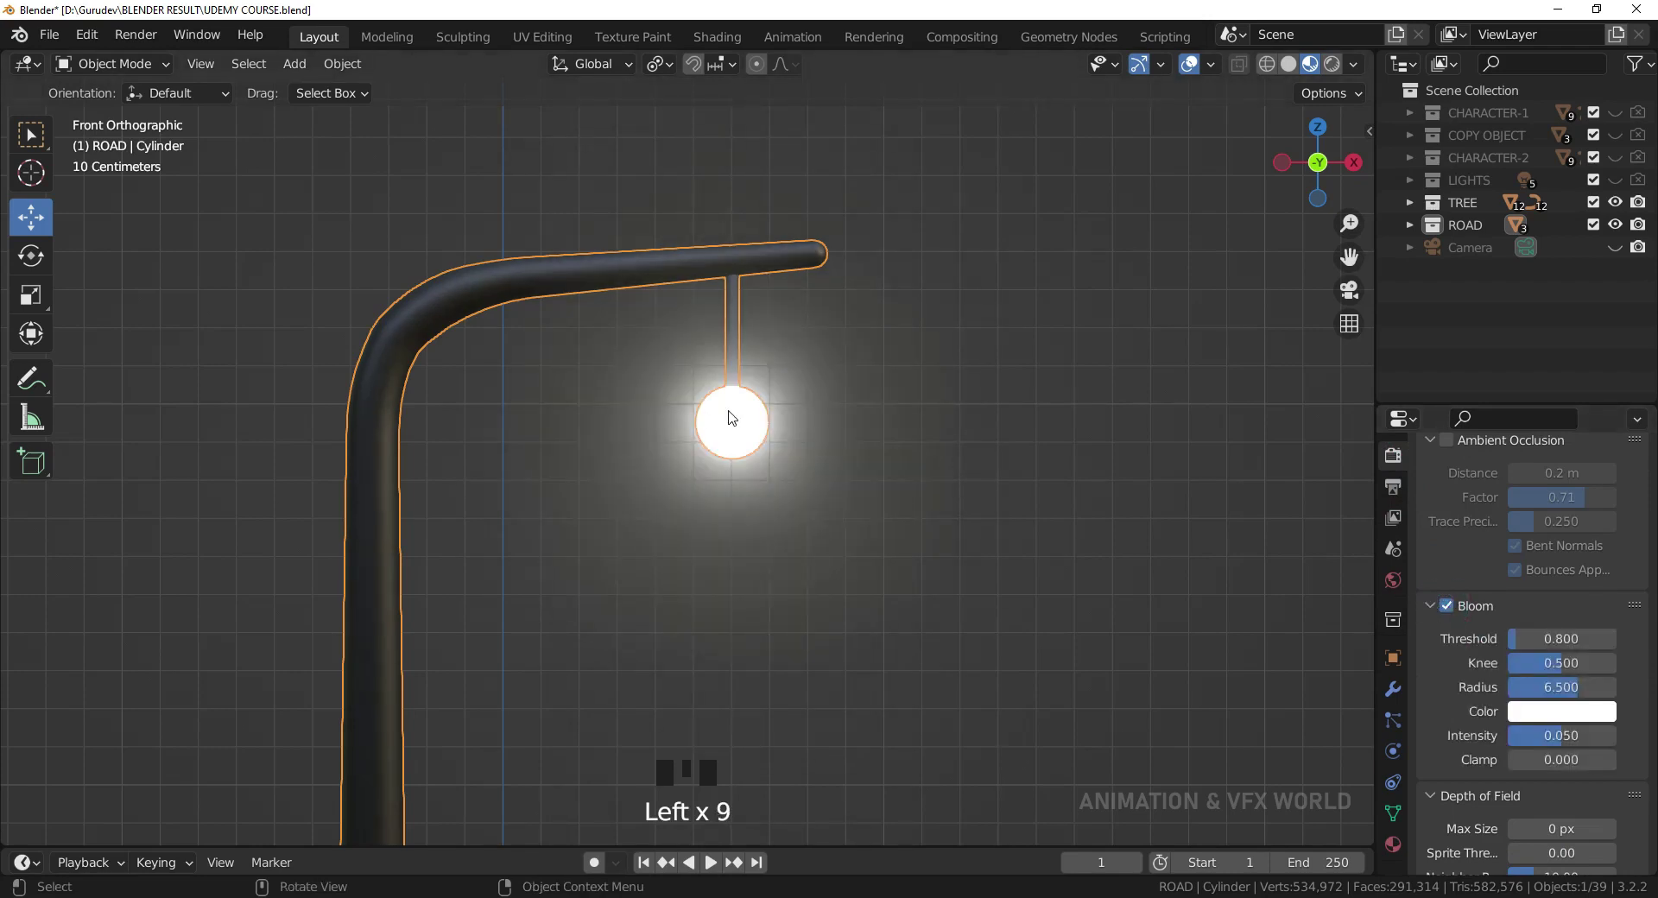
- Deselect everything and orbit out to view the glowing bulb in Rendered shading
click(927, 476)
scroll(up, 3)
click(1333, 68)
scroll(down, 3)
scroll(down, 3)
drag(933, 489, 1368, 612)
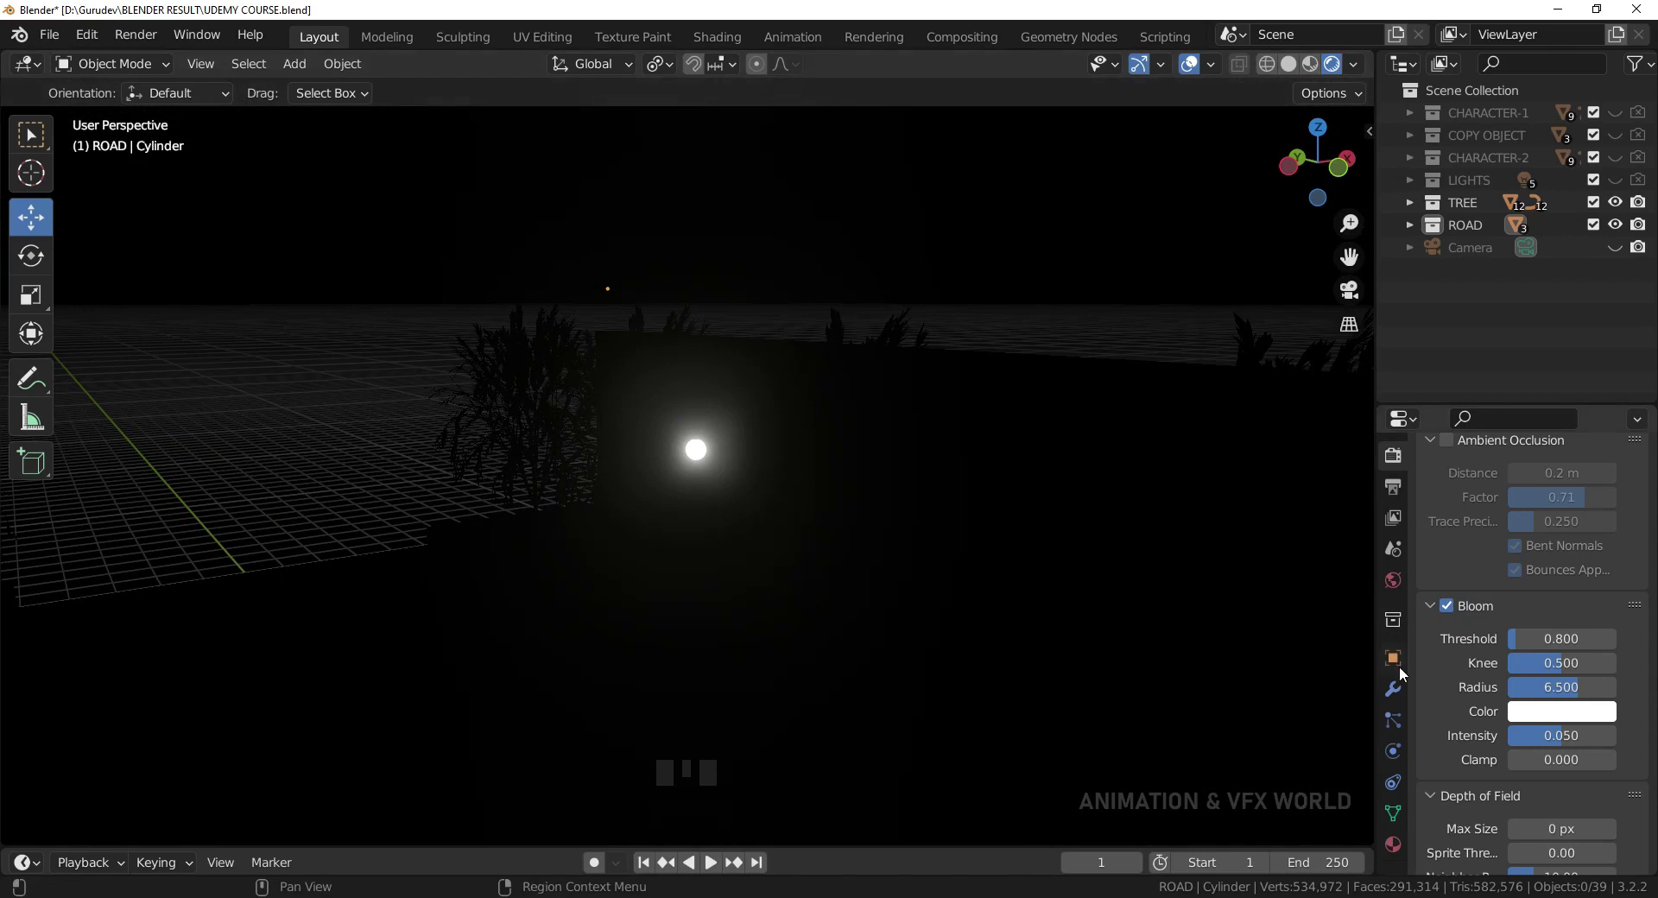
- Set the World background colour value to 0 for a dark night sky
click(1401, 591)
click(1549, 641)
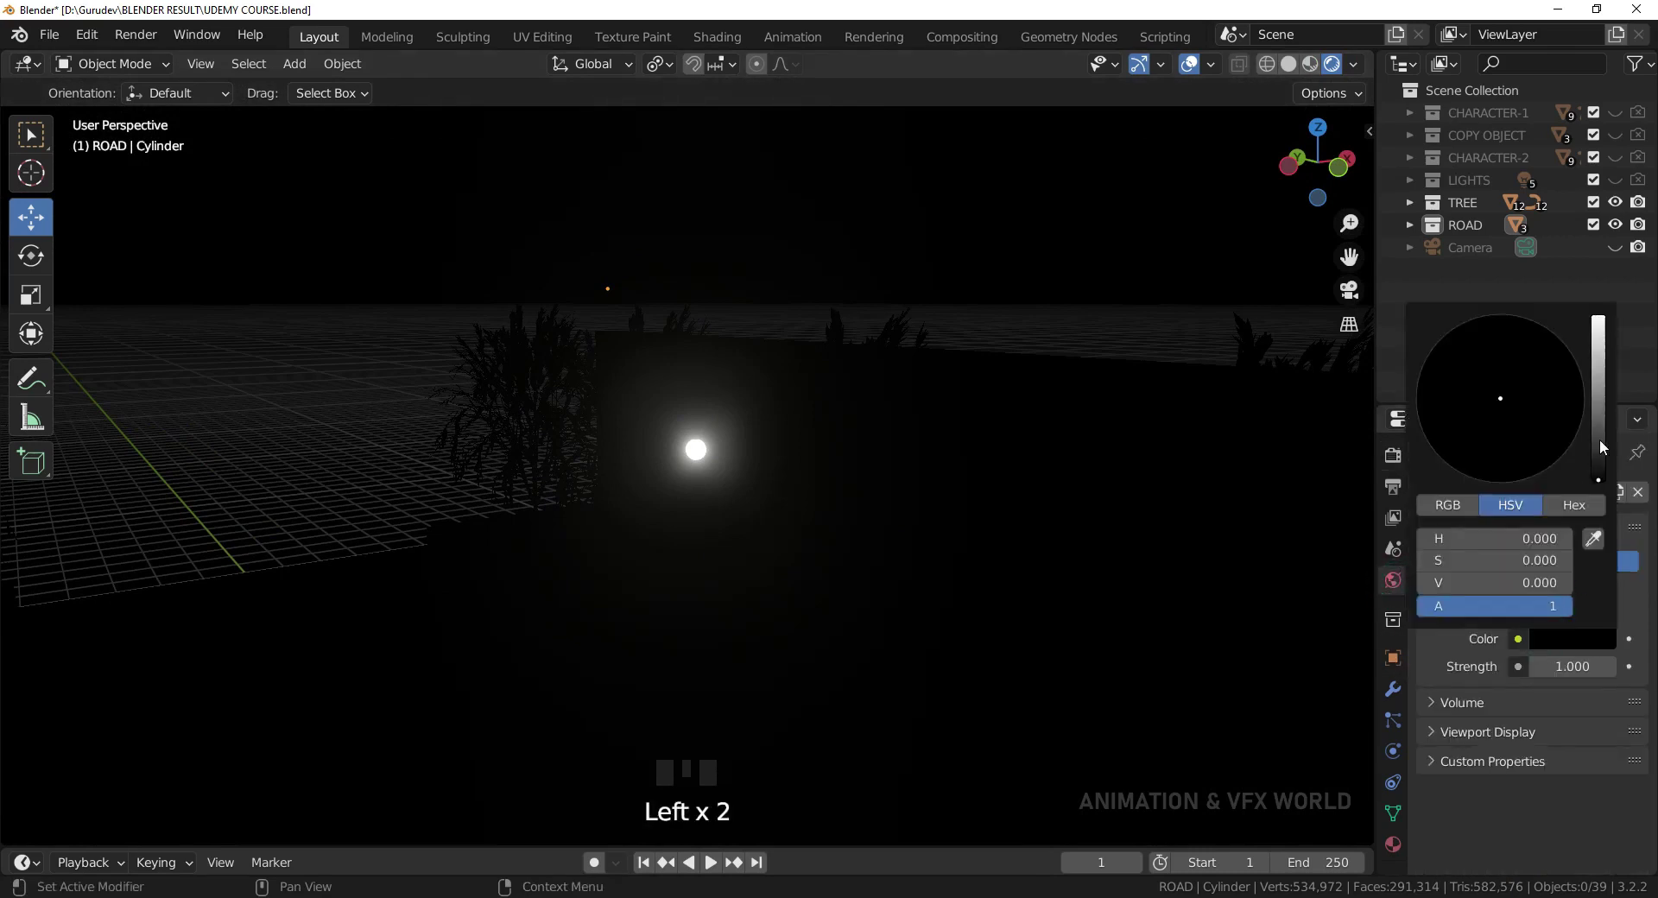
key(KP_1)
- Select the street lamp and move it onto the road between the trees
drag(861, 525, 601, 499)
click(601, 499)
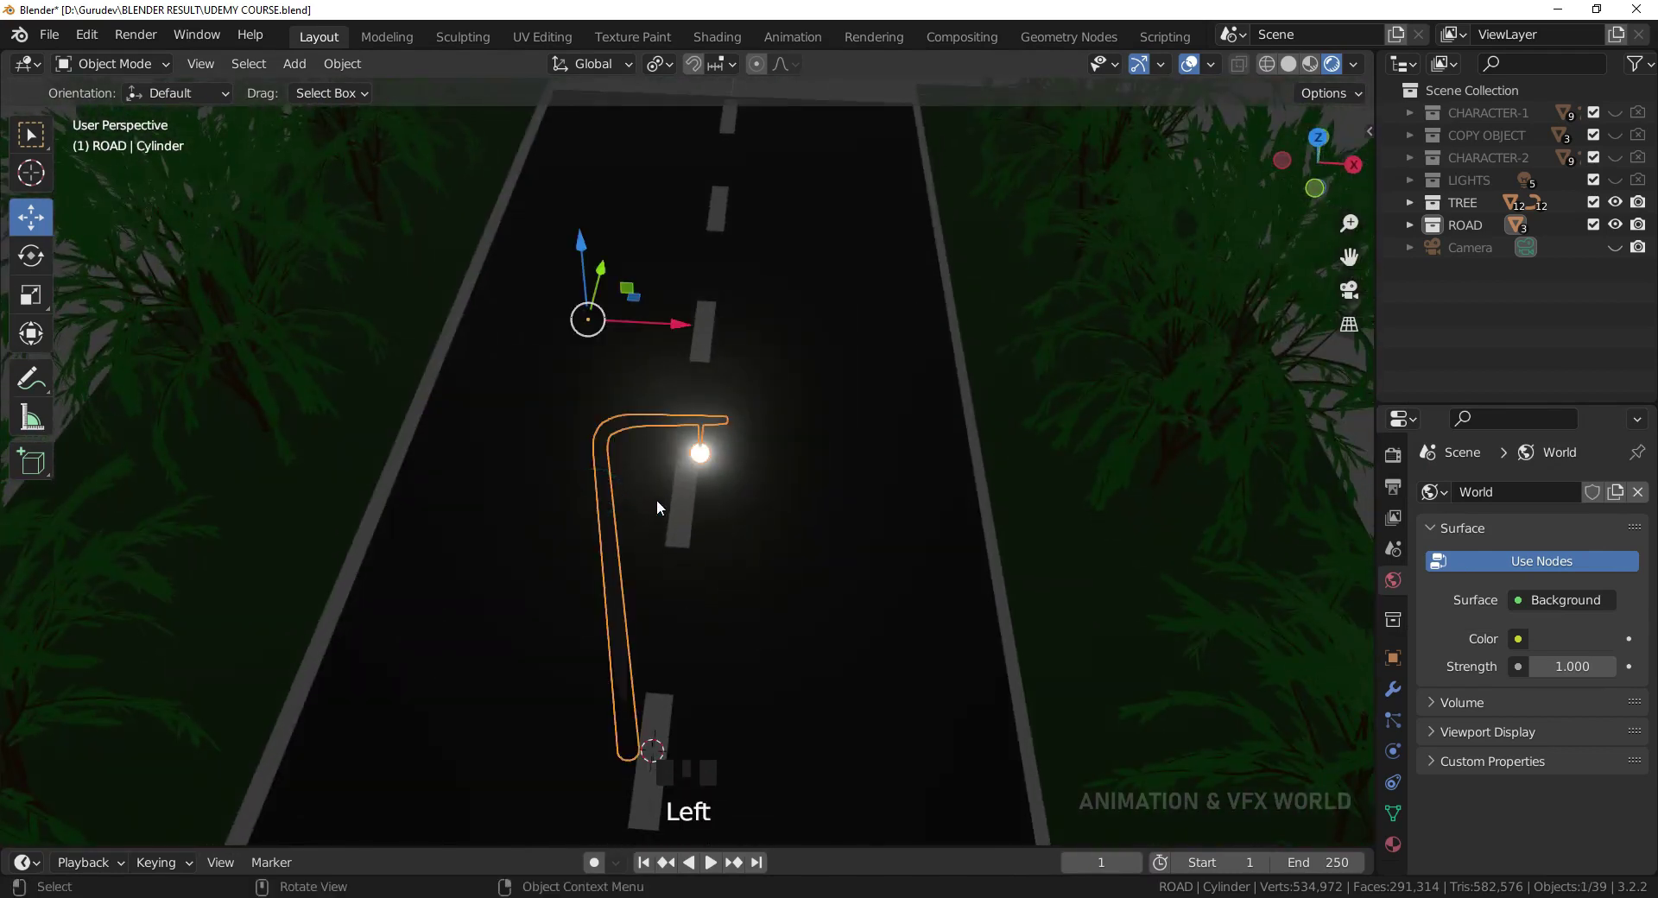
key(KP_1)
click(866, 448)
- Orbit along the road to inspect the finished lamp from several angles
drag(741, 508, 804, 464)
scroll(down, 3)
drag(798, 478, 817, 411)
scroll(down, 3)
drag(810, 454, 827, 424)
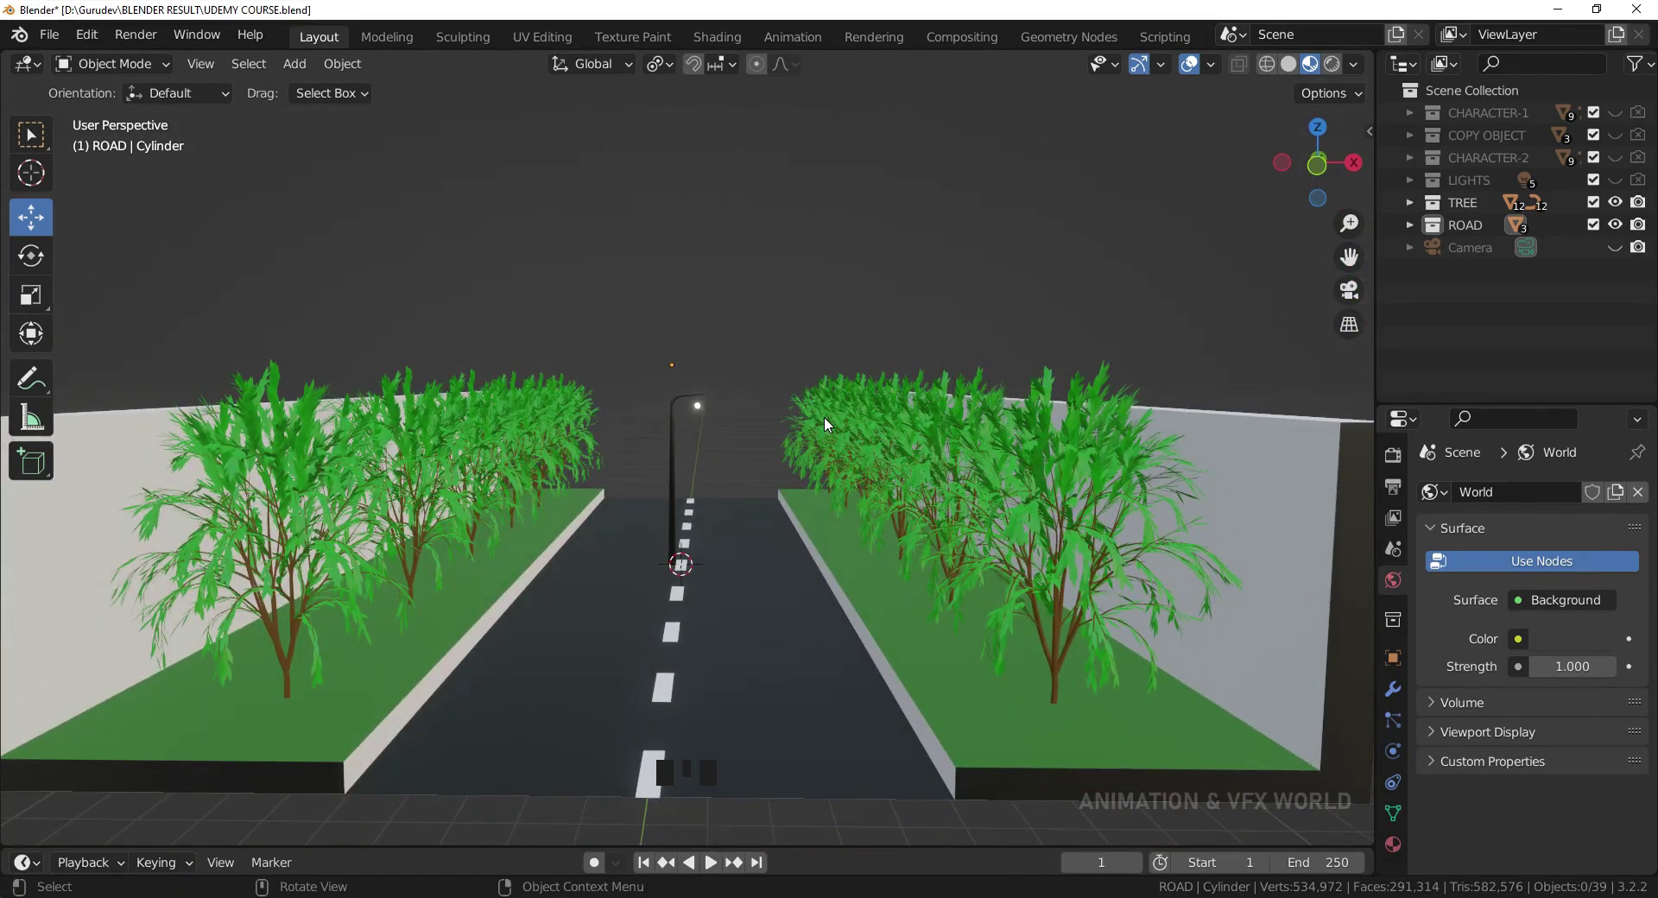
scroll(up, 3)
drag(842, 325, 934, 432)
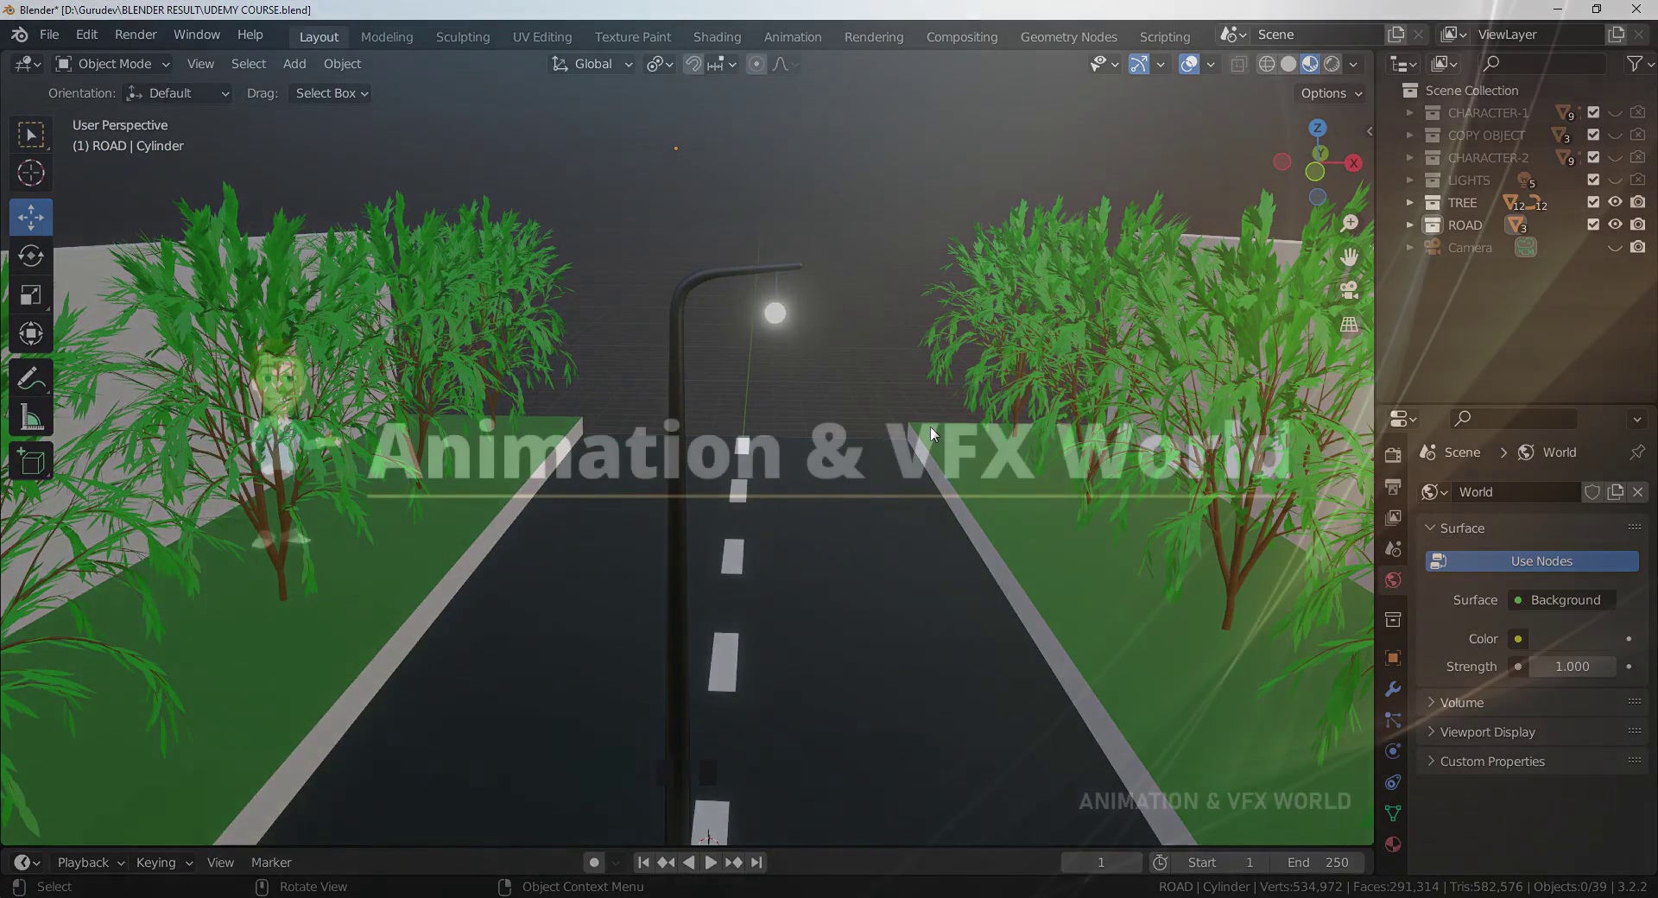